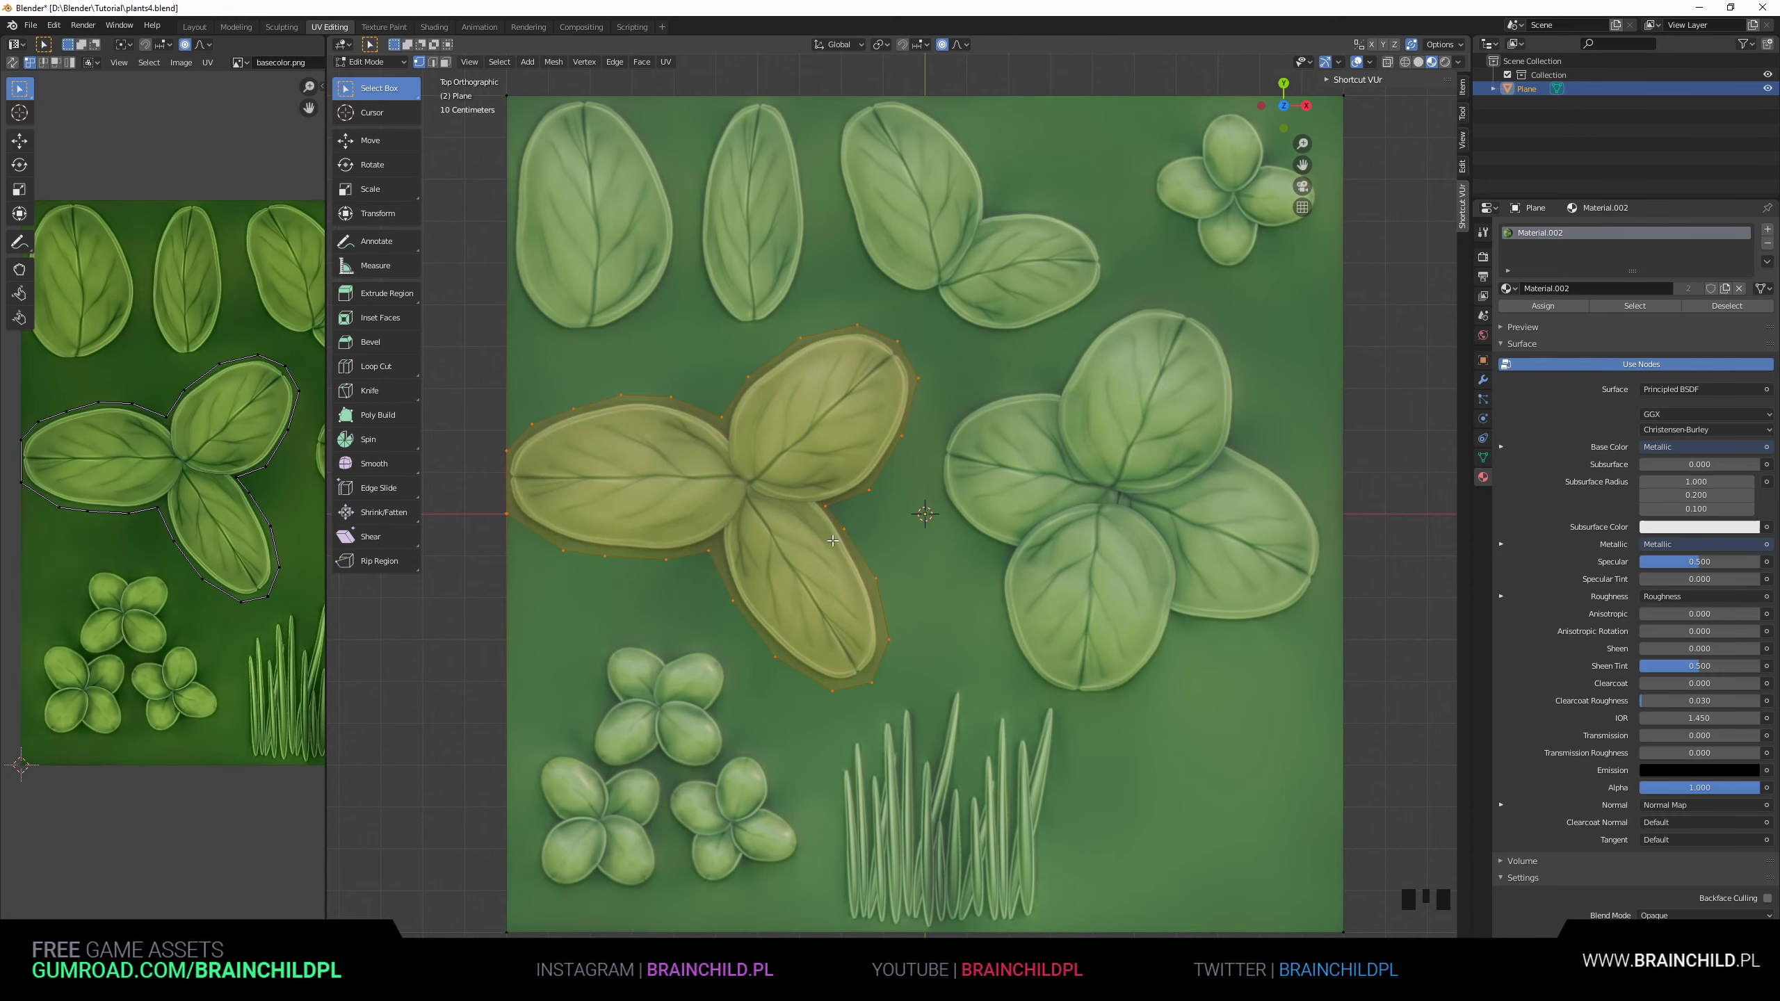
Knife-cut several edges across each of the three clover leaves, subdividing them into strips.
{"action": "scroll", "scroll_direction": "down", "scroll_amount": 3}
{"action": "scroll", "scroll_direction": "up", "scroll_amount": 3}
{"action": "scroll", "scroll_direction": "up", "scroll_amount": 3}
{"action": "key", "text": "k"}
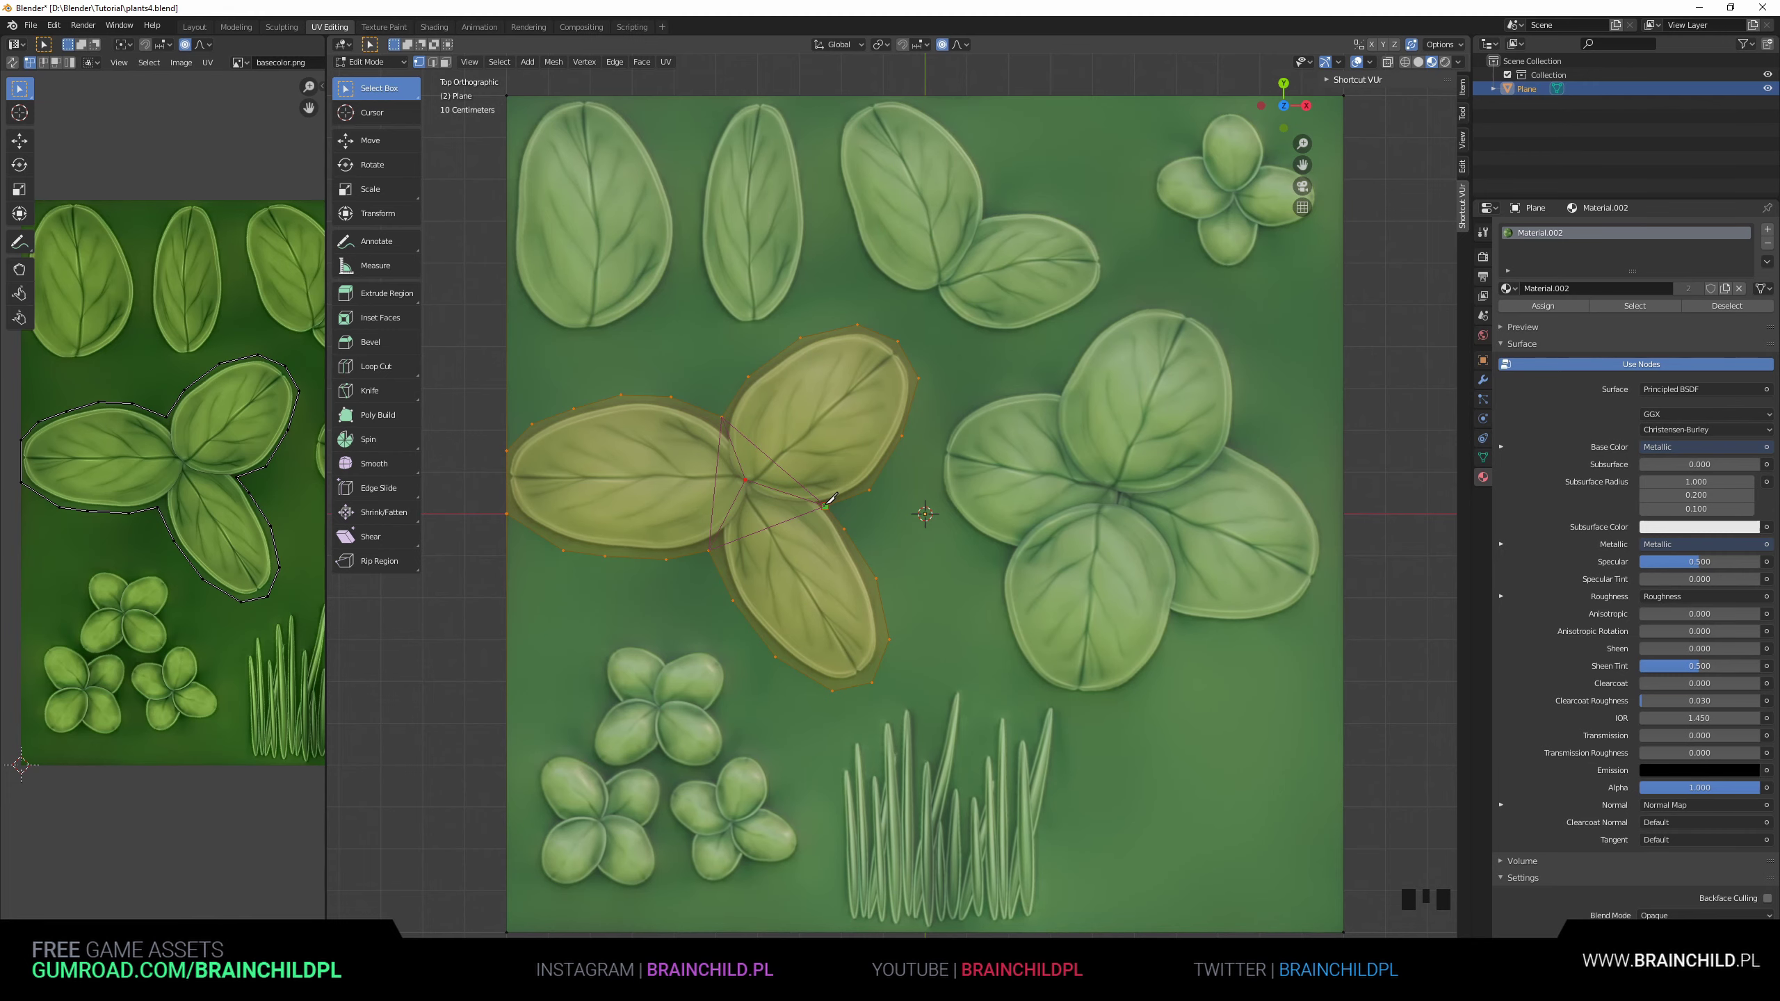
{"action": "key", "text": "k"}
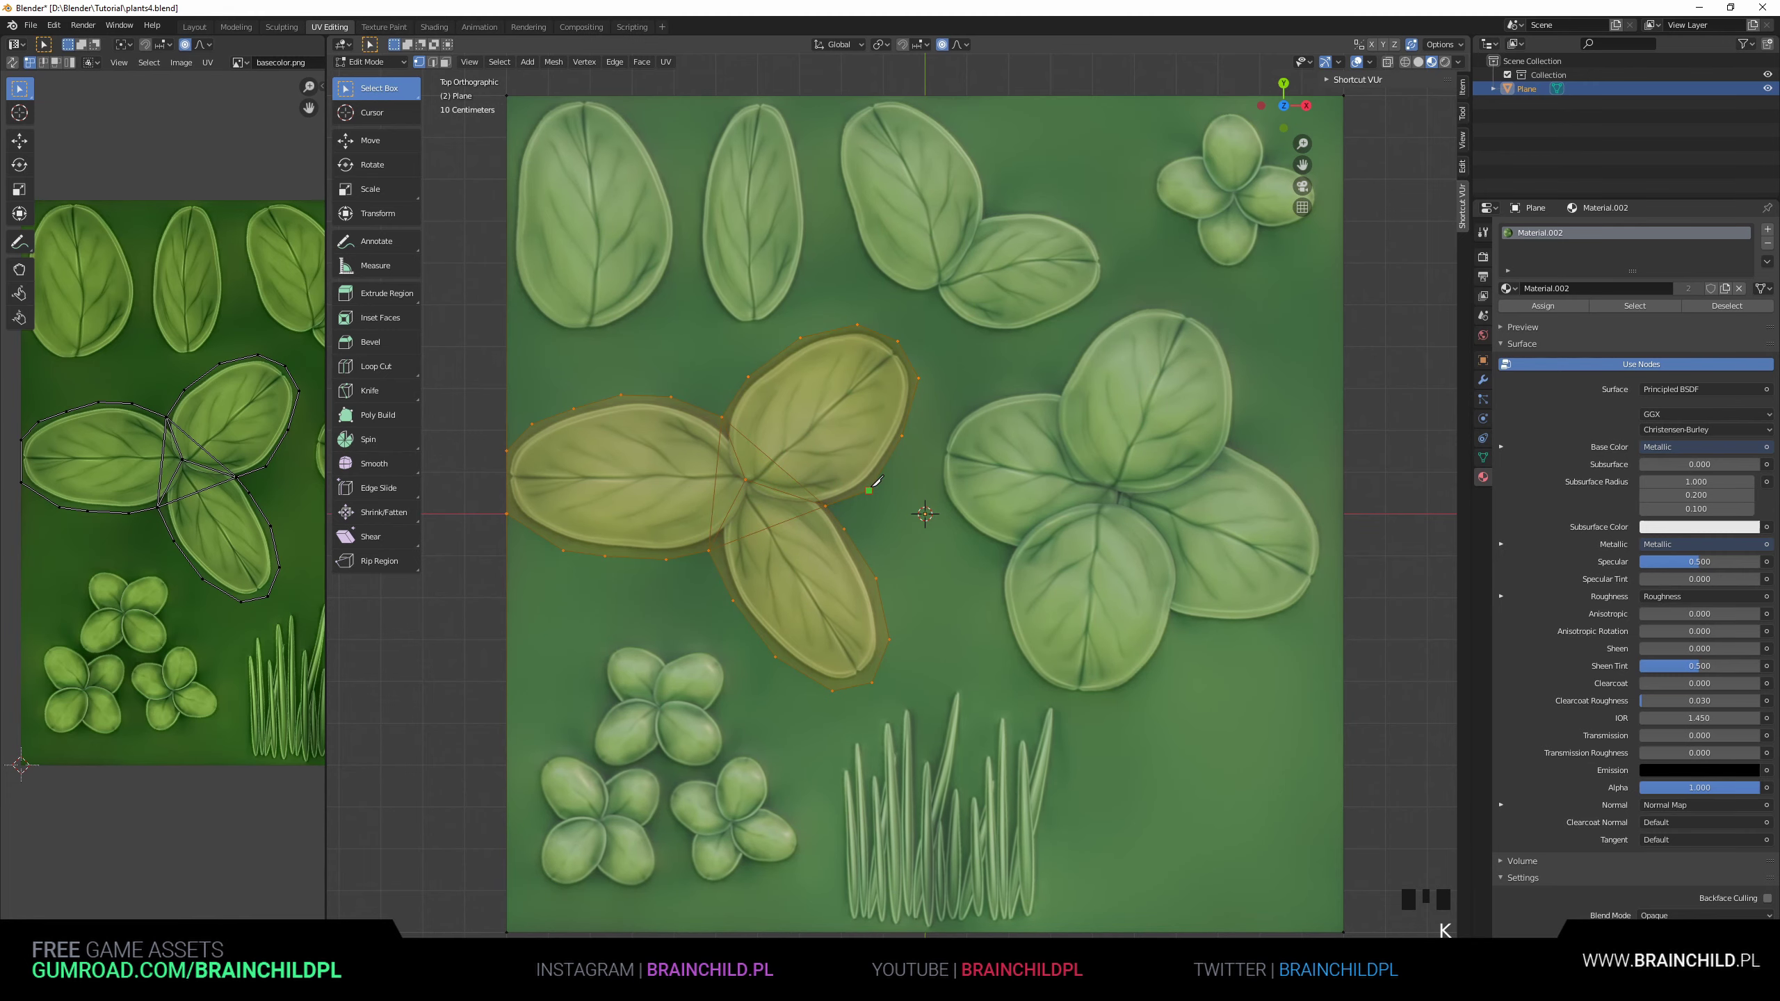
{"action": "key", "text": "k"}
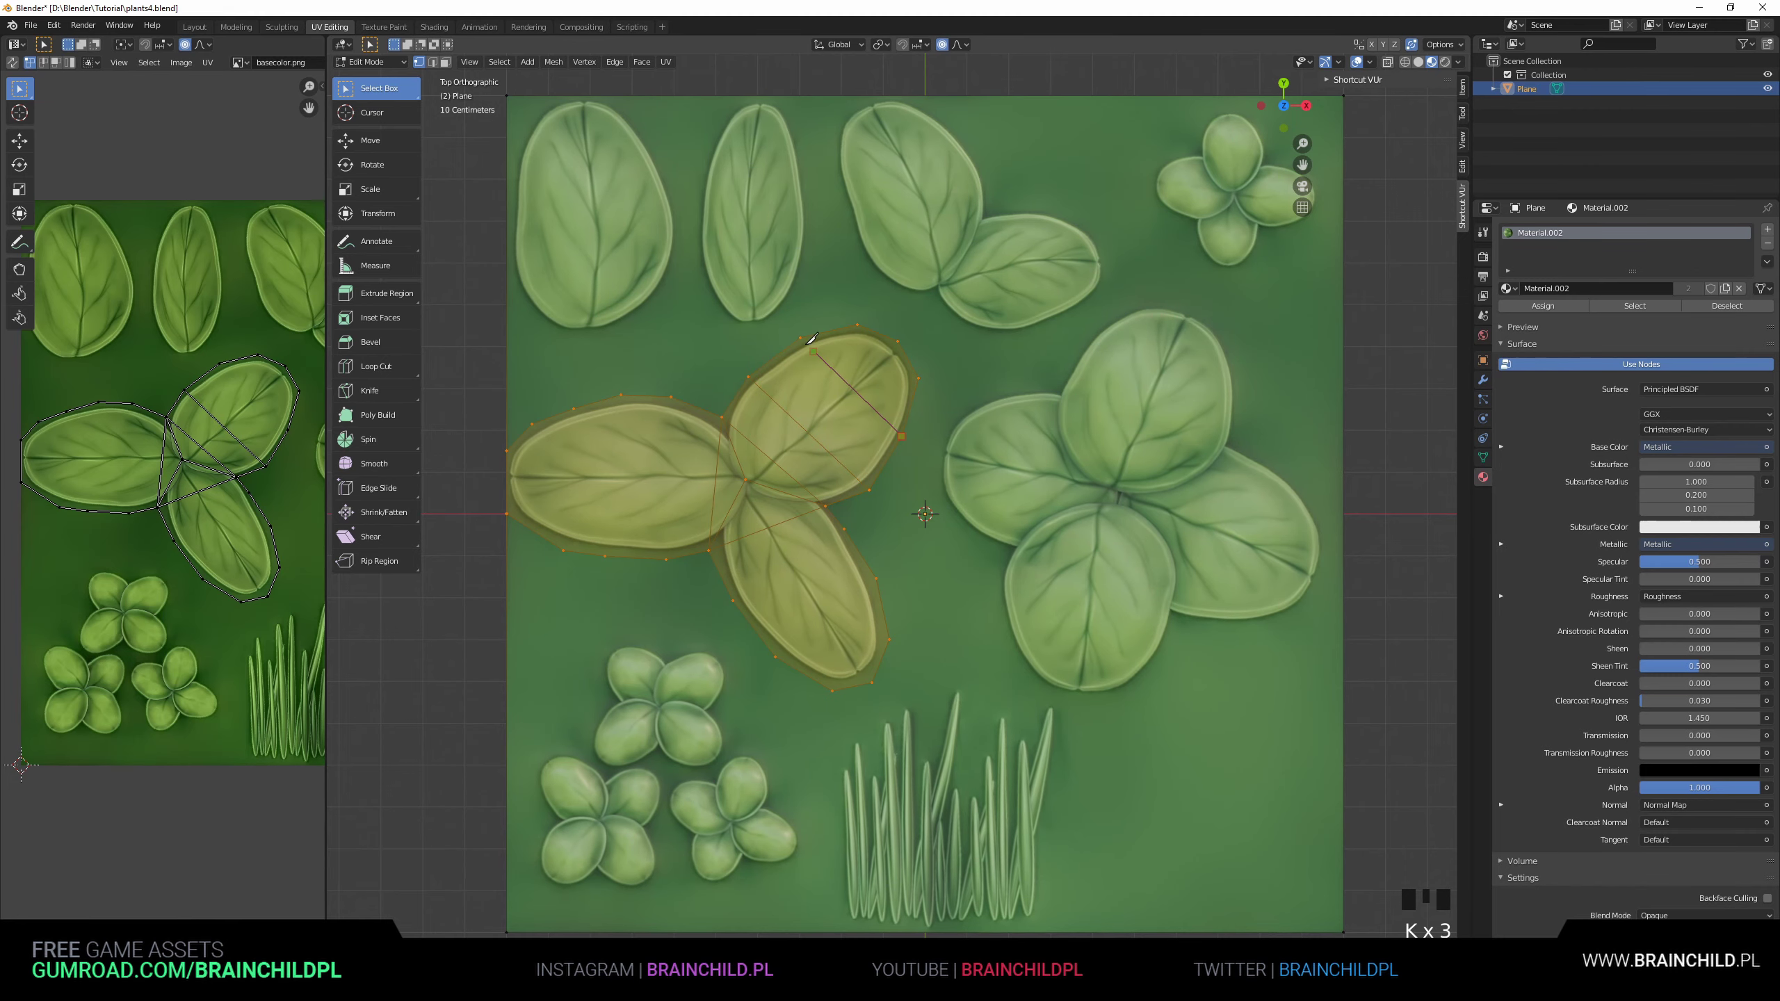
{"action": "key", "text": "k"}
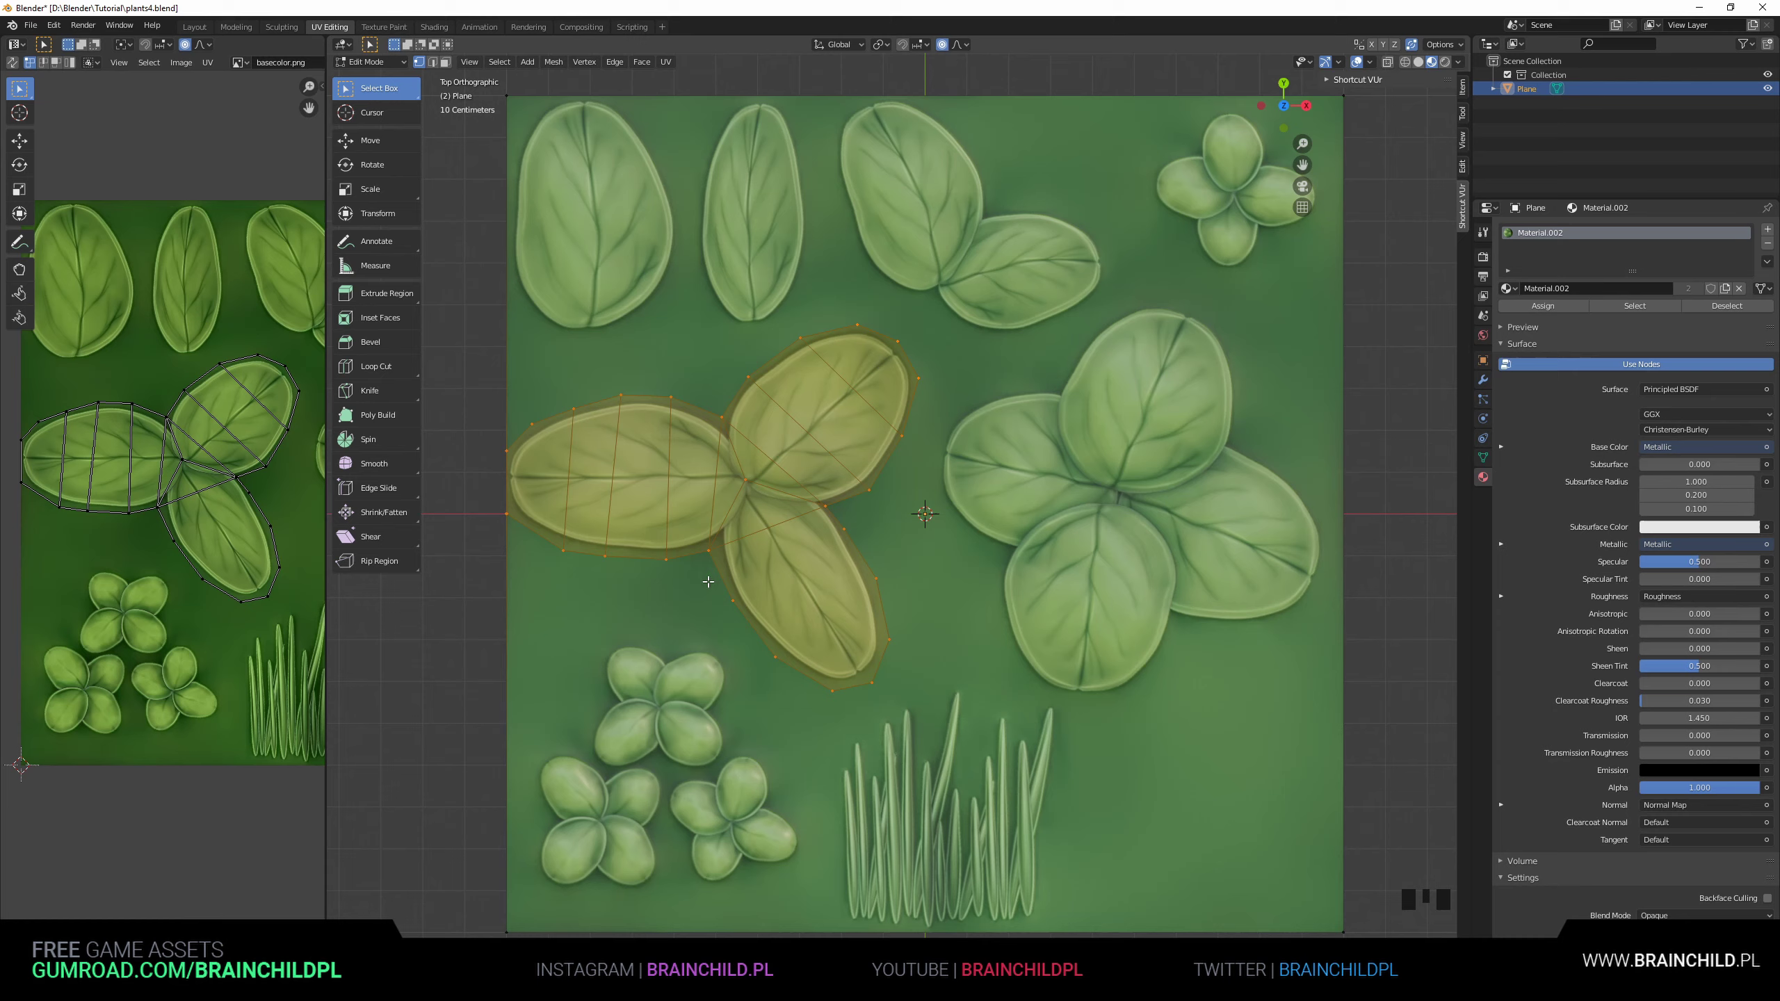
{"action": "key", "text": "k"}
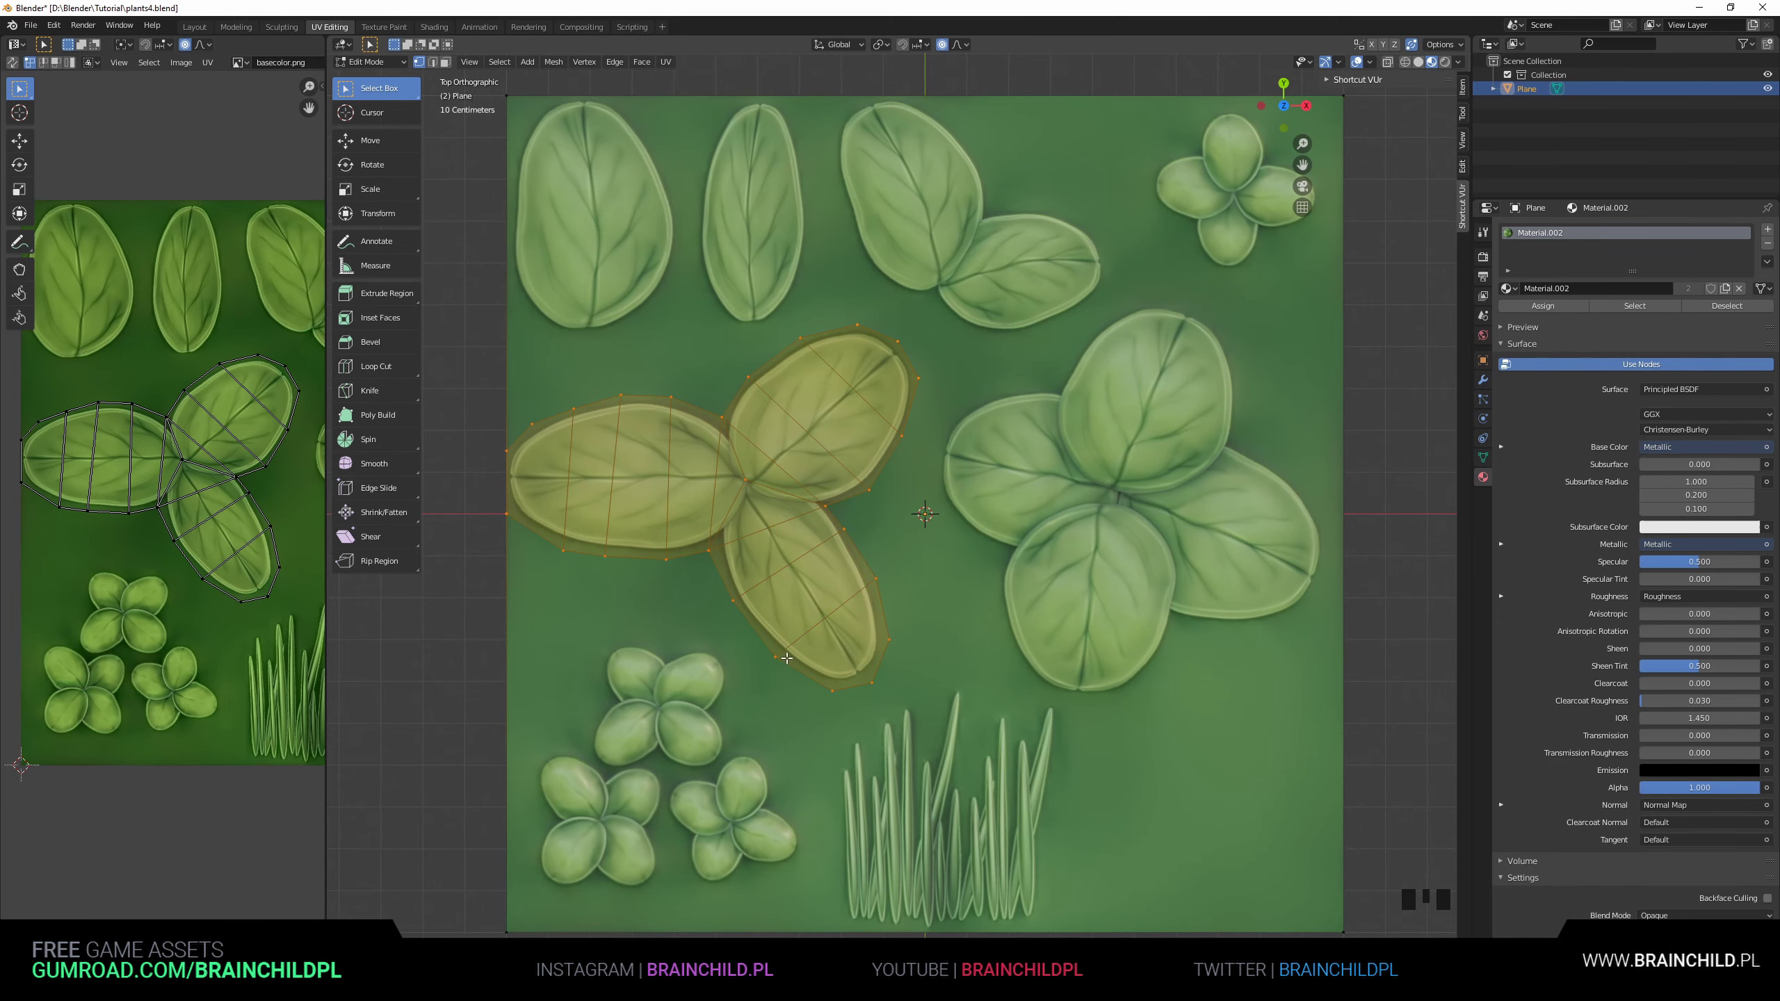
{"action": "scroll", "scroll_direction": "down", "scroll_amount": 3}
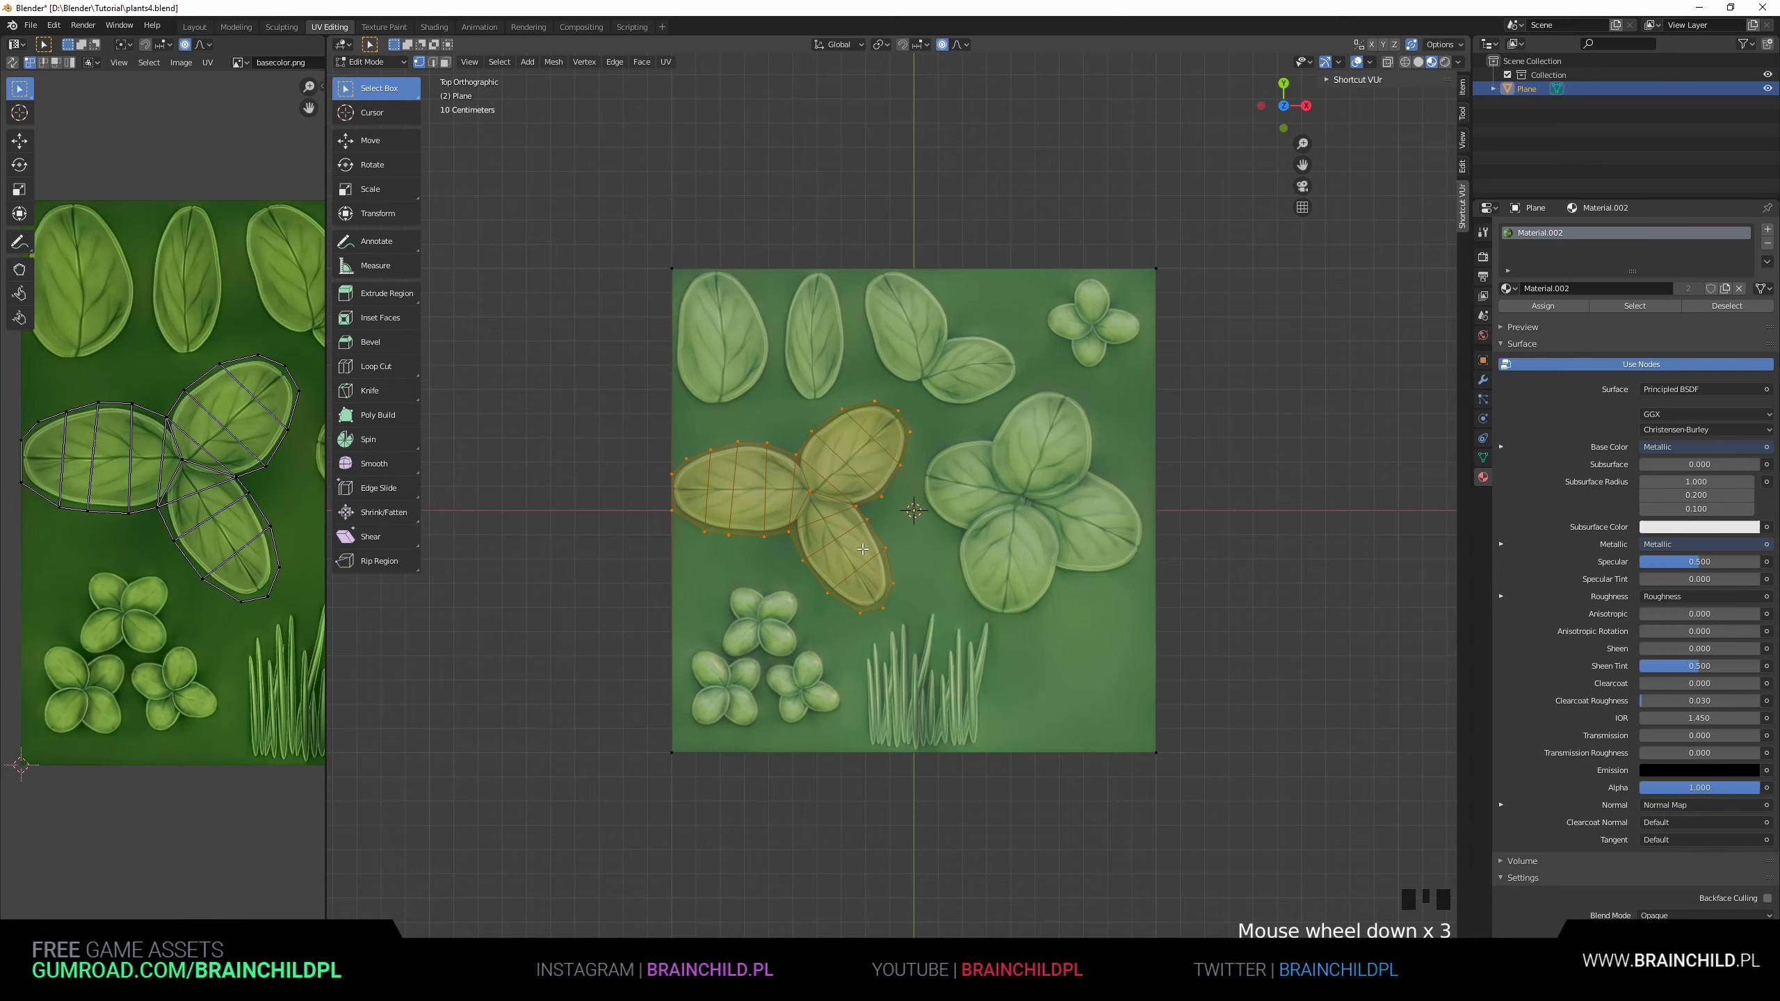
Separate the three-leaf clover into its own object and lift its leaves into a gentle upward curve.
{"action": "key", "text": "y"}
{"action": "left_click_drag", "start_coordinate": [915, 516], "coordinate": [887, 455]}
{"action": "scroll", "scroll_direction": "up", "scroll_amount": 3}
{"action": "key", "text": "g"}
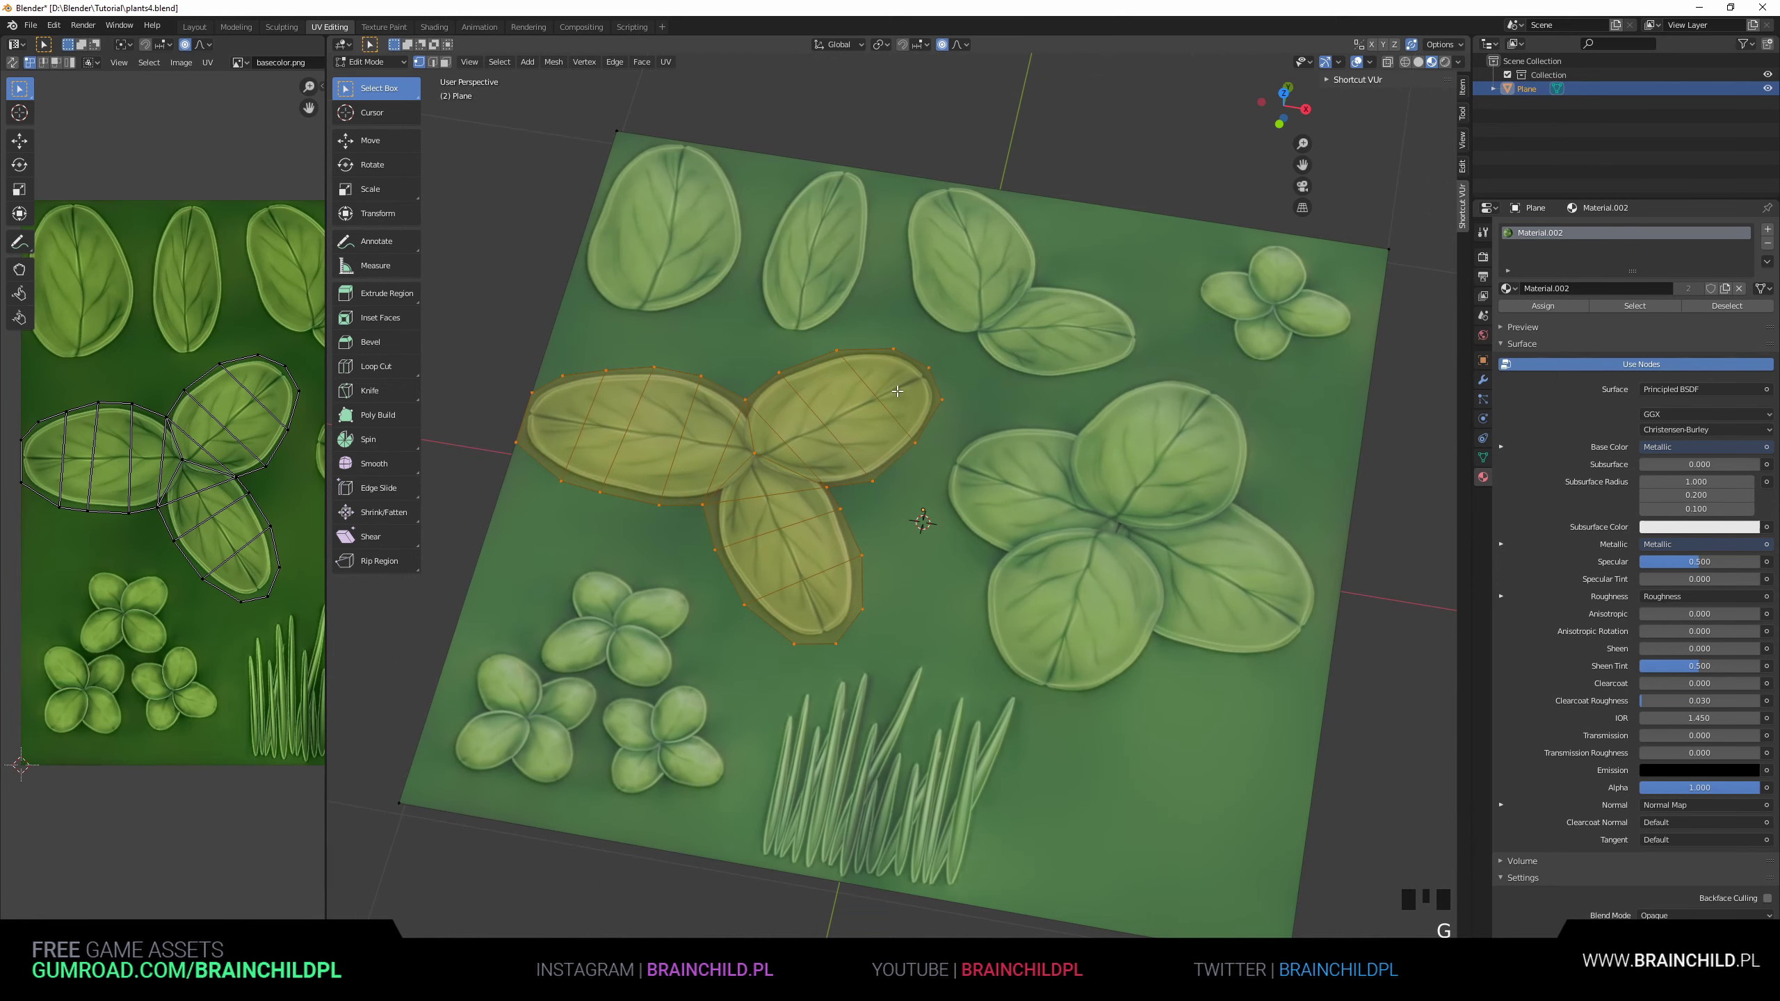
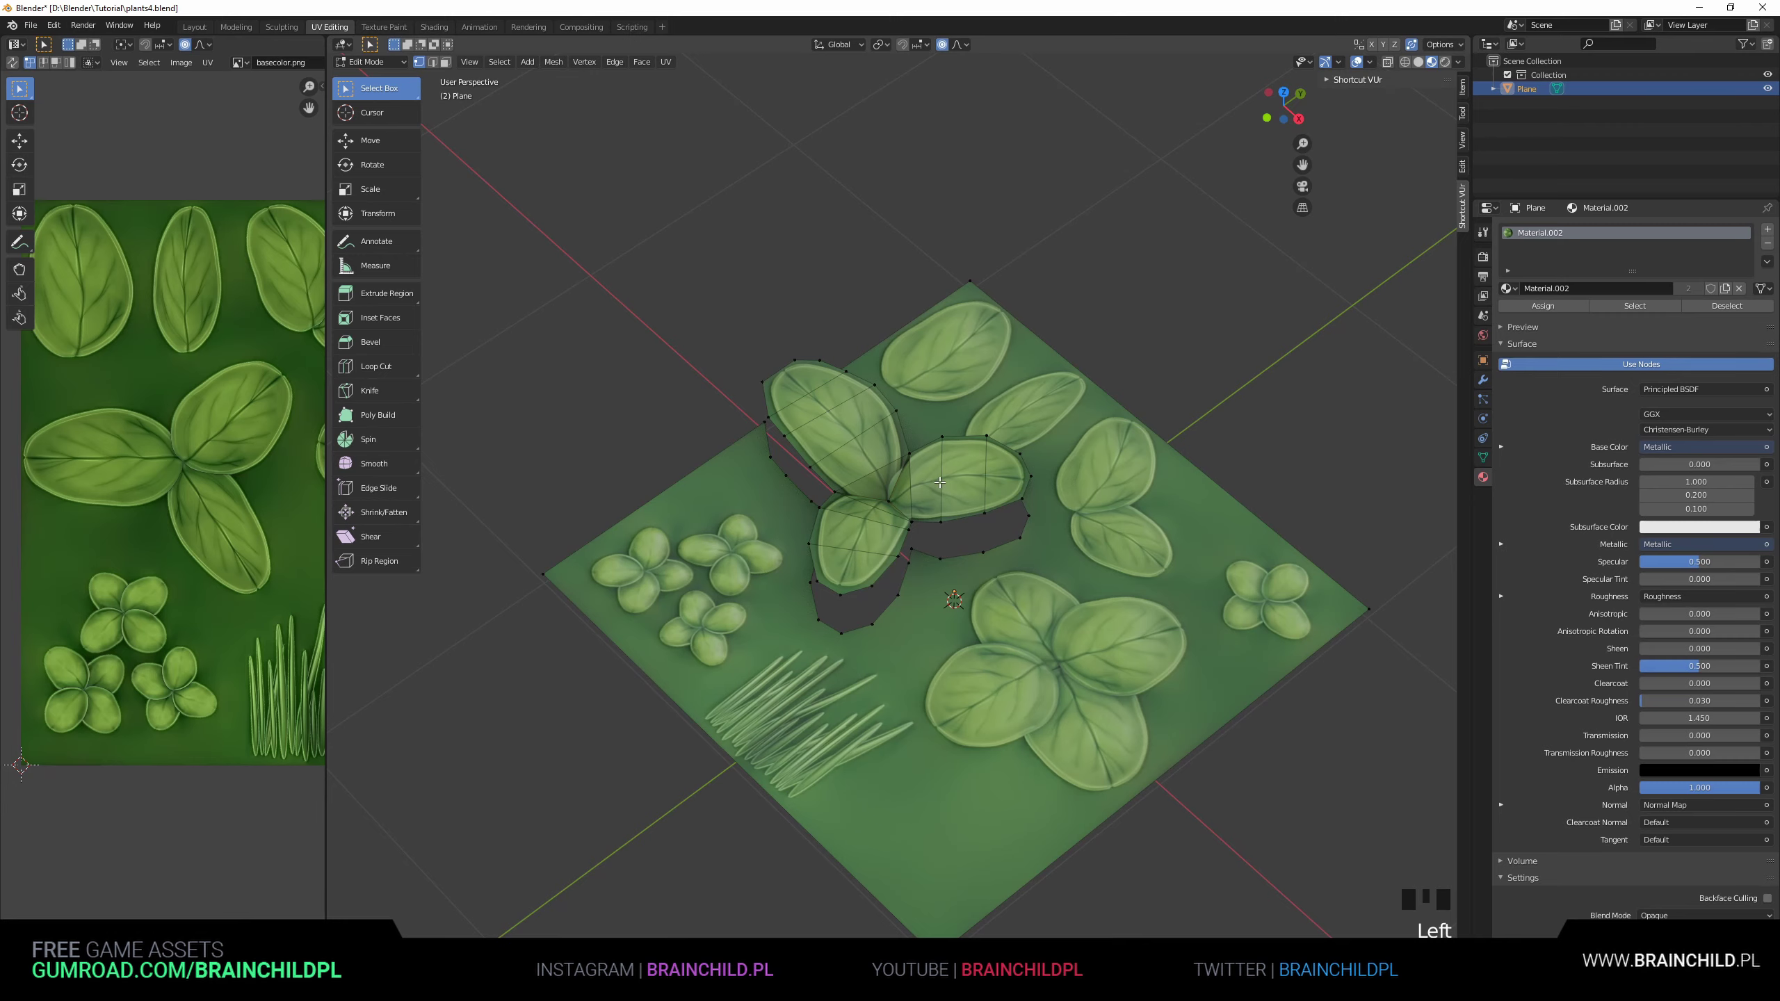
{"action": "key", "text": "l"}
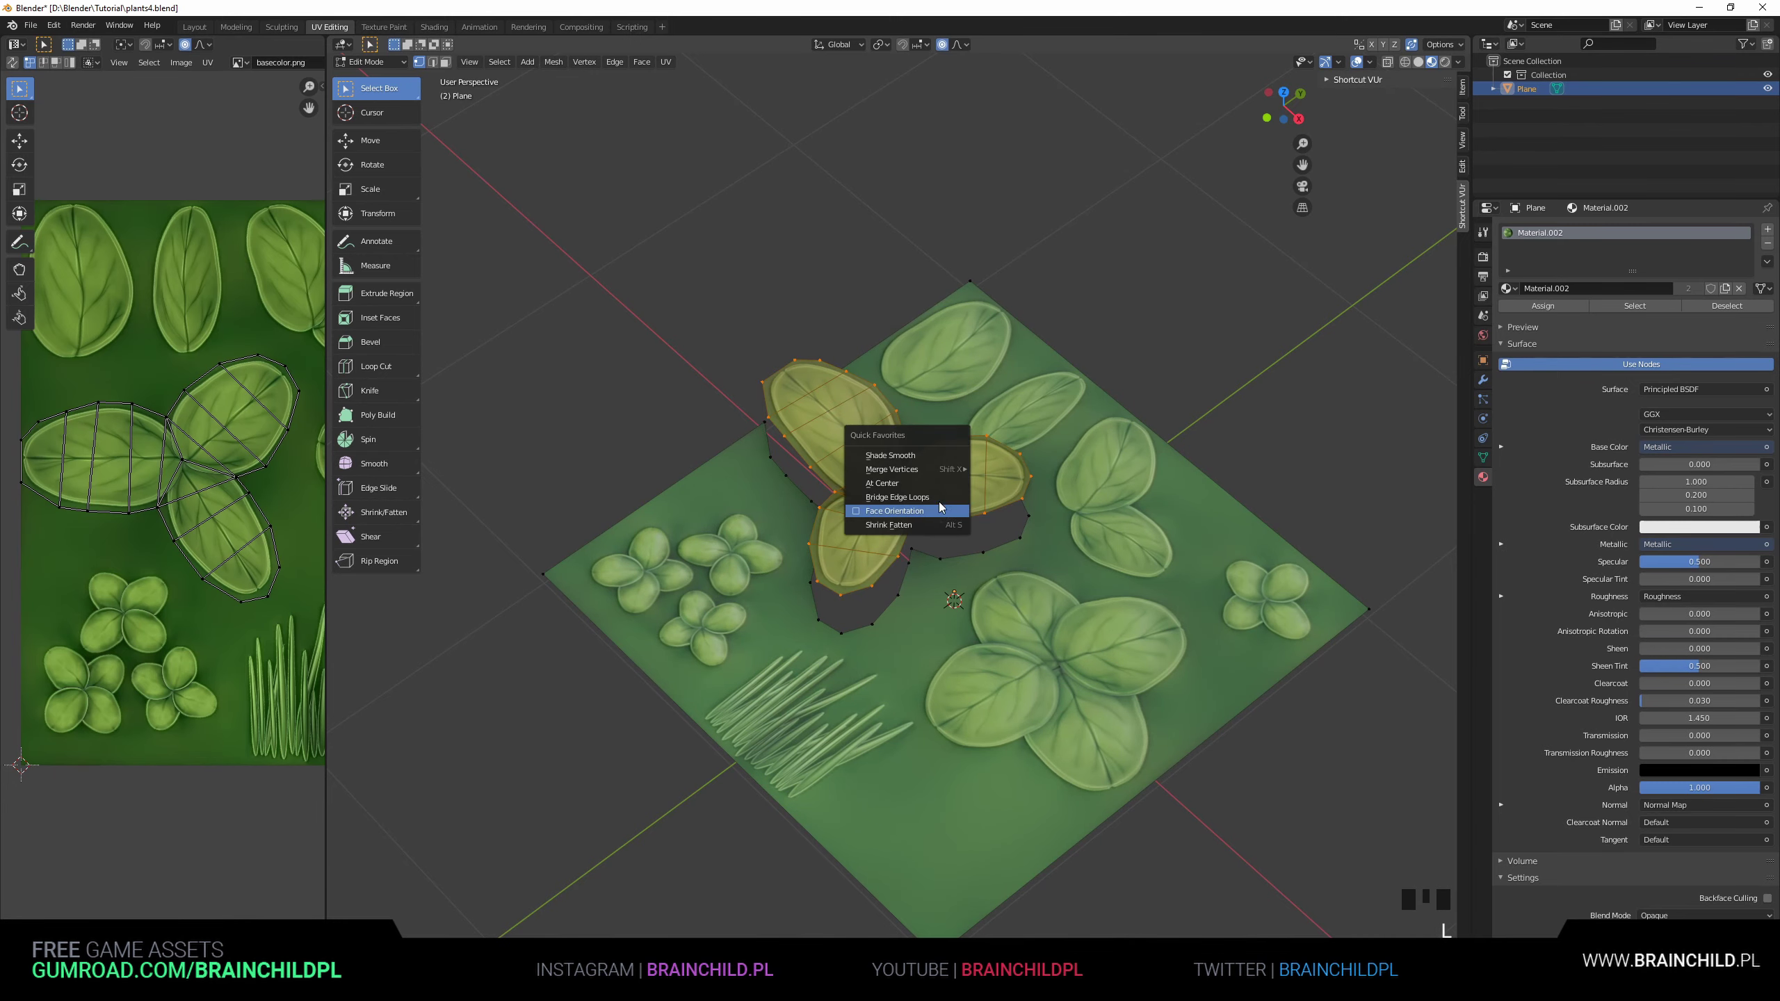
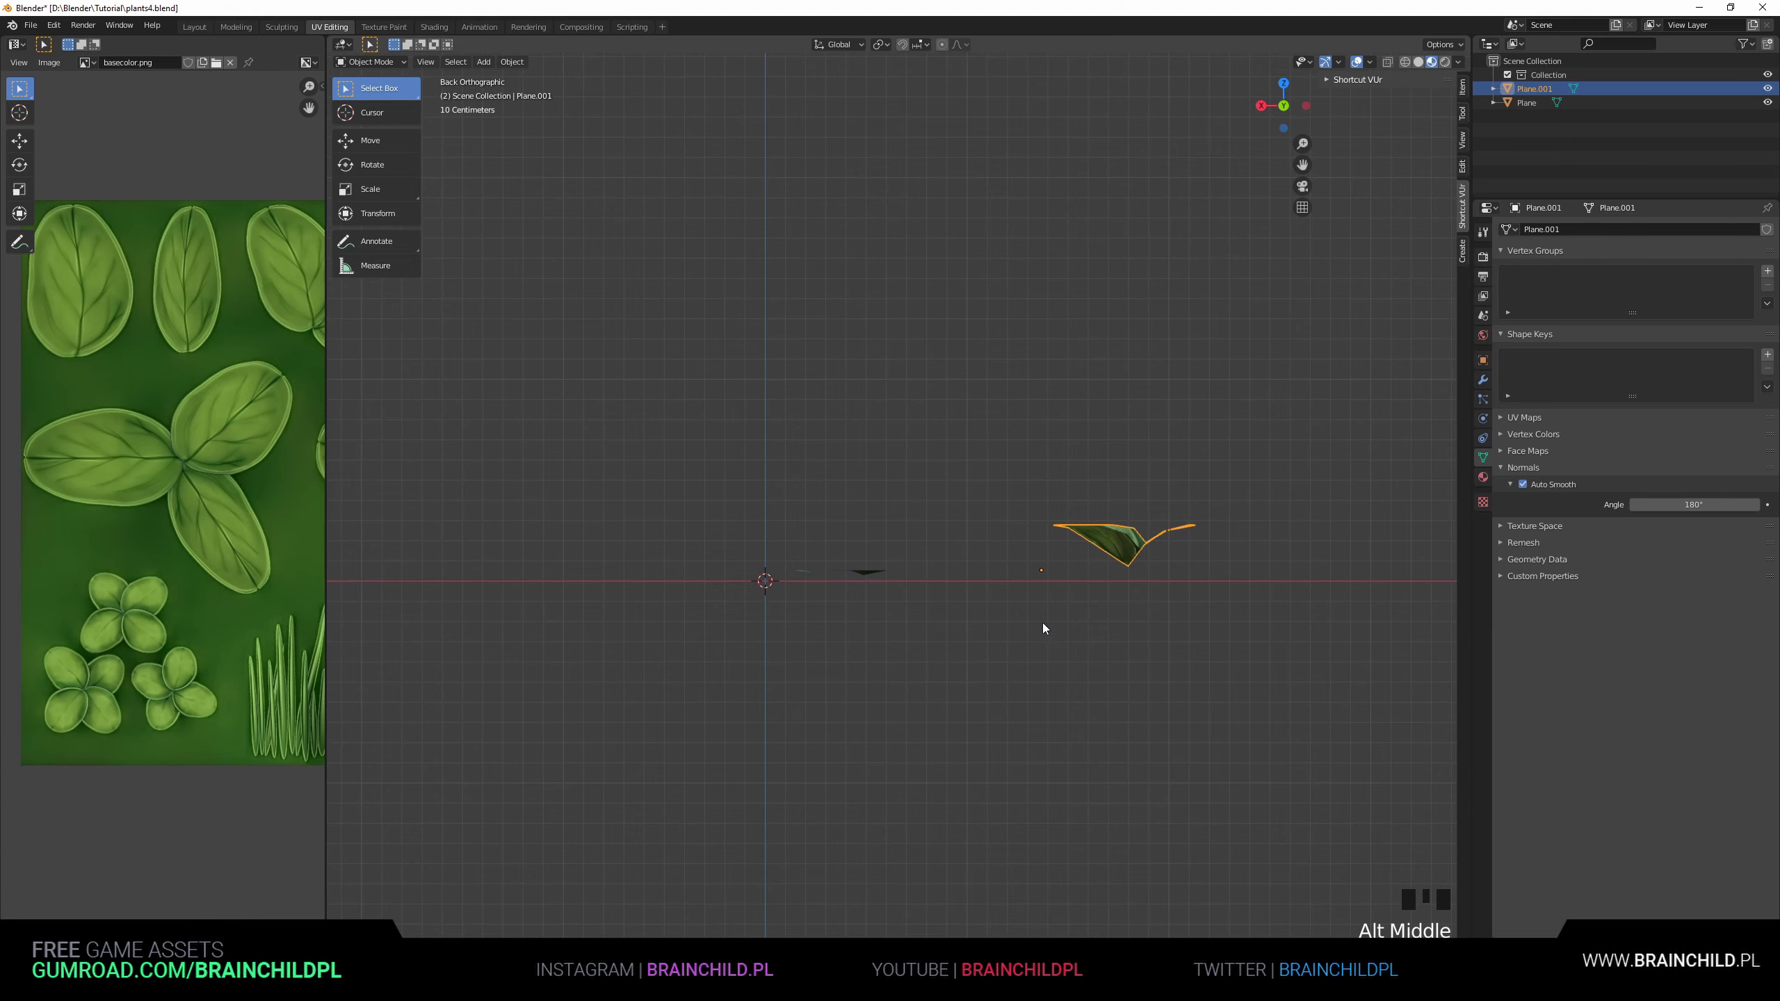
Move and scale the separated clover aside off the plane, toggling proportional editing as needed.
{"action": "middle_click", "coordinate": [1115, 603]}
{"action": "key", "text": "g"}
{"action": "key", "text": "s"}
{"action": "key", "text": "o"}
{"action": "key", "text": "g"}
{"action": "left_click_drag", "start_coordinate": [874, 466], "coordinate": [738, 413]}
{"action": "left_click", "coordinate": [739, 414]}
{"action": "left_click_drag", "start_coordinate": [758, 456], "coordinate": [782, 499]}
{"action": "scroll", "scroll_direction": "up", "scroll_amount": 3}
Enter Edit Mode on the plane in top view and start a knife outline around the large round leaf.
{"action": "key", "text": "Tab"}
{"action": "left_click_drag", "start_coordinate": [636, 433], "coordinate": [919, 564]}
{"action": "scroll", "scroll_direction": "up", "scroll_amount": 3}
{"action": "key", "text": "k"}
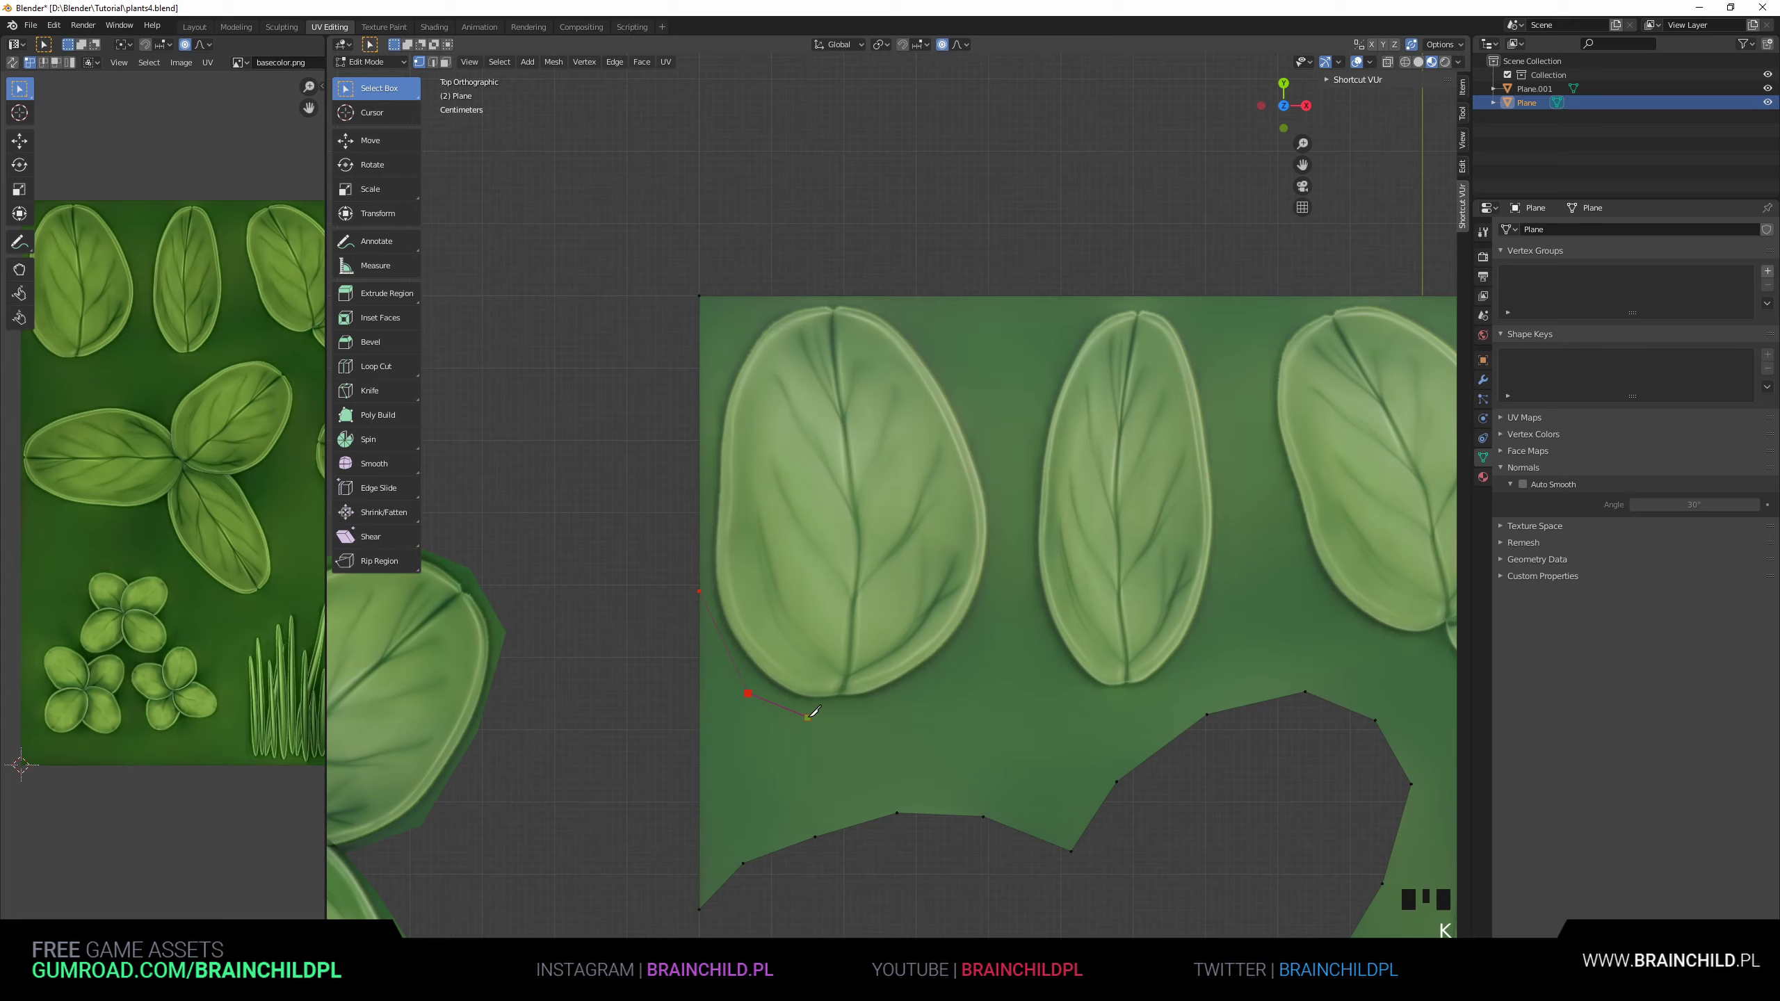
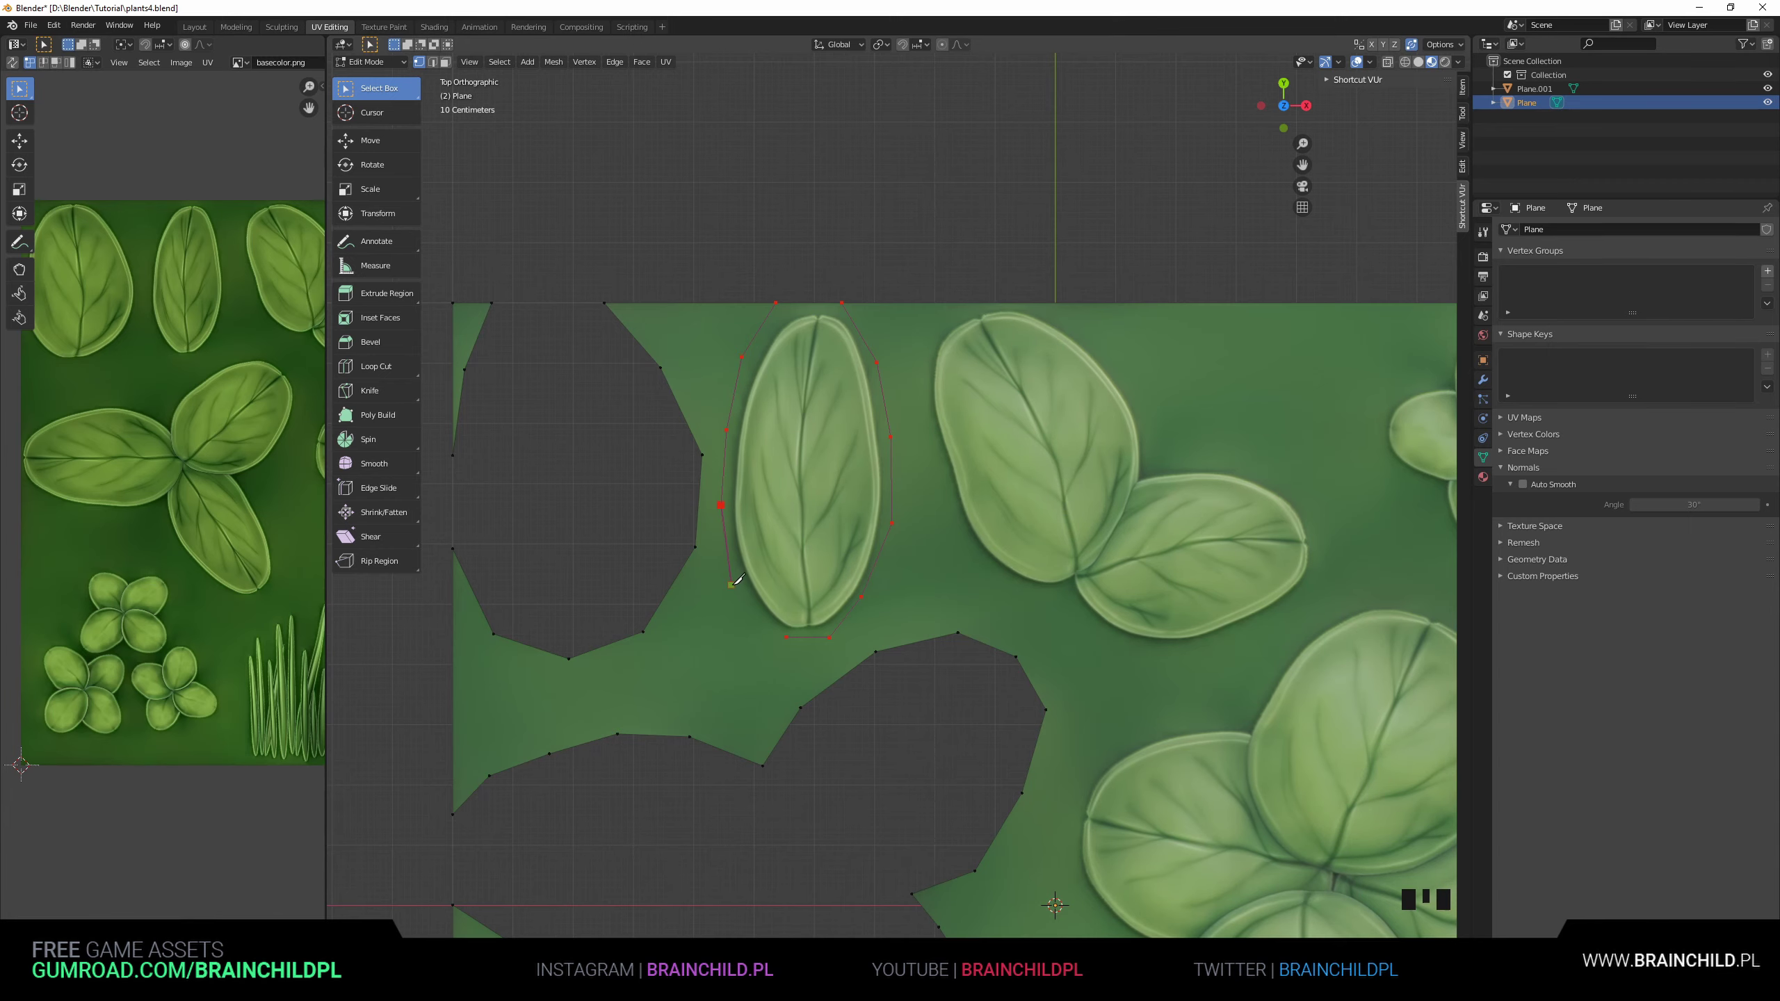
Separate the narrow oval leaf from the plane and move it aside.
{"action": "scroll", "scroll_direction": "down", "scroll_amount": 3}
{"action": "key", "text": "y"}
{"action": "key", "text": "g"}
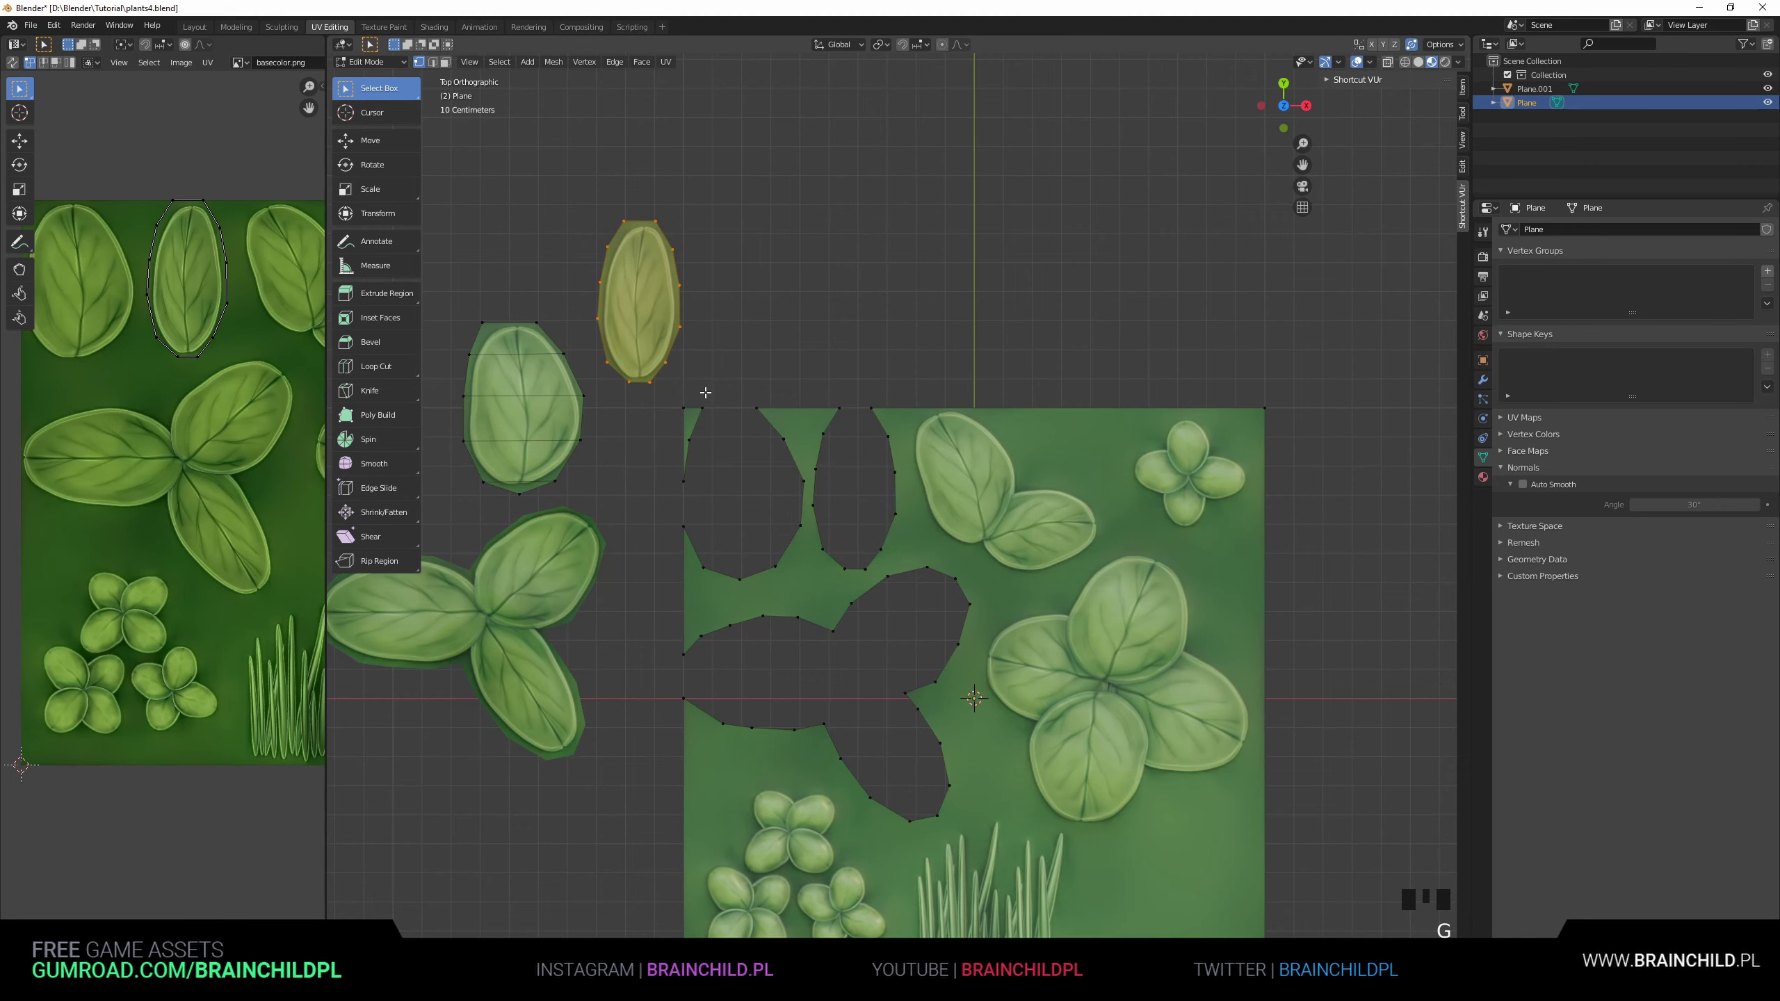
{"action": "scroll", "scroll_direction": "down", "scroll_amount": 3}
Delete the stray vertex left of the plane via X > Vertices.
{"action": "left_click", "coordinate": [577, 385]}
{"action": "key", "text": "b"}
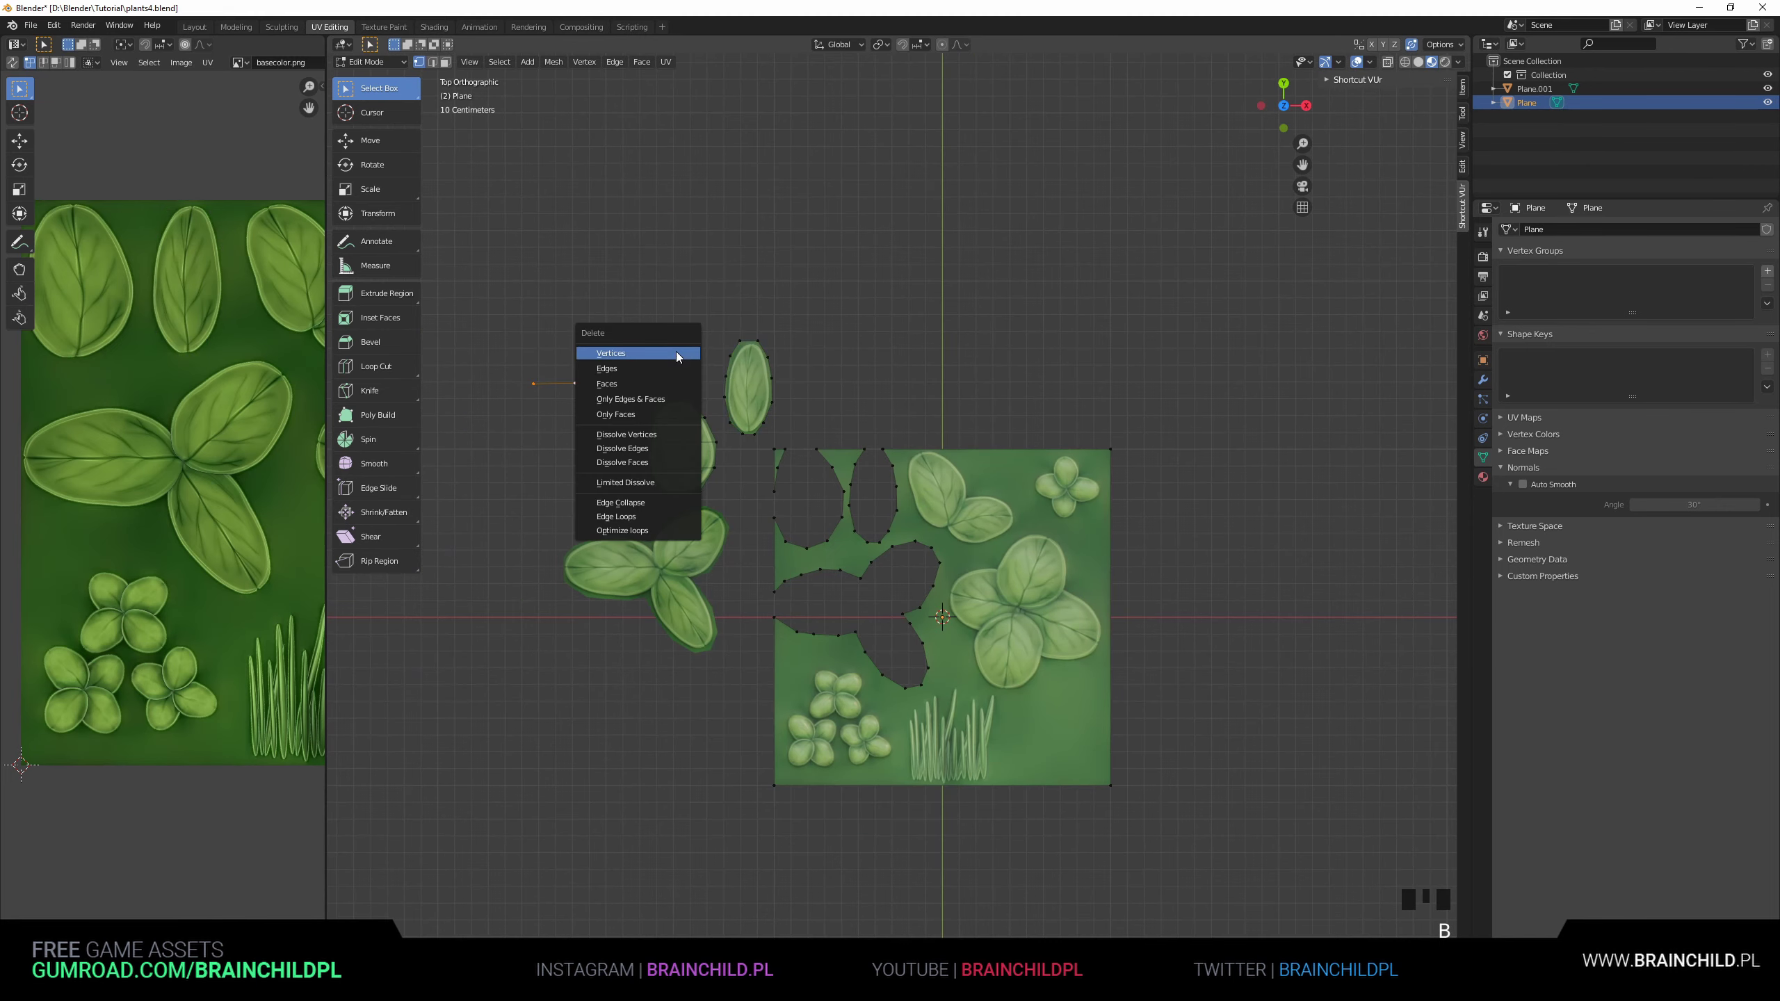
{"action": "key", "text": "Delete"}
{"action": "scroll", "scroll_direction": "up", "scroll_amount": 3}
{"action": "scroll", "scroll_direction": "down", "scroll_amount": 3}
Frame the round leaf and start a knife cut across it.
{"action": "left_click_drag", "start_coordinate": [809, 469], "coordinate": [774, 476]}
{"action": "scroll", "scroll_direction": "up", "scroll_amount": 3}
{"action": "left_click_drag", "start_coordinate": [554, 379], "coordinate": [965, 440]}
{"action": "scroll", "scroll_direction": "up", "scroll_amount": 3}
{"action": "left_click_drag", "start_coordinate": [715, 348], "coordinate": [758, 381]}
{"action": "key", "text": "k"}
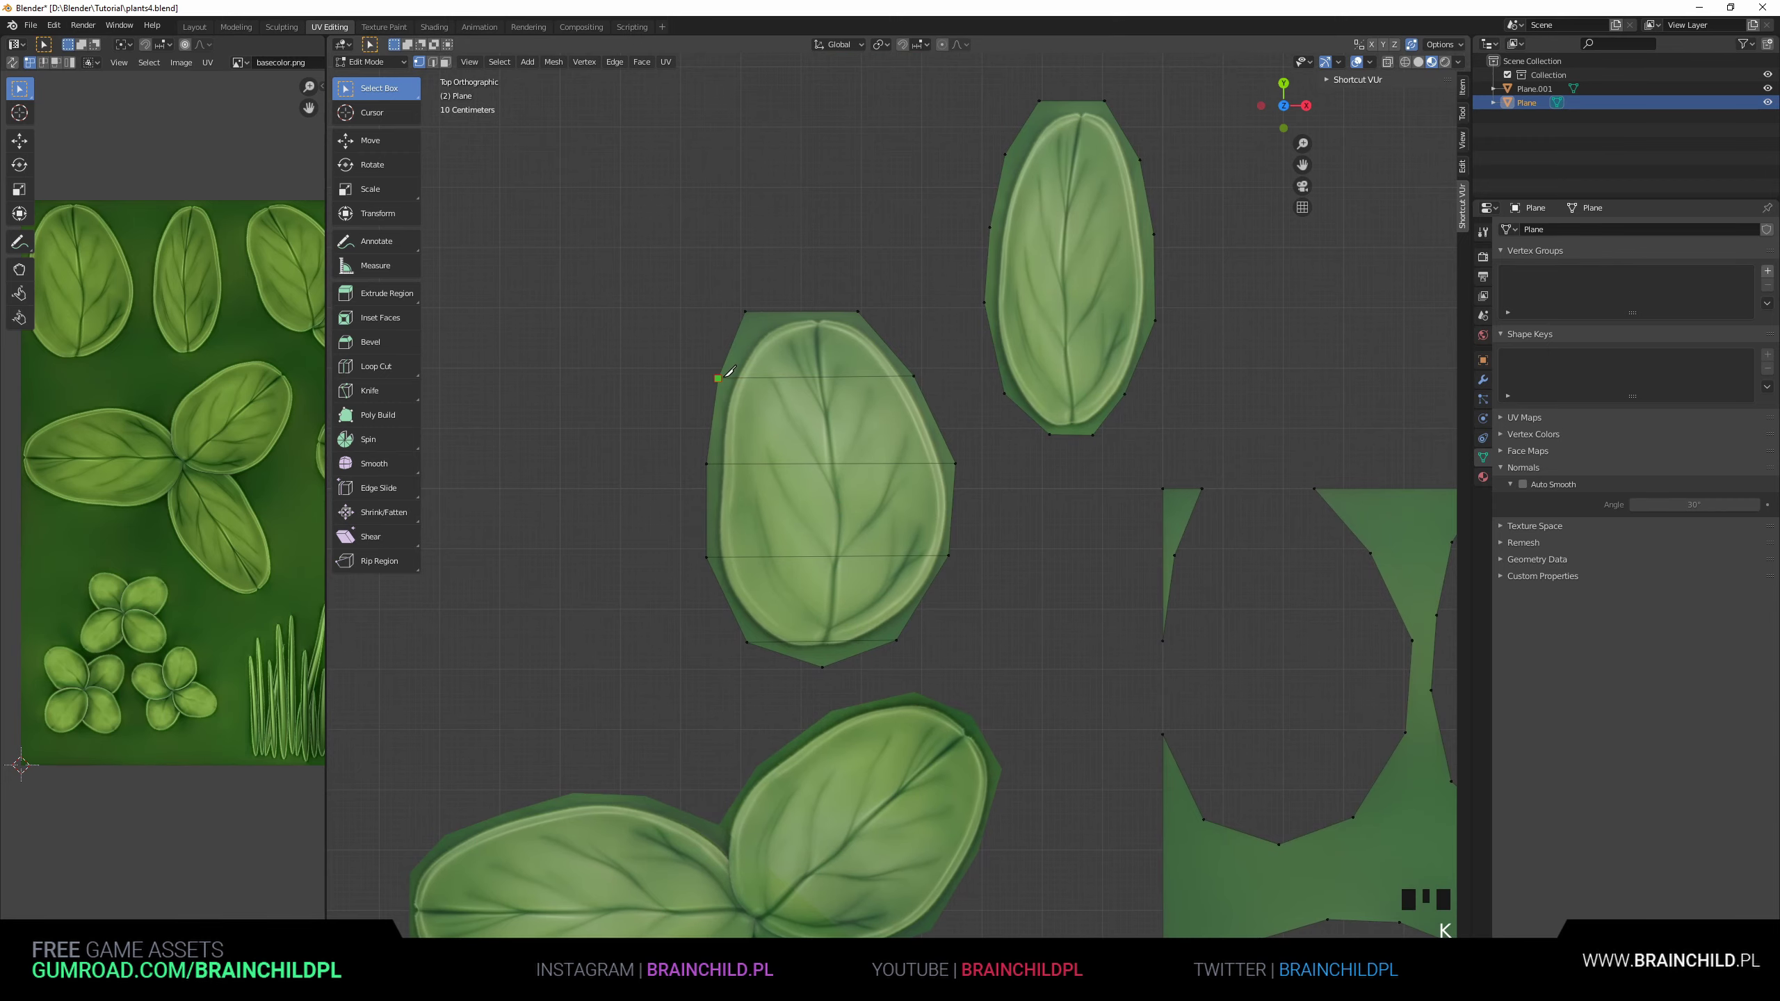
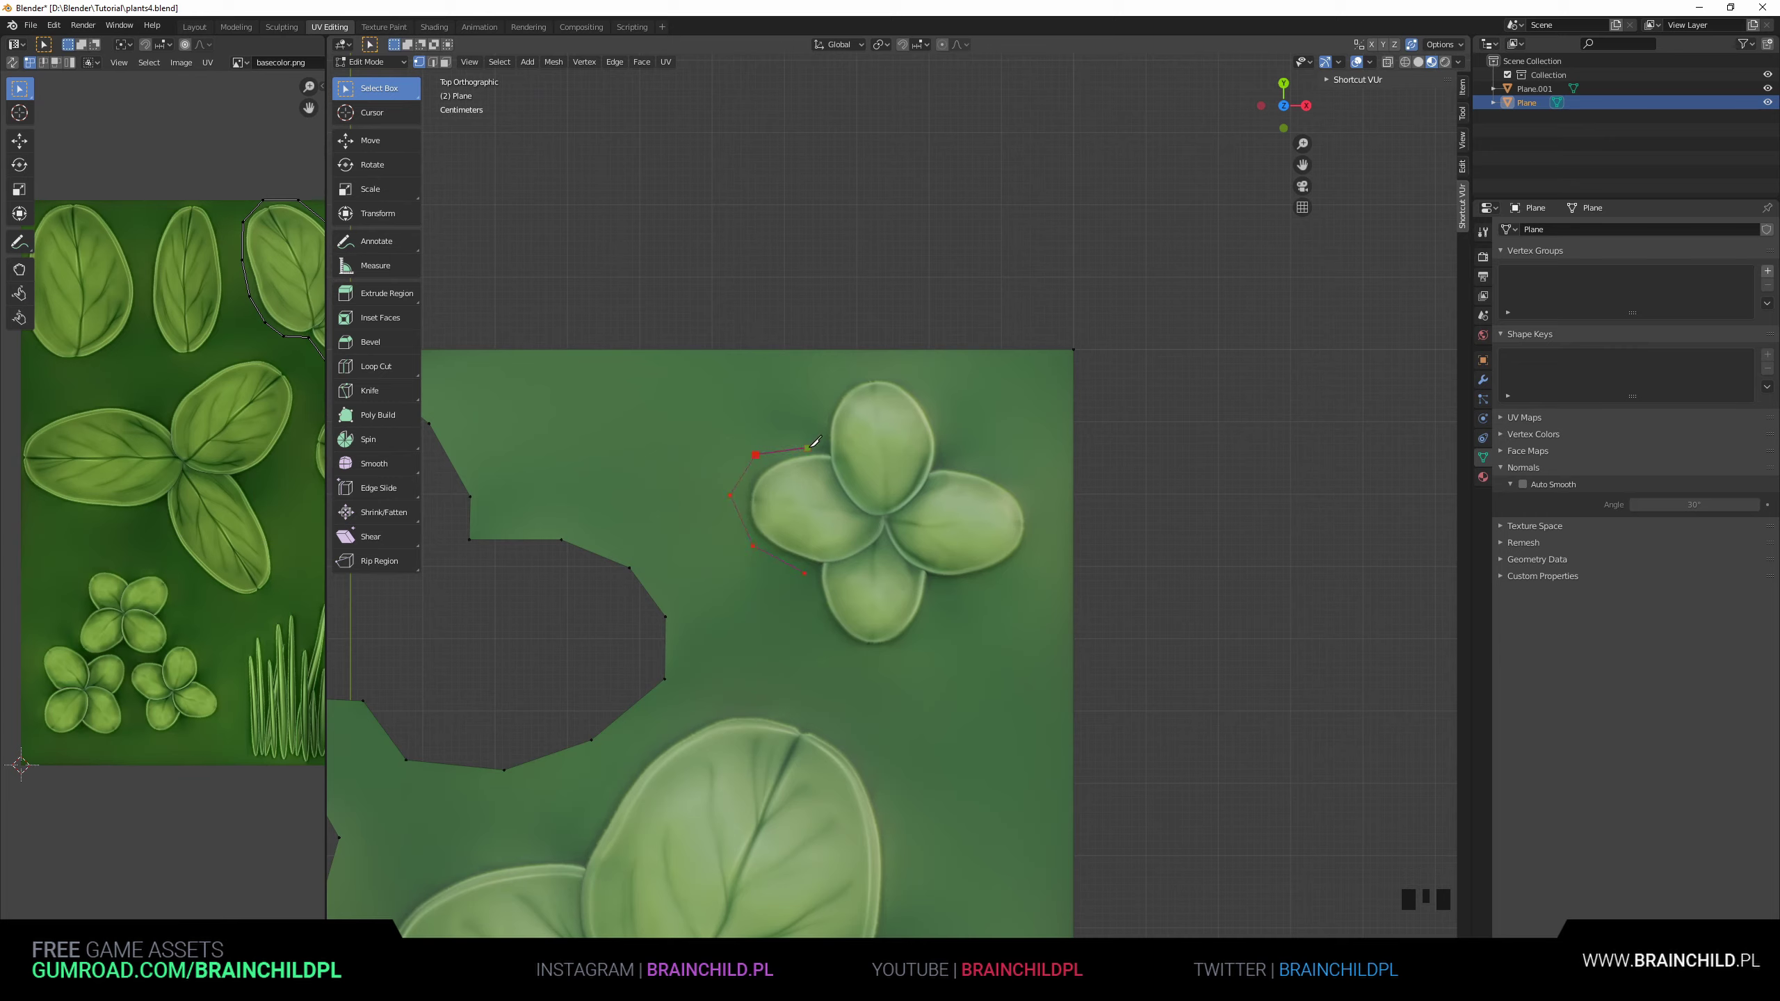
Knife-cut outlines around the small and then the large four-leaf clover.
{"action": "key", "text": "k"}
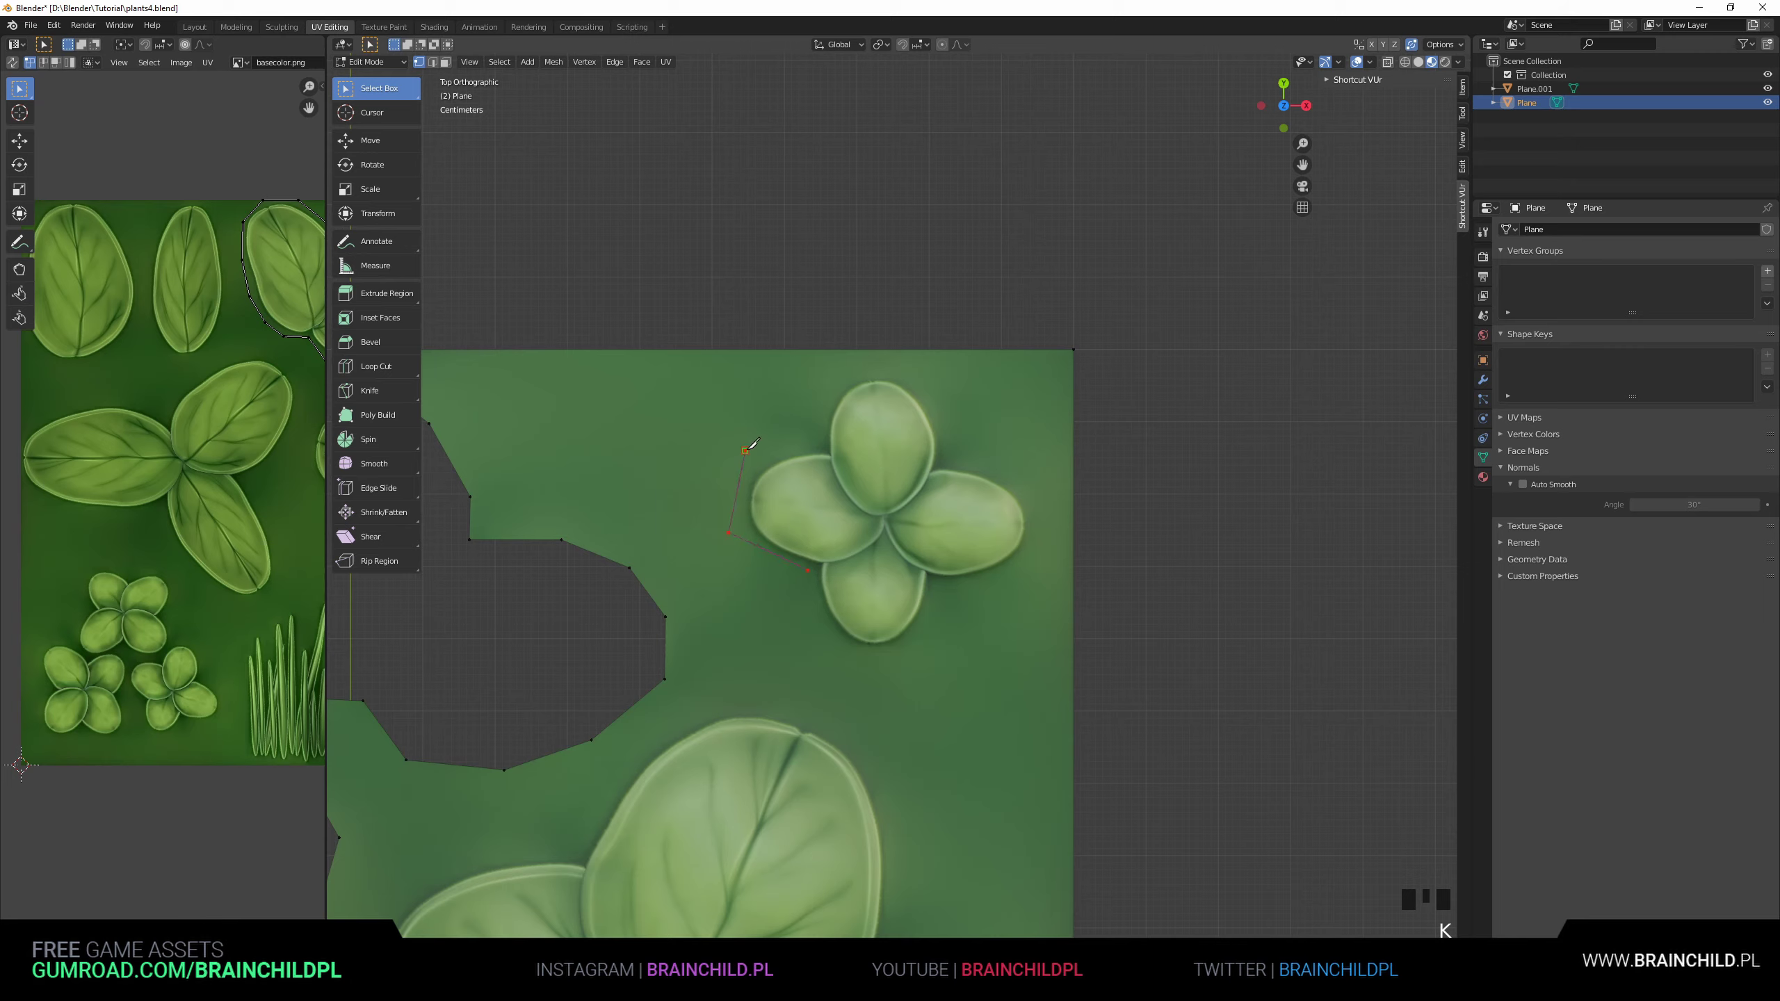
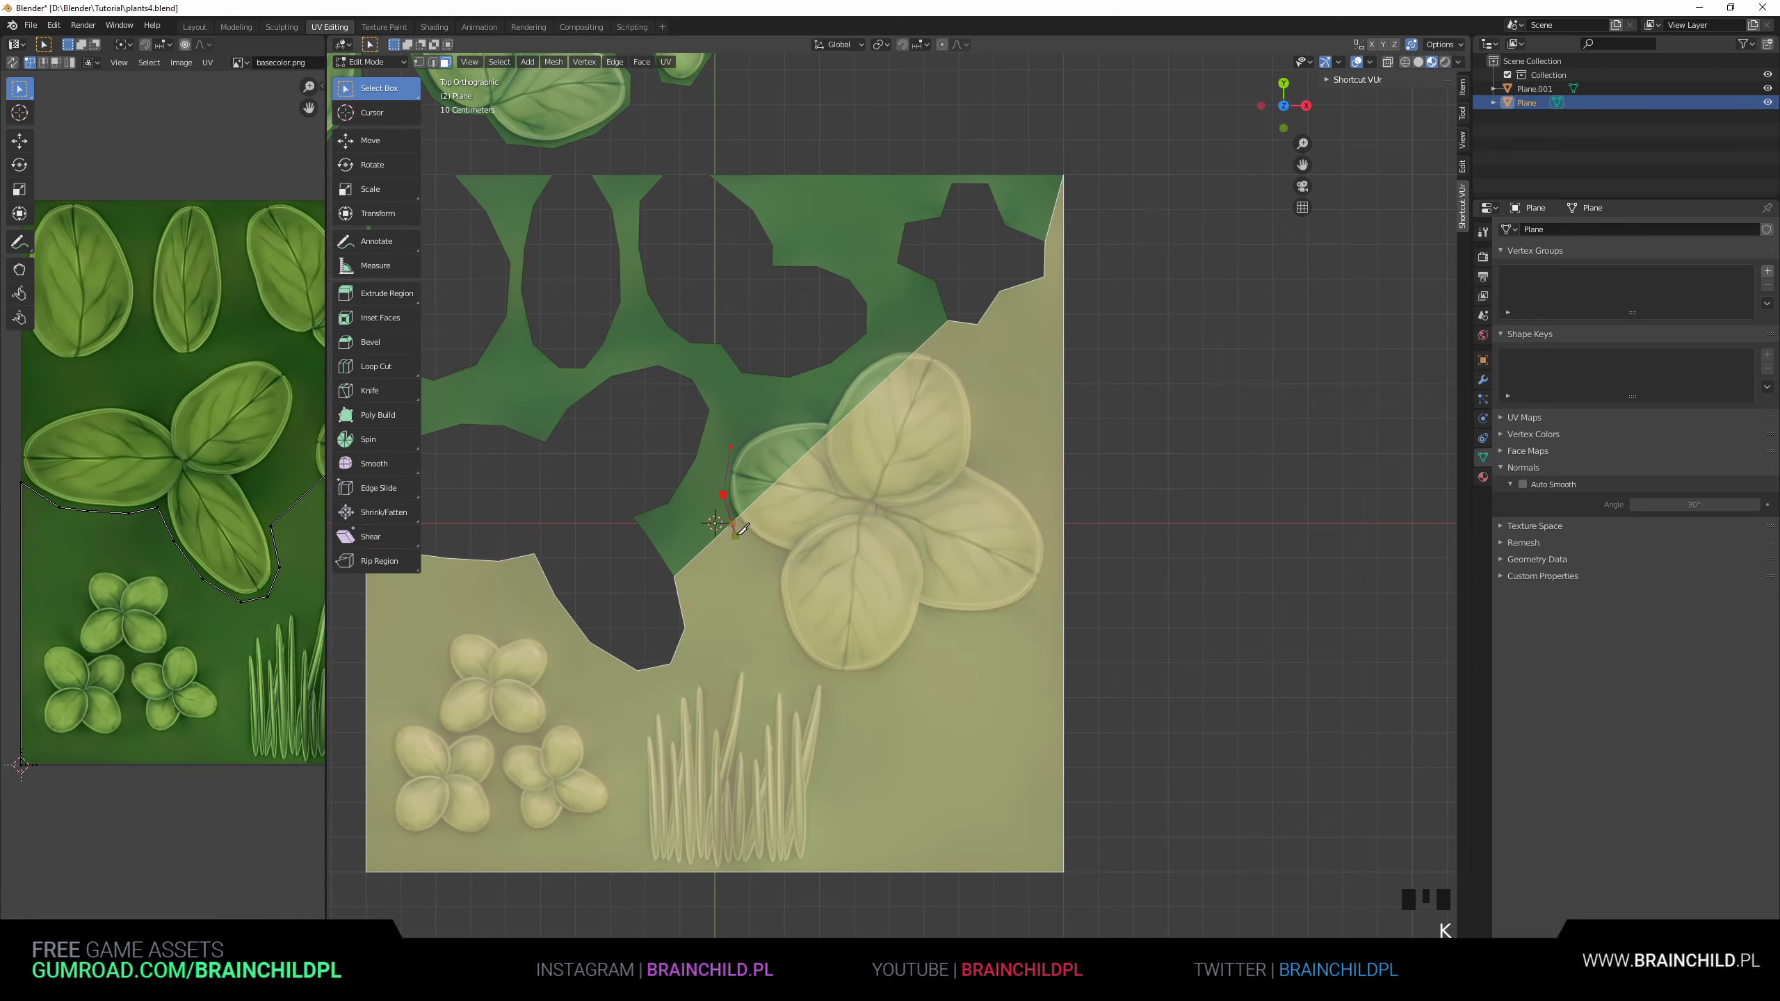
{"action": "scroll", "scroll_direction": "down", "scroll_amount": 3}
{"action": "scroll", "scroll_direction": "up", "scroll_amount": 3}
{"action": "key", "text": "k"}
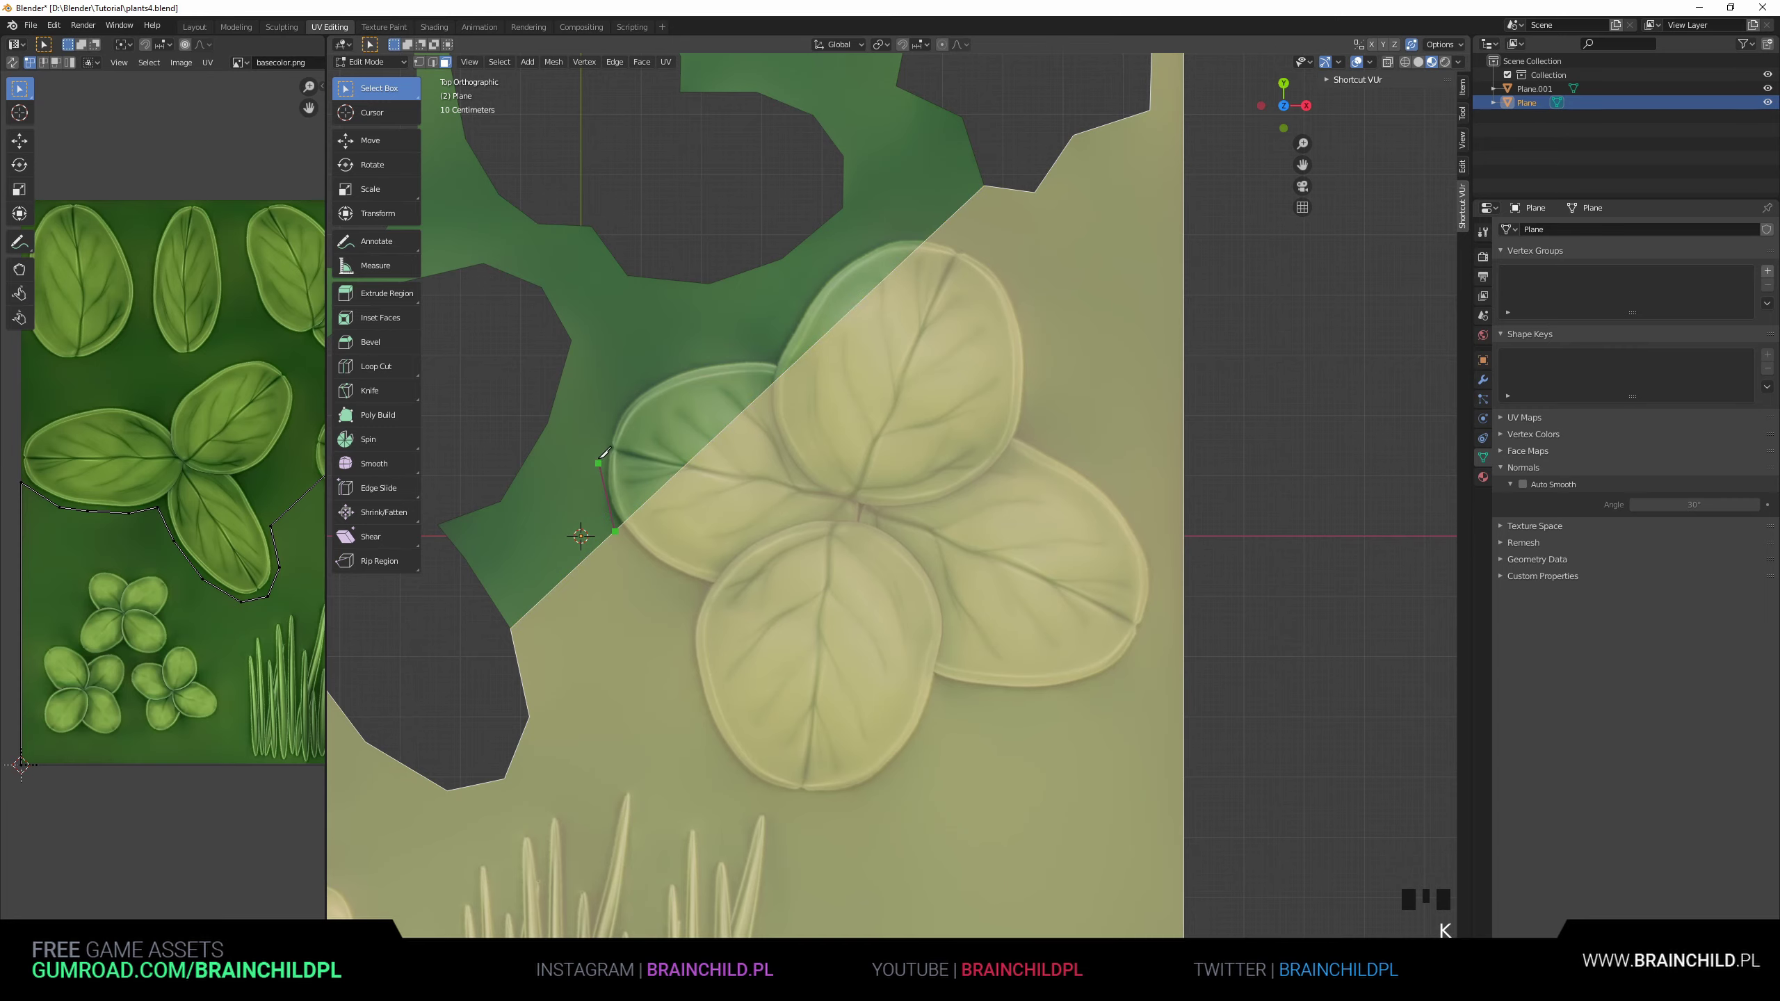
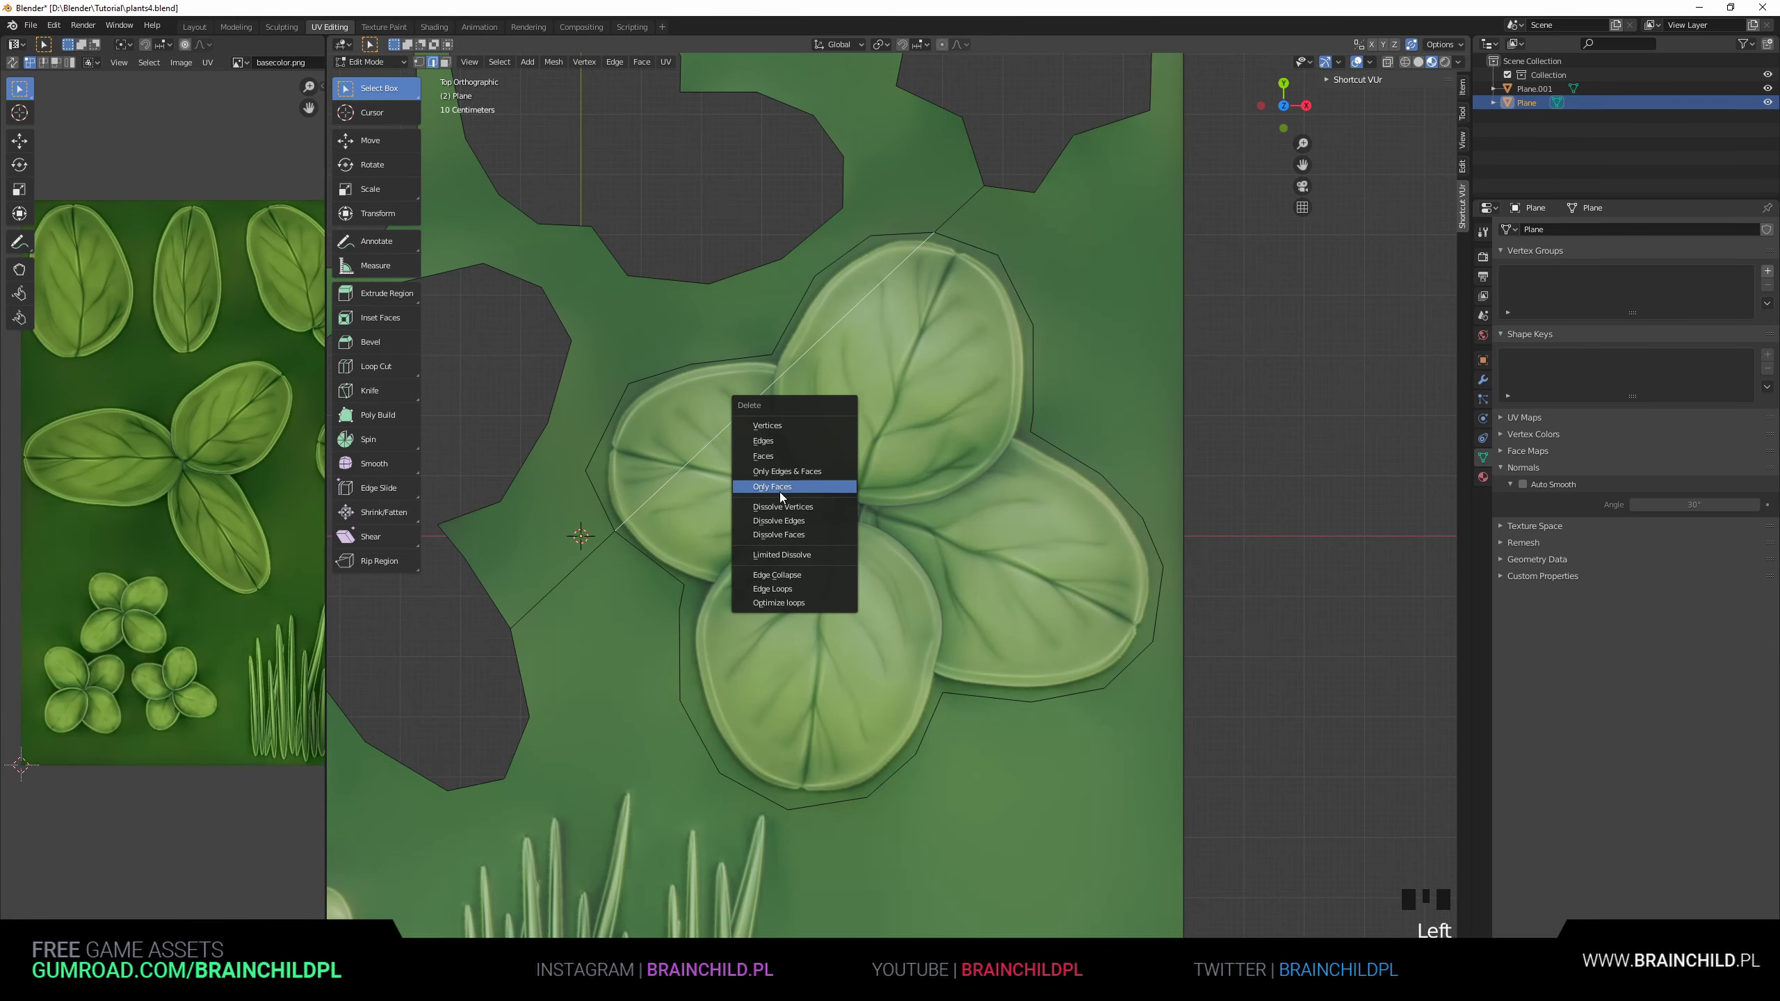
Delete the leftover faces (X > Only Faces), then separate the large four-leaf clover and move it off the plane.
{"action": "key", "text": "Delete"}
{"action": "key", "text": "3"}
{"action": "left_click", "coordinate": [836, 478]}
{"action": "scroll", "scroll_direction": "down", "scroll_amount": 3}
{"action": "key", "text": "y"}
{"action": "key", "text": "g"}
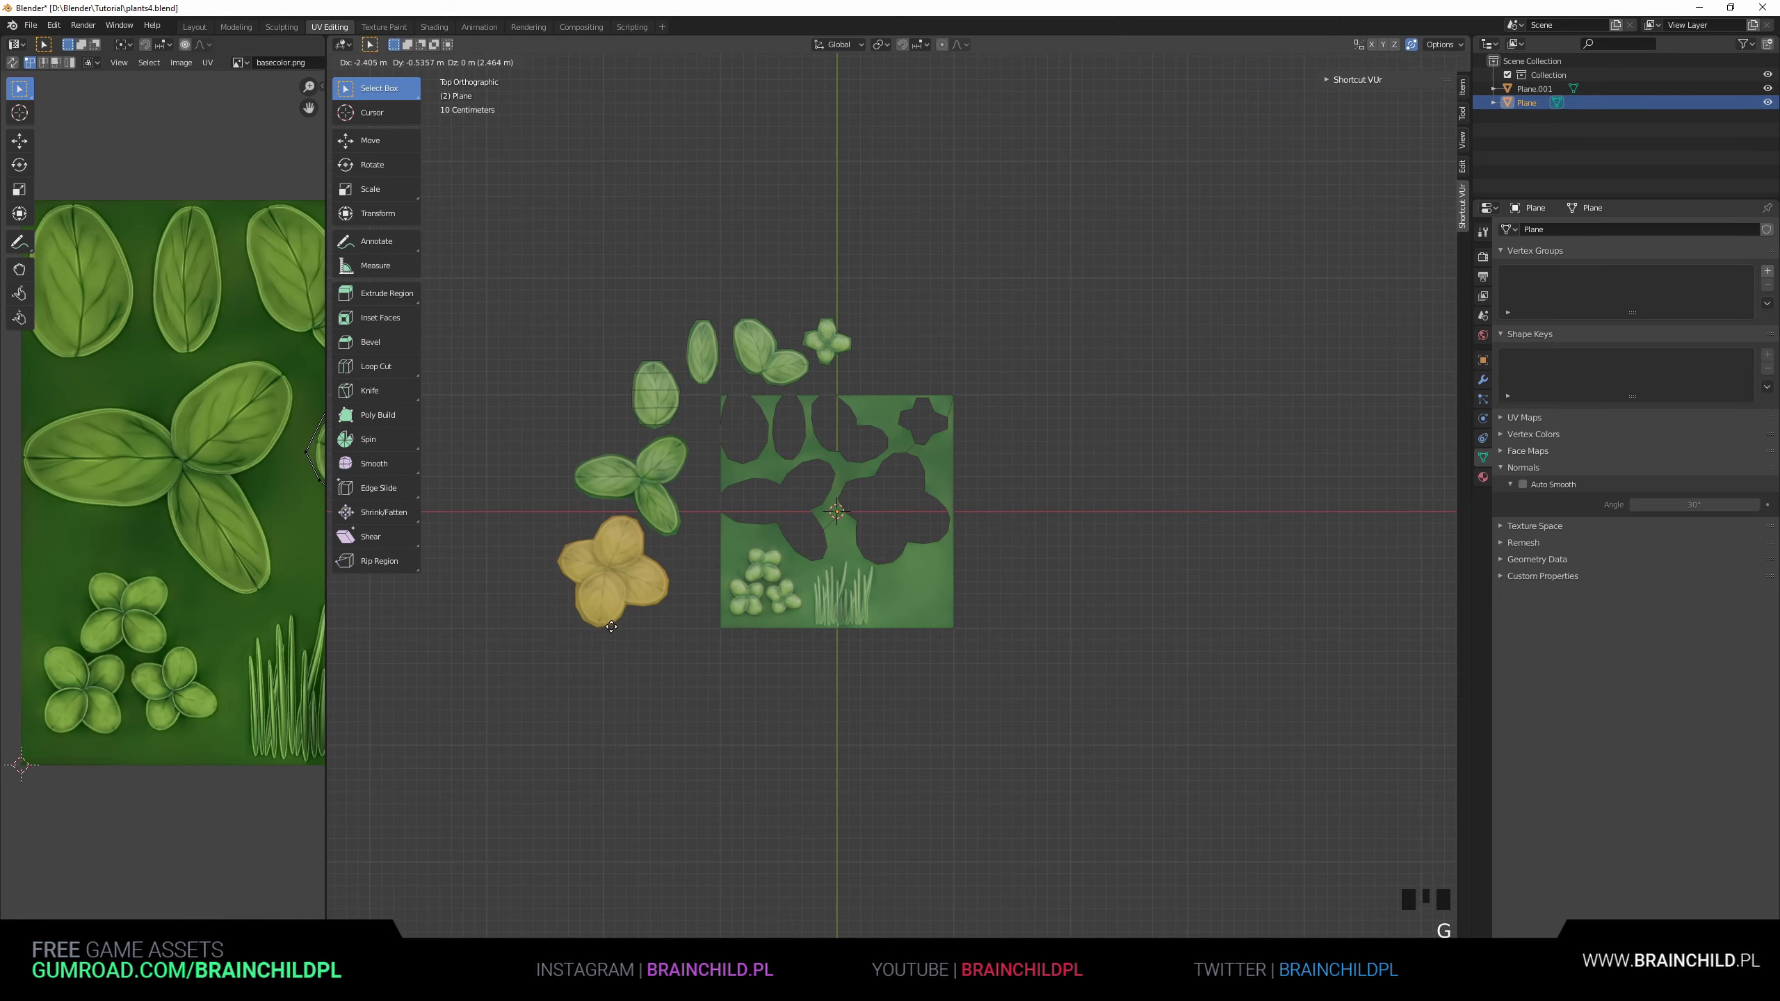
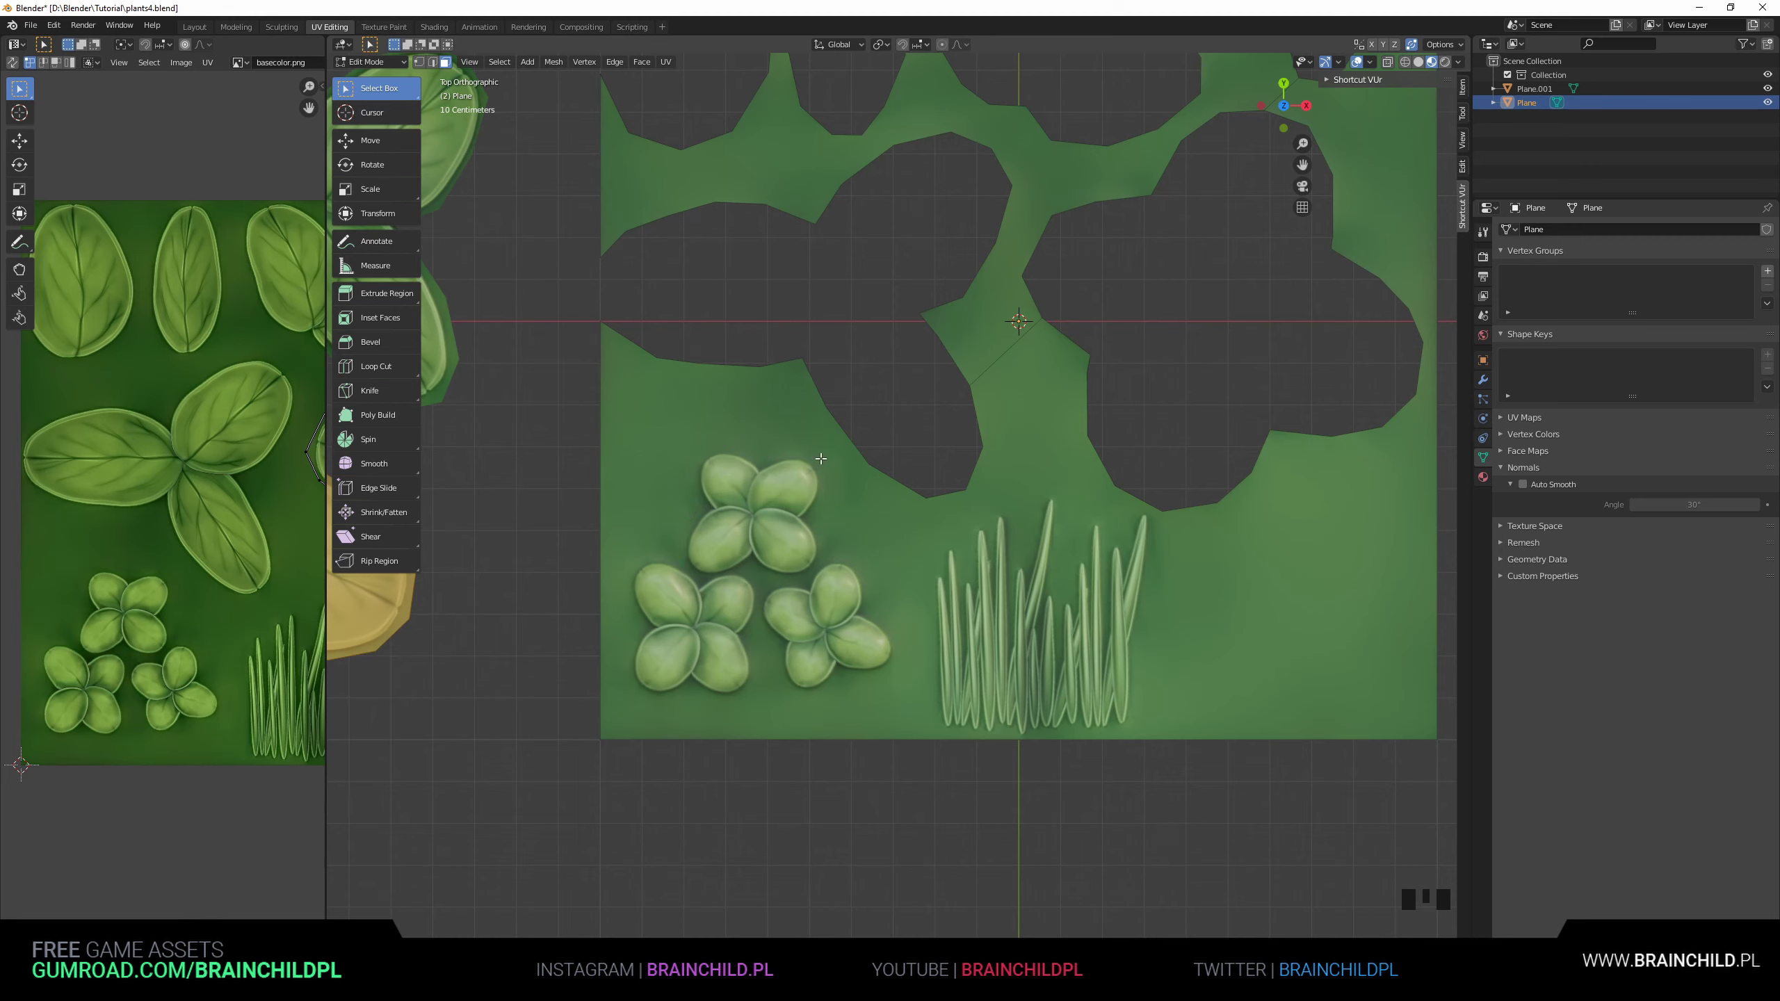
Zoom to the lower plane area and start a knife outline around the three small clovers.
{"action": "scroll", "scroll_direction": "up", "scroll_amount": 3}
{"action": "key", "text": "k"}
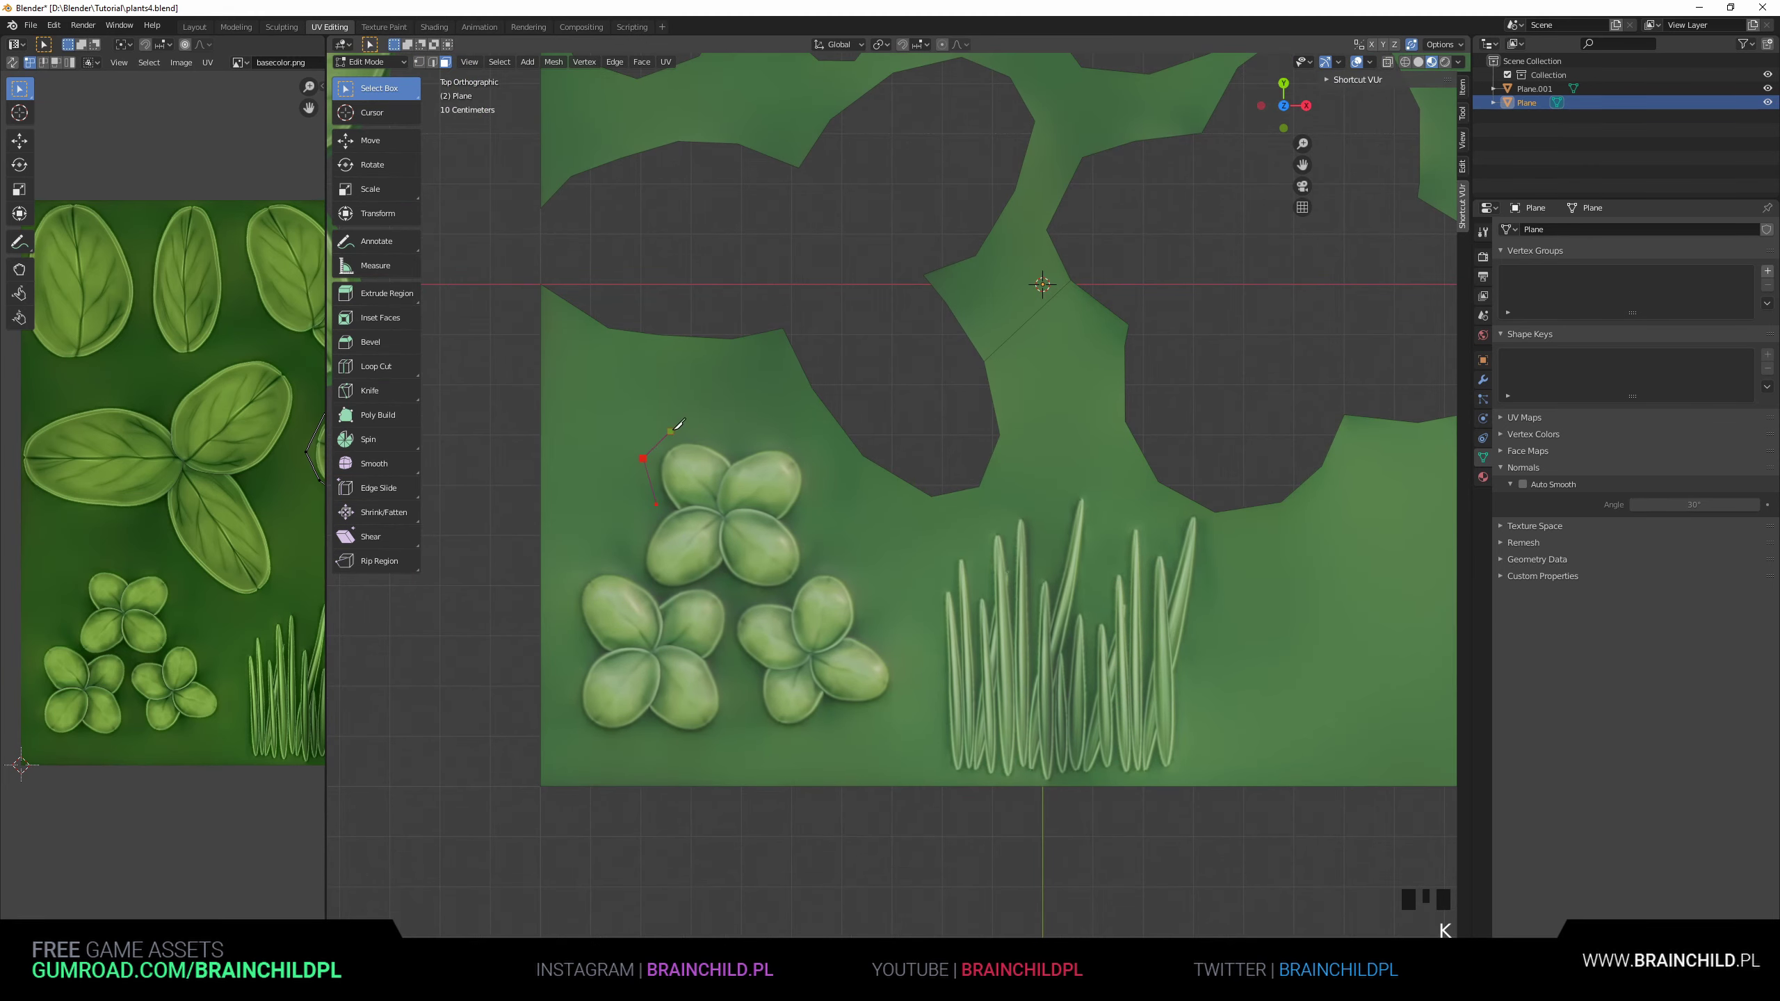
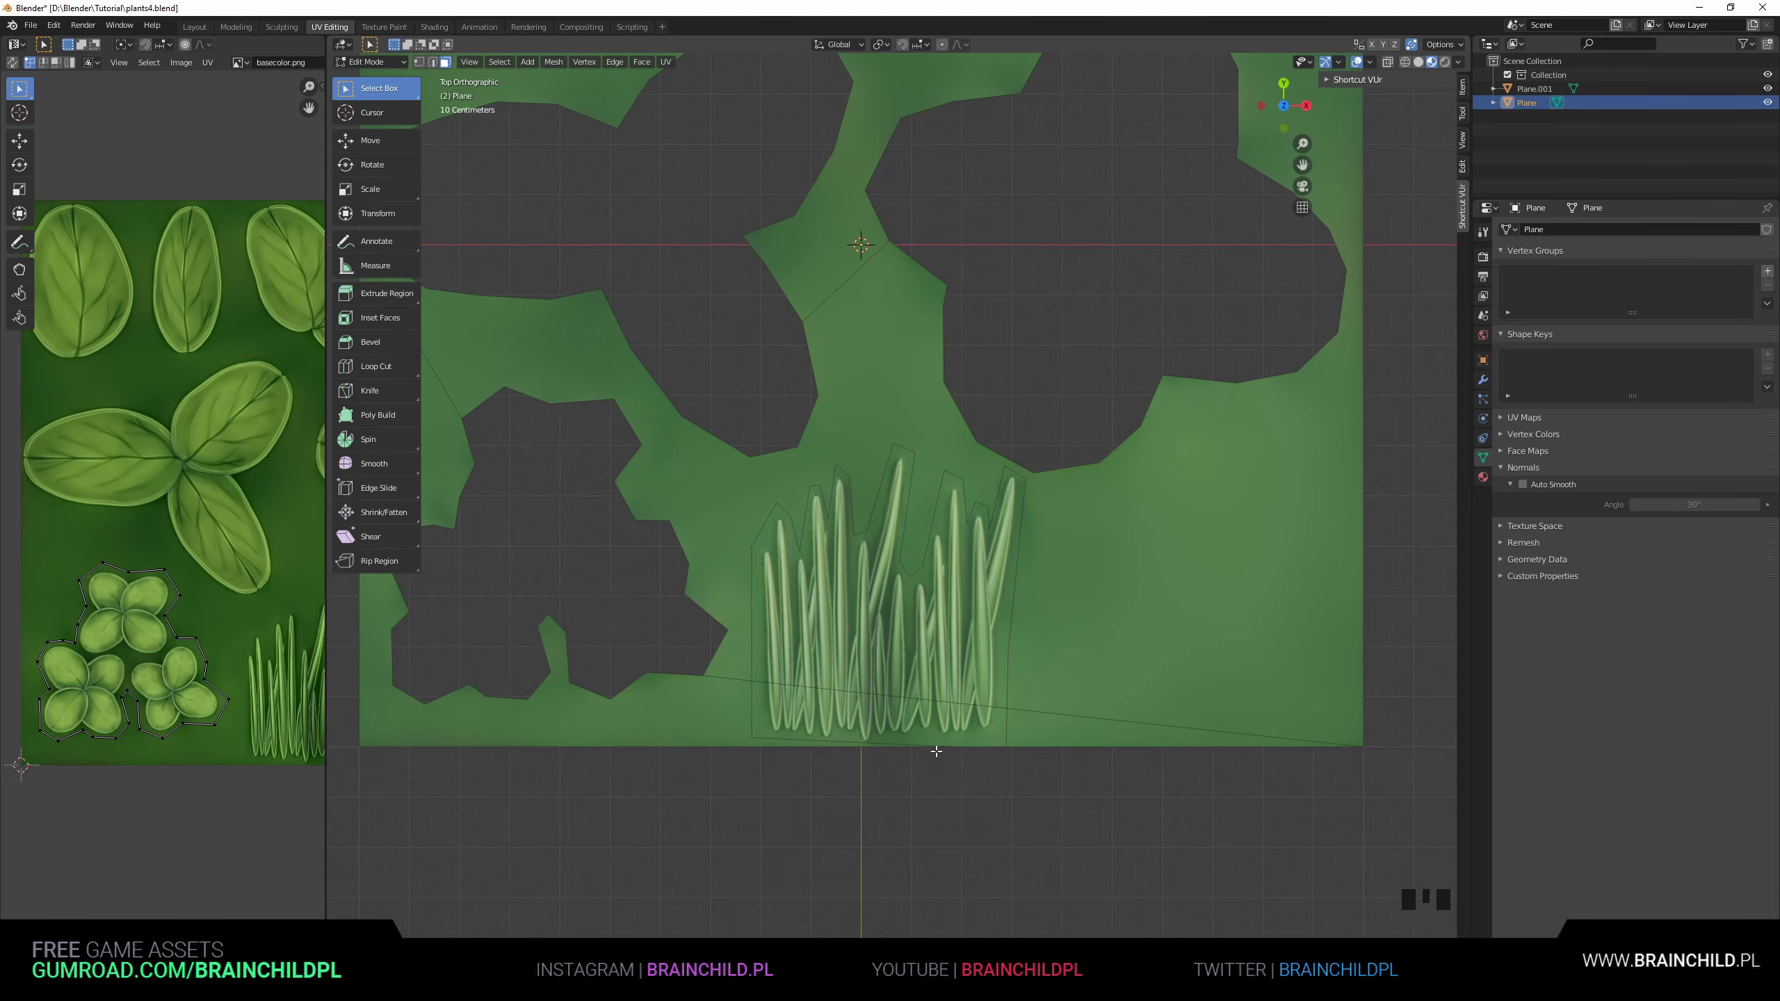
Separate the small clover cluster from the plane, move it aside and delete the leftover background pieces.
{"action": "left_click", "coordinate": [932, 673]}
{"action": "scroll", "scroll_direction": "down", "scroll_amount": 3}
{"action": "left_click", "coordinate": [904, 618]}
{"action": "key", "text": "y"}
{"action": "key", "text": "g"}
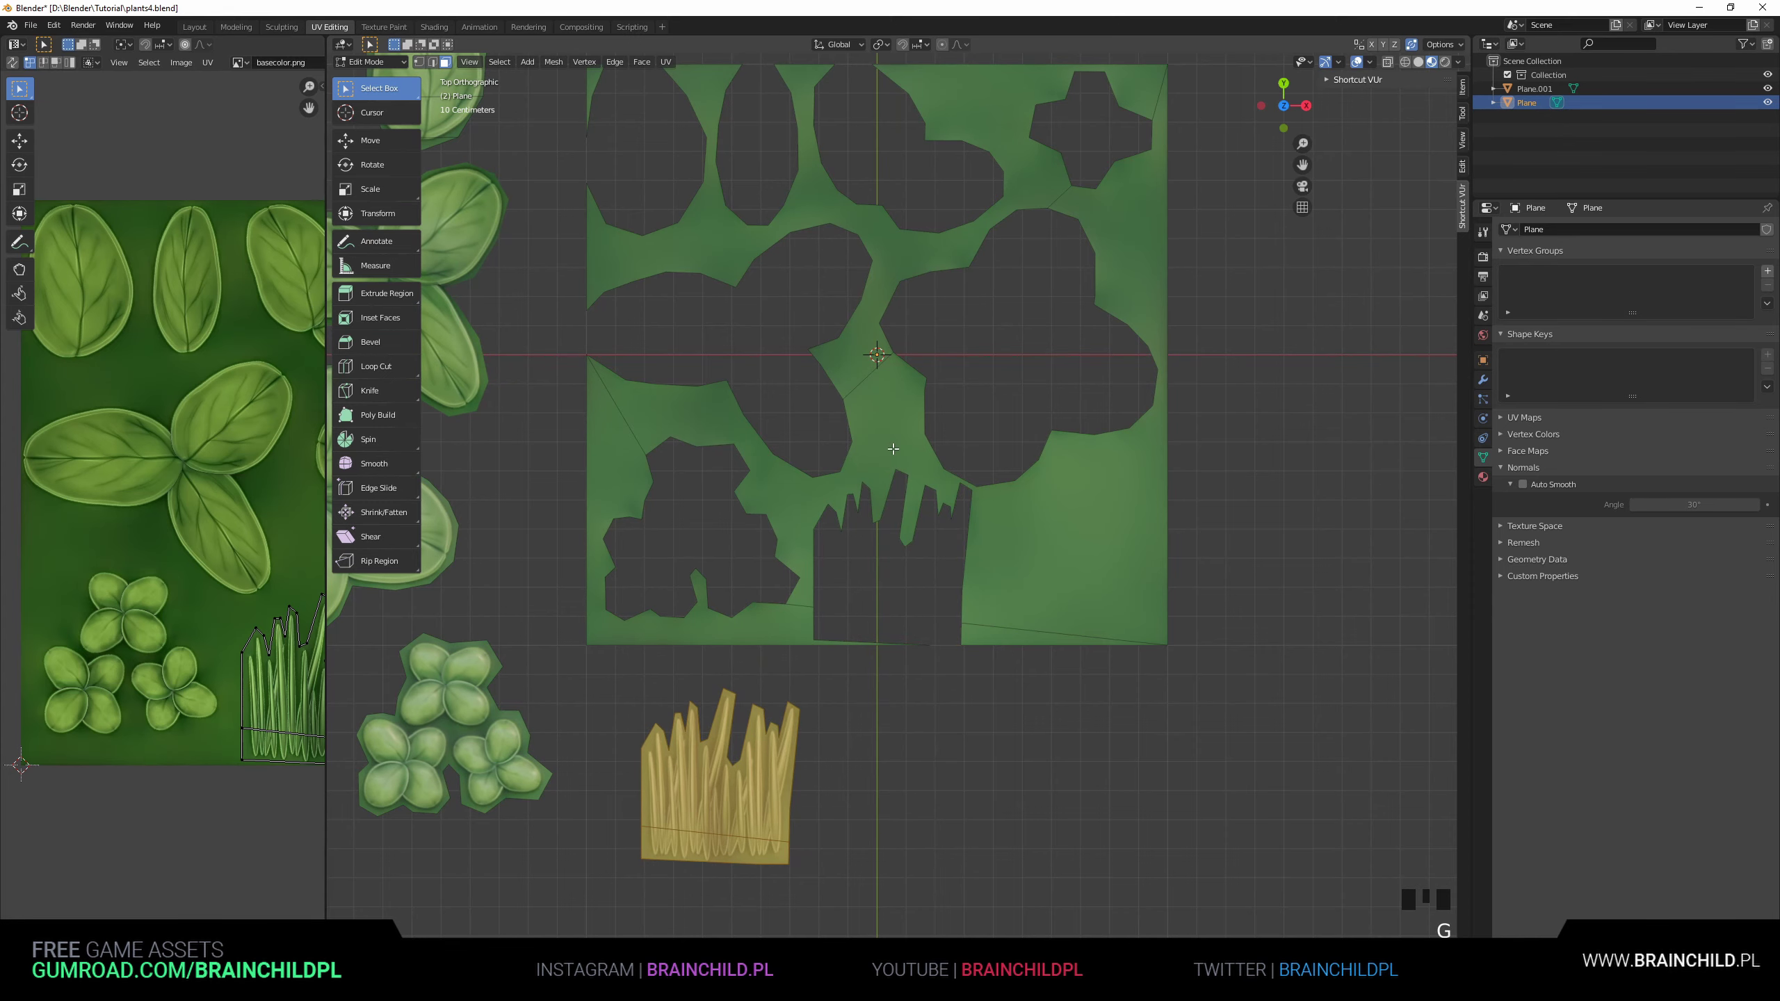
{"action": "left_click", "coordinate": [890, 436]}
{"action": "key", "text": "l"}
{"action": "scroll", "scroll_direction": "down", "scroll_amount": 3}
{"action": "key", "text": "Delete"}
{"action": "left_click", "coordinate": [779, 327]}
{"action": "key", "text": "Delete"}
{"action": "scroll", "scroll_direction": "up", "scroll_amount": 3}
Frame the grass card and reposition and rotate it into place.
{"action": "left_click_drag", "start_coordinate": [841, 591], "coordinate": [901, 569]}
{"action": "scroll", "scroll_direction": "up", "scroll_amount": 3}
{"action": "left_click_drag", "start_coordinate": [861, 571], "coordinate": [876, 521]}
{"action": "scroll", "scroll_direction": "up", "scroll_amount": 3}
{"action": "scroll", "scroll_direction": "up", "scroll_amount": 3}
{"action": "left_click_drag", "start_coordinate": [892, 522], "coordinate": [875, 676]}
{"action": "key", "text": "2"}
{"action": "left_click", "coordinate": [877, 676]}
{"action": "key", "text": "g"}
{"action": "key", "text": "r"}
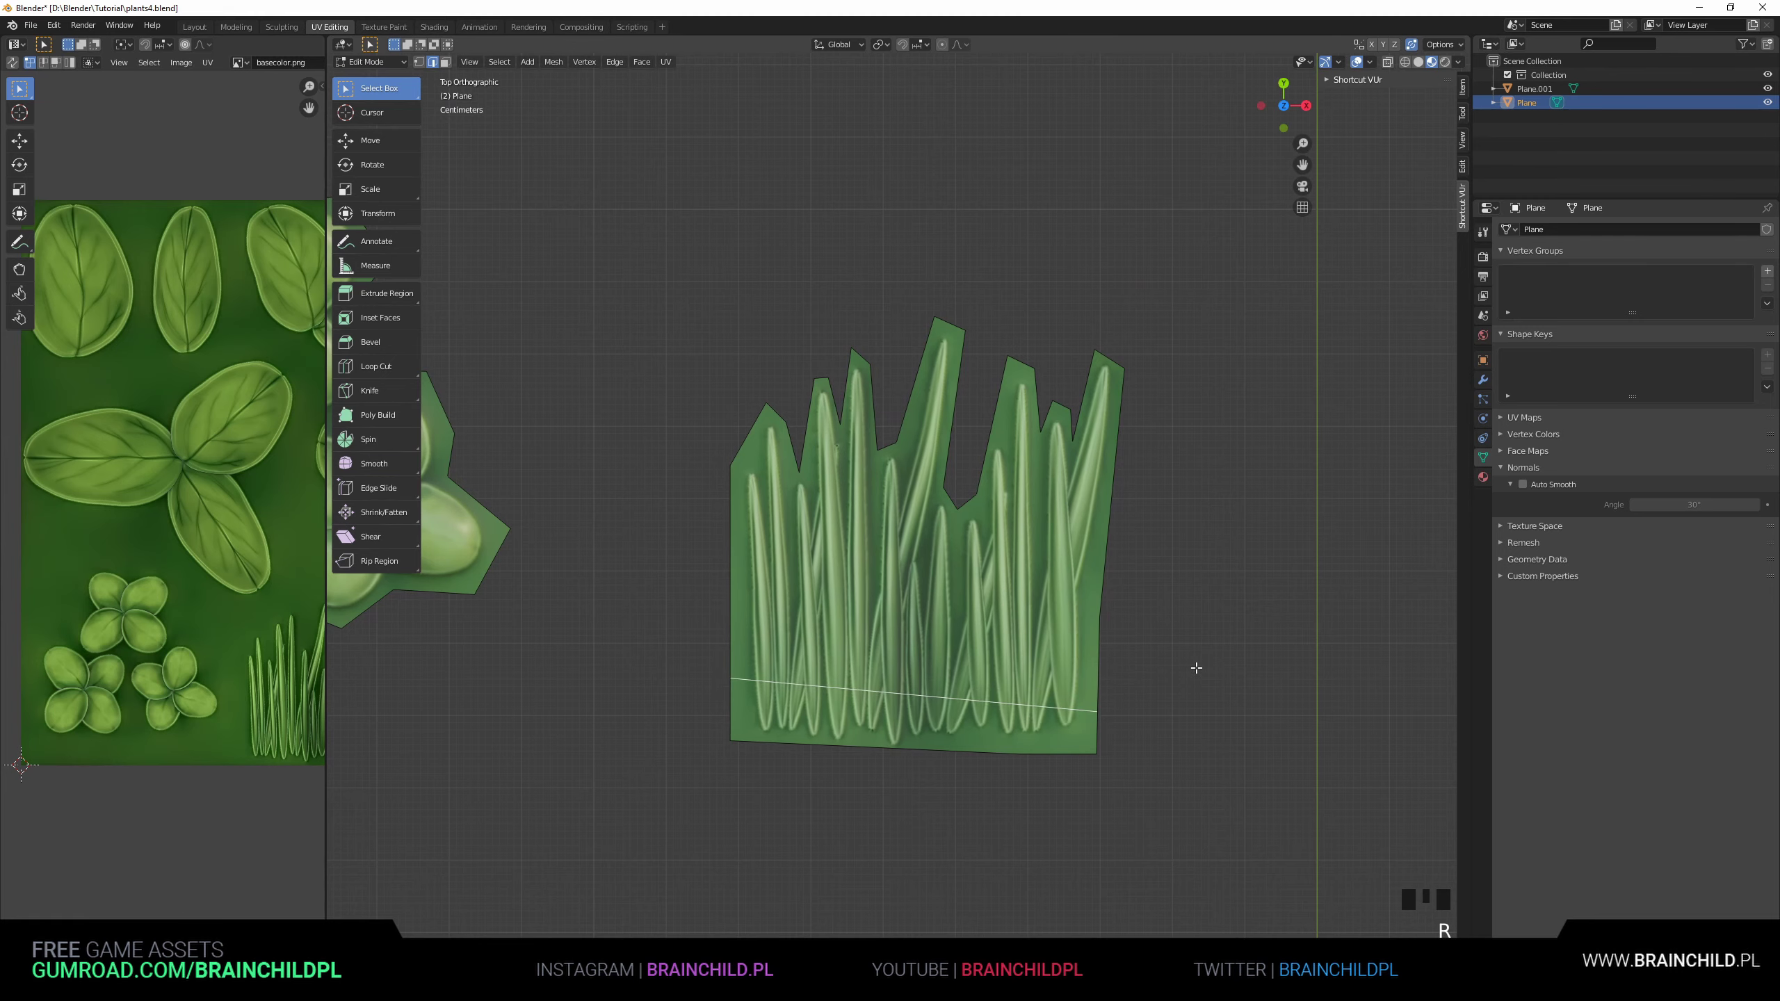
{"action": "key", "text": "r"}
{"action": "key", "text": "g"}
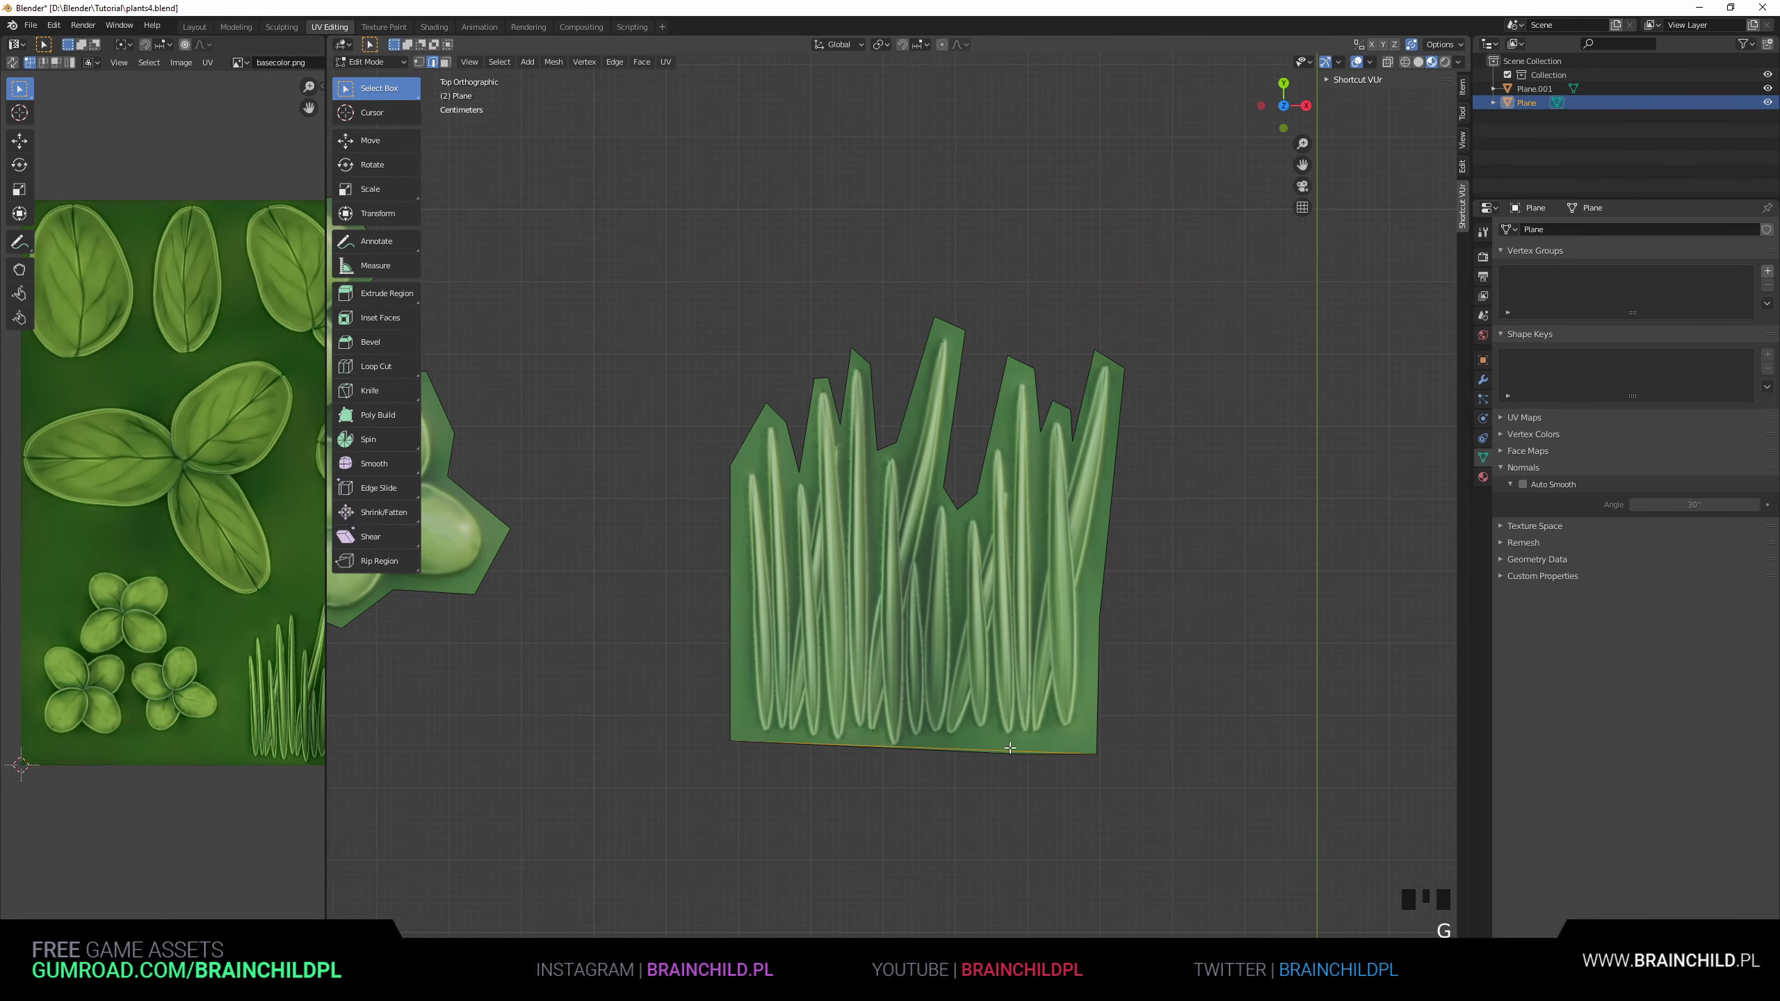
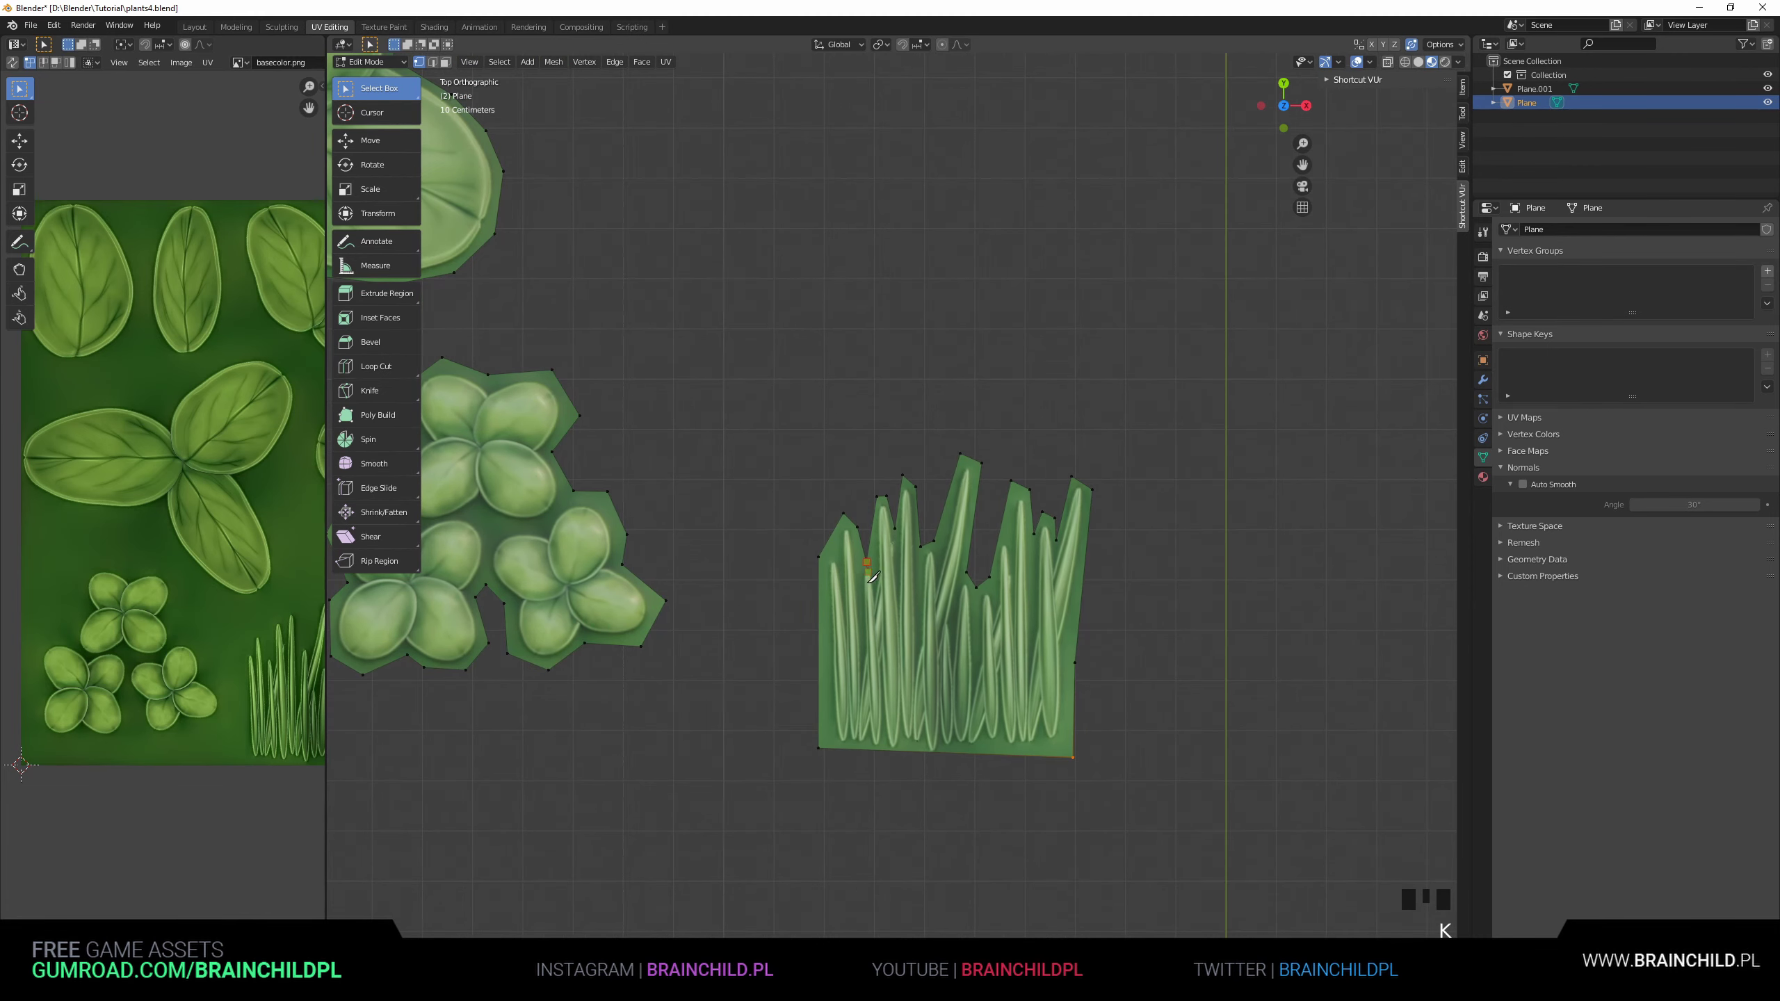
Knife-cut a horizontal line across the grass card base and cuts between the grass blades.
{"action": "key", "text": "k"}
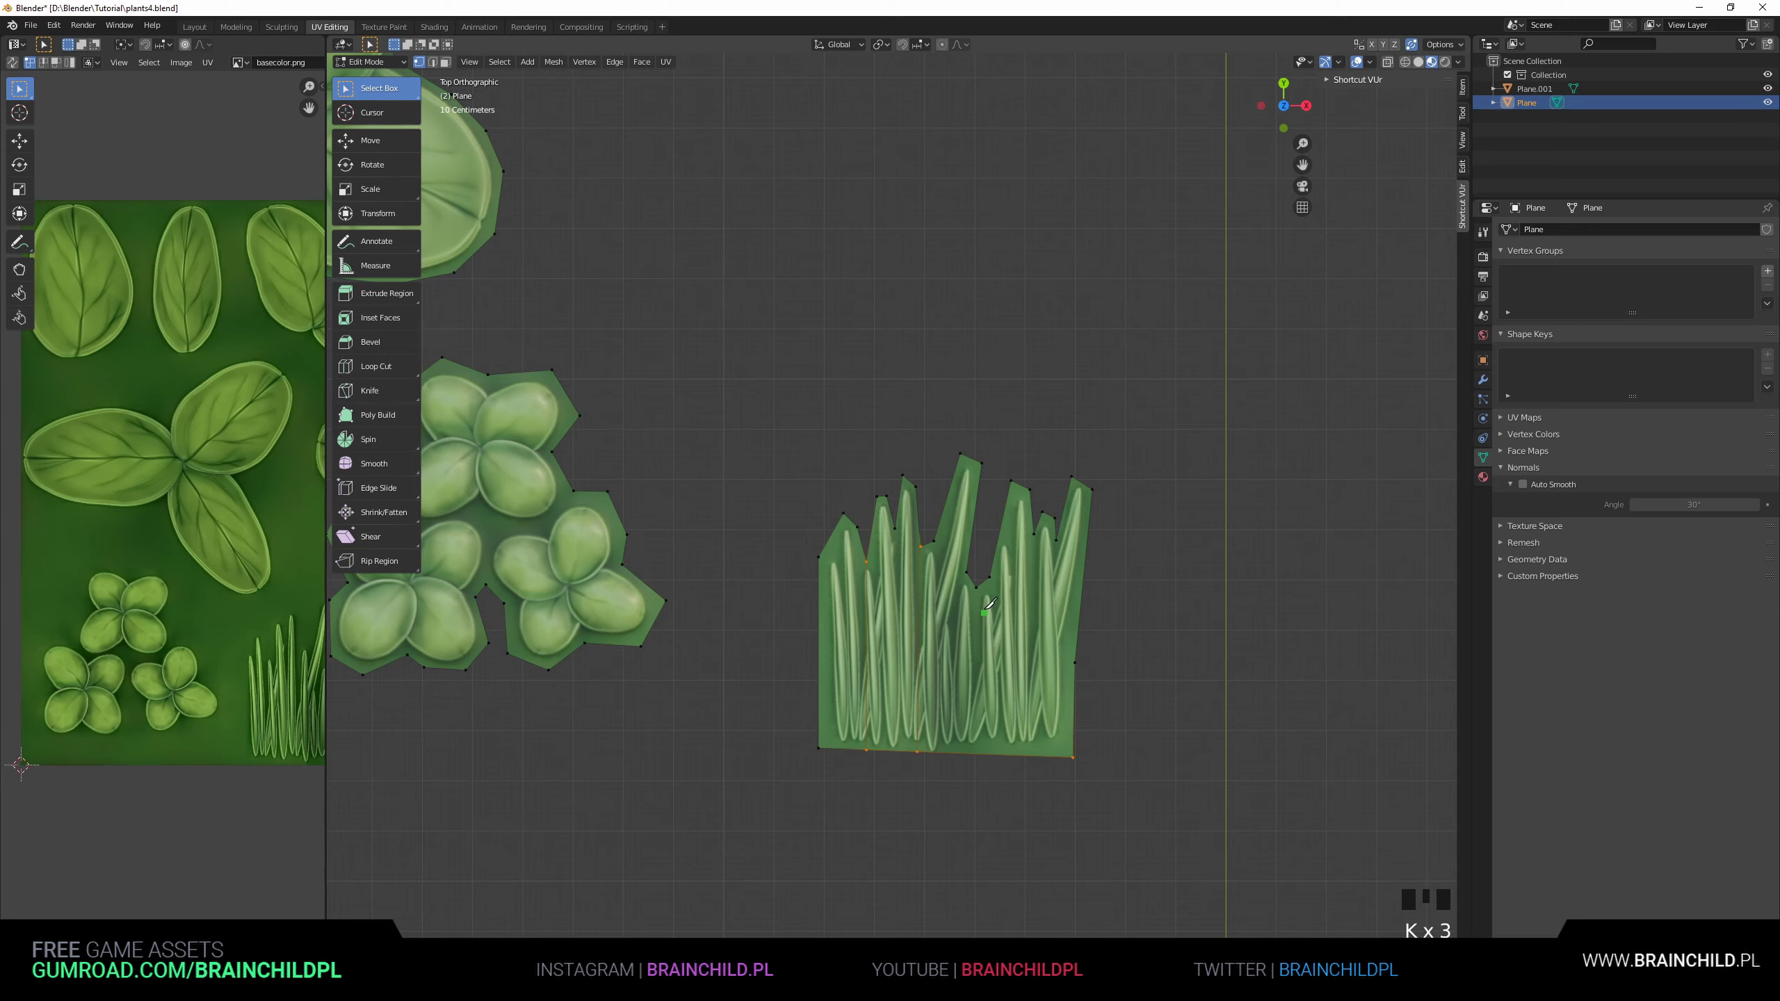
{"action": "key", "text": "k"}
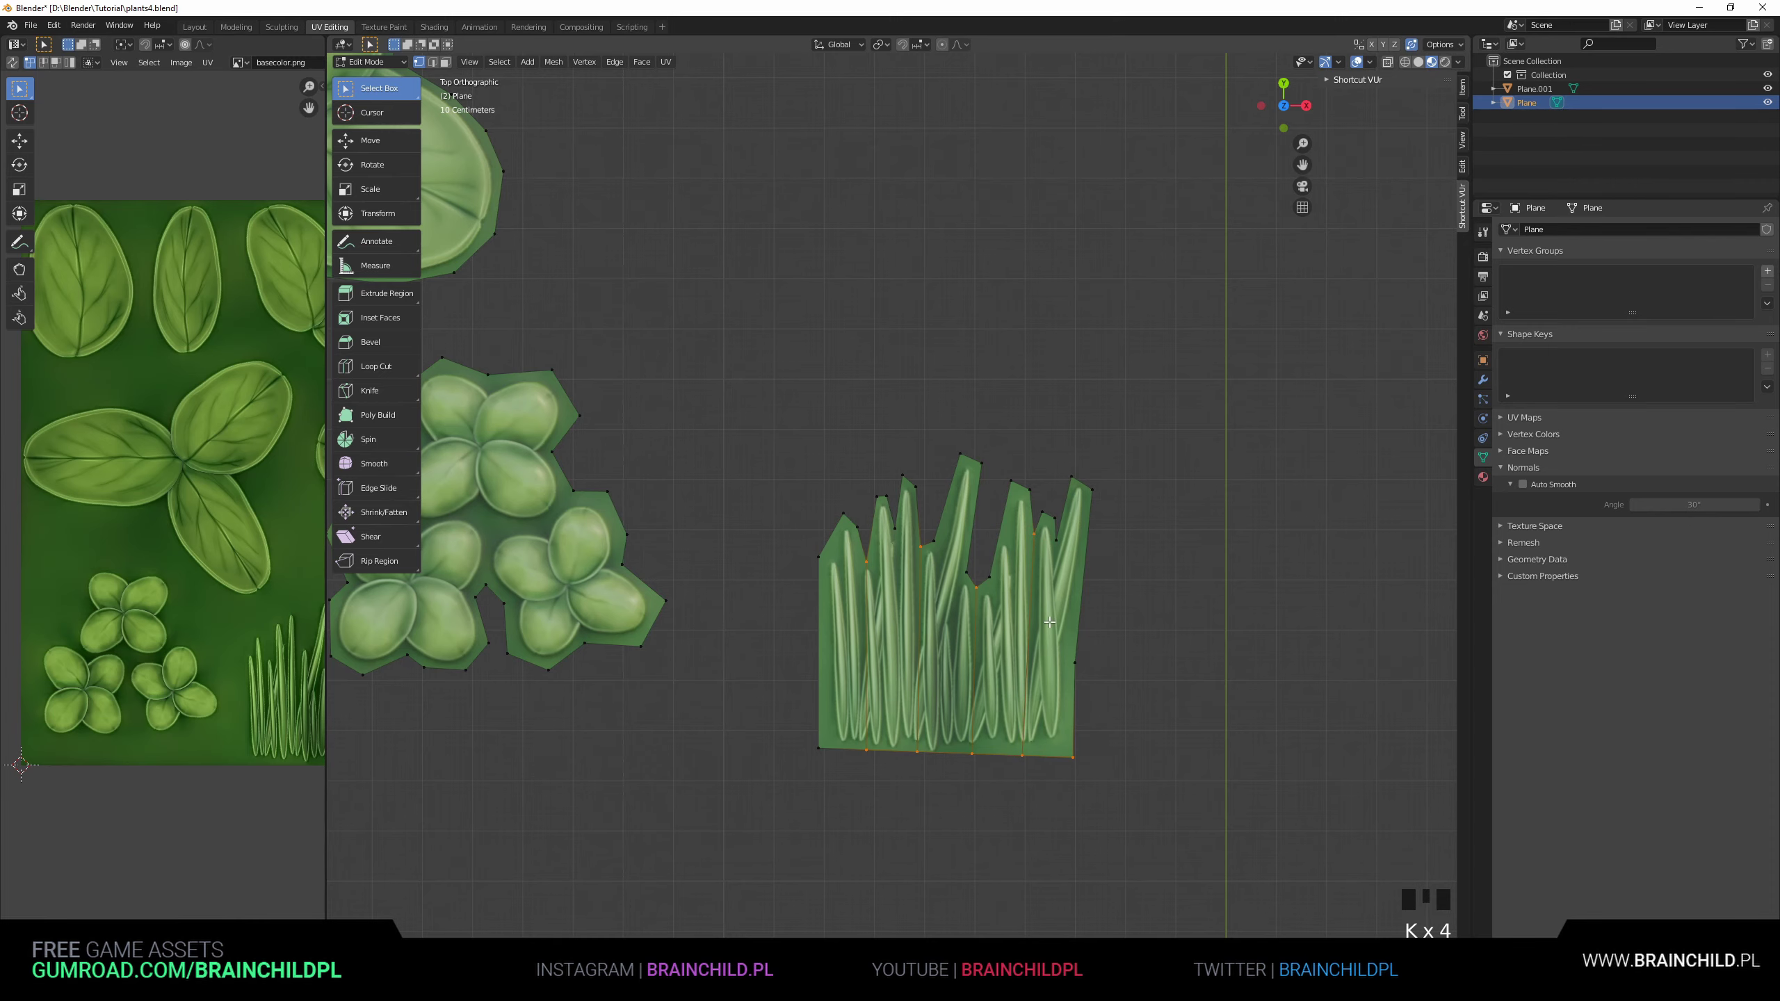
{"action": "key", "text": "k"}
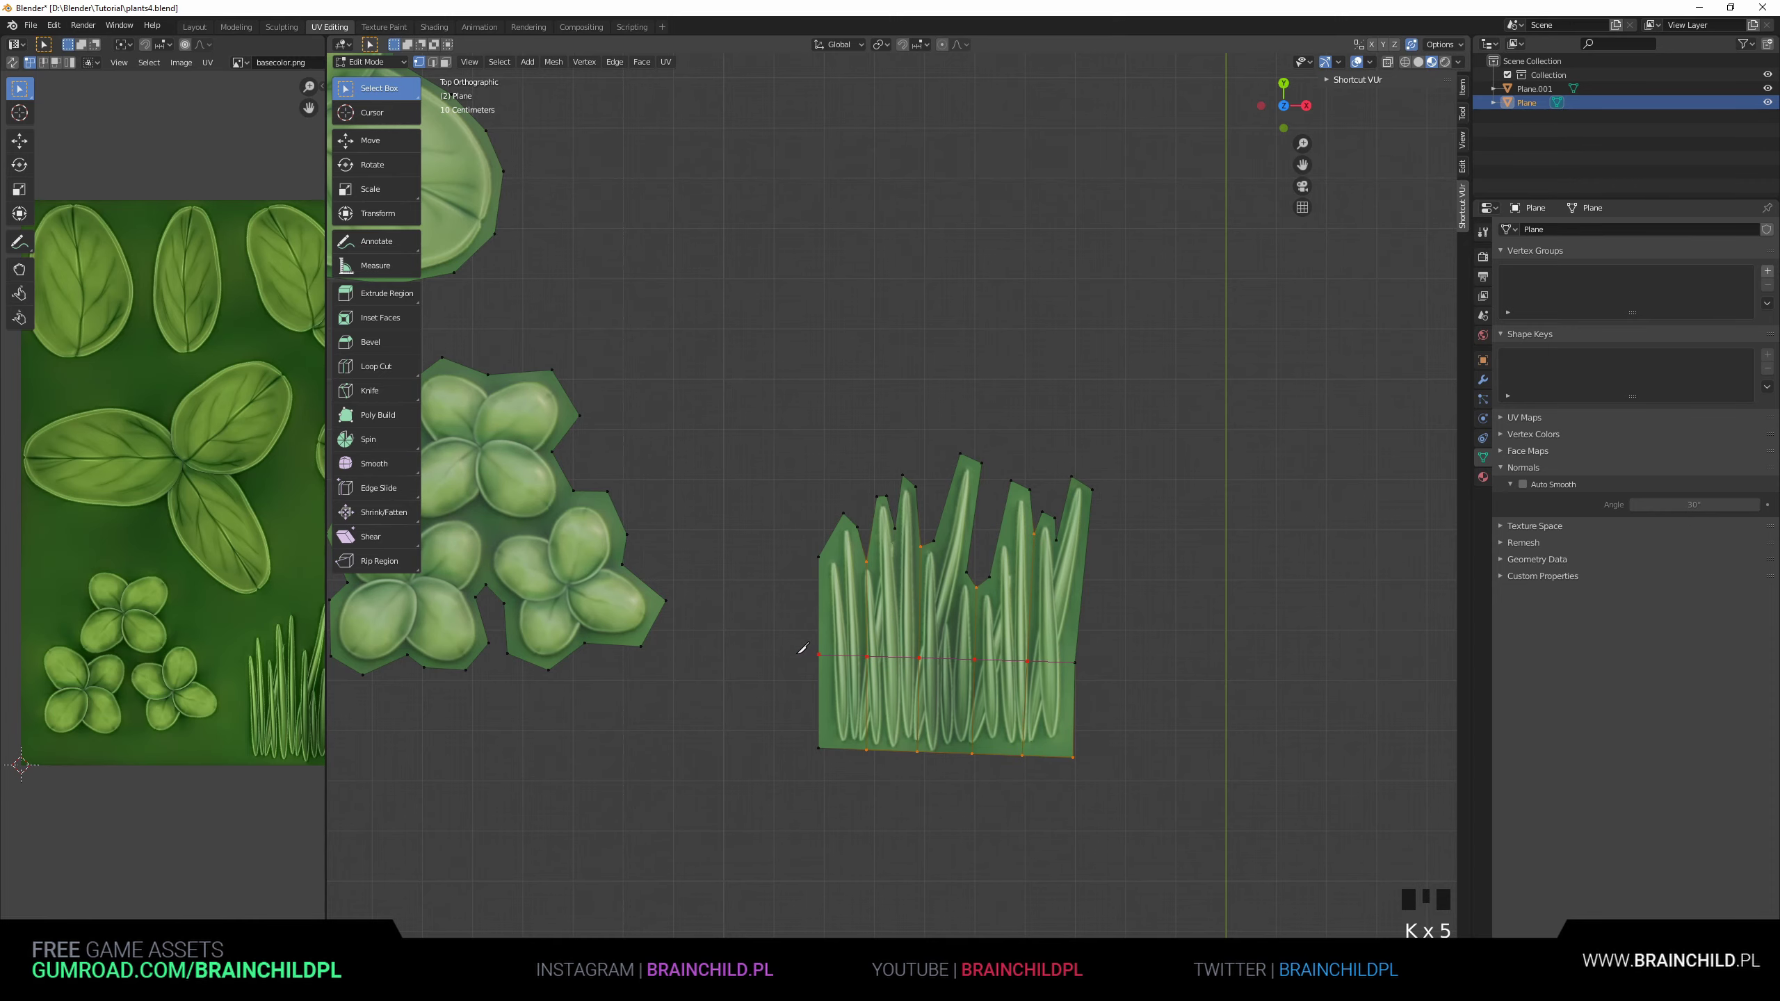
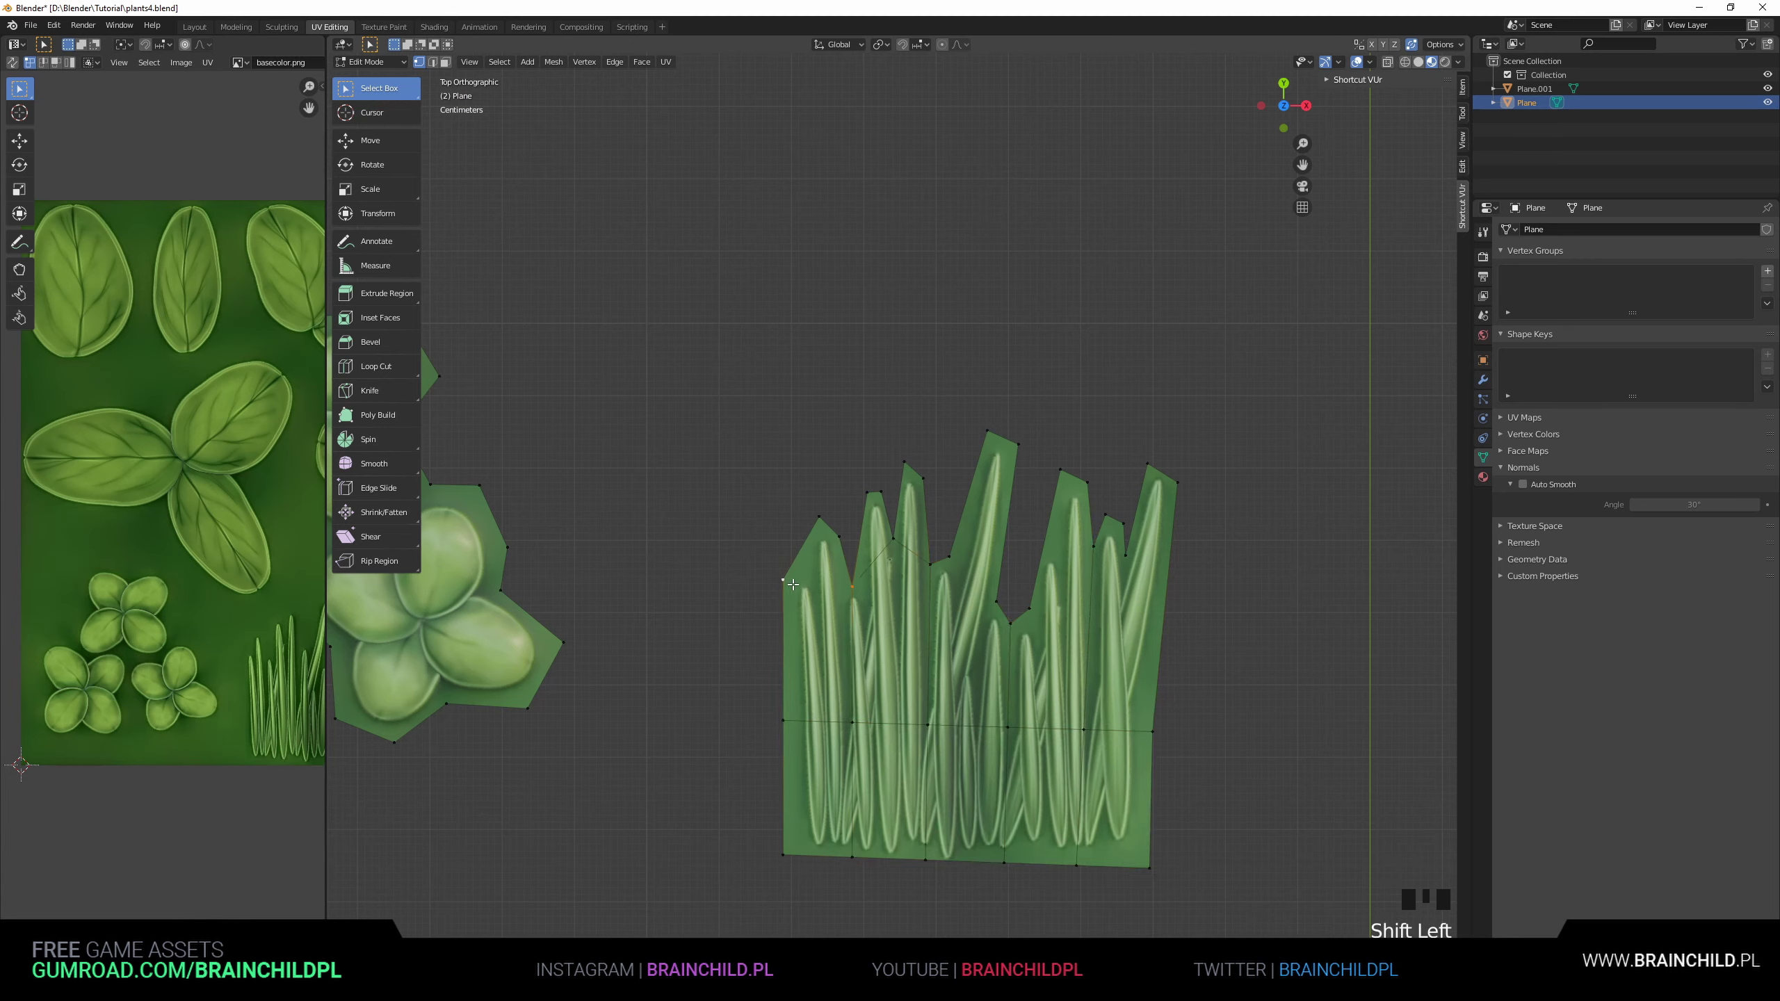
{"action": "left_click", "coordinate": [949, 560]}
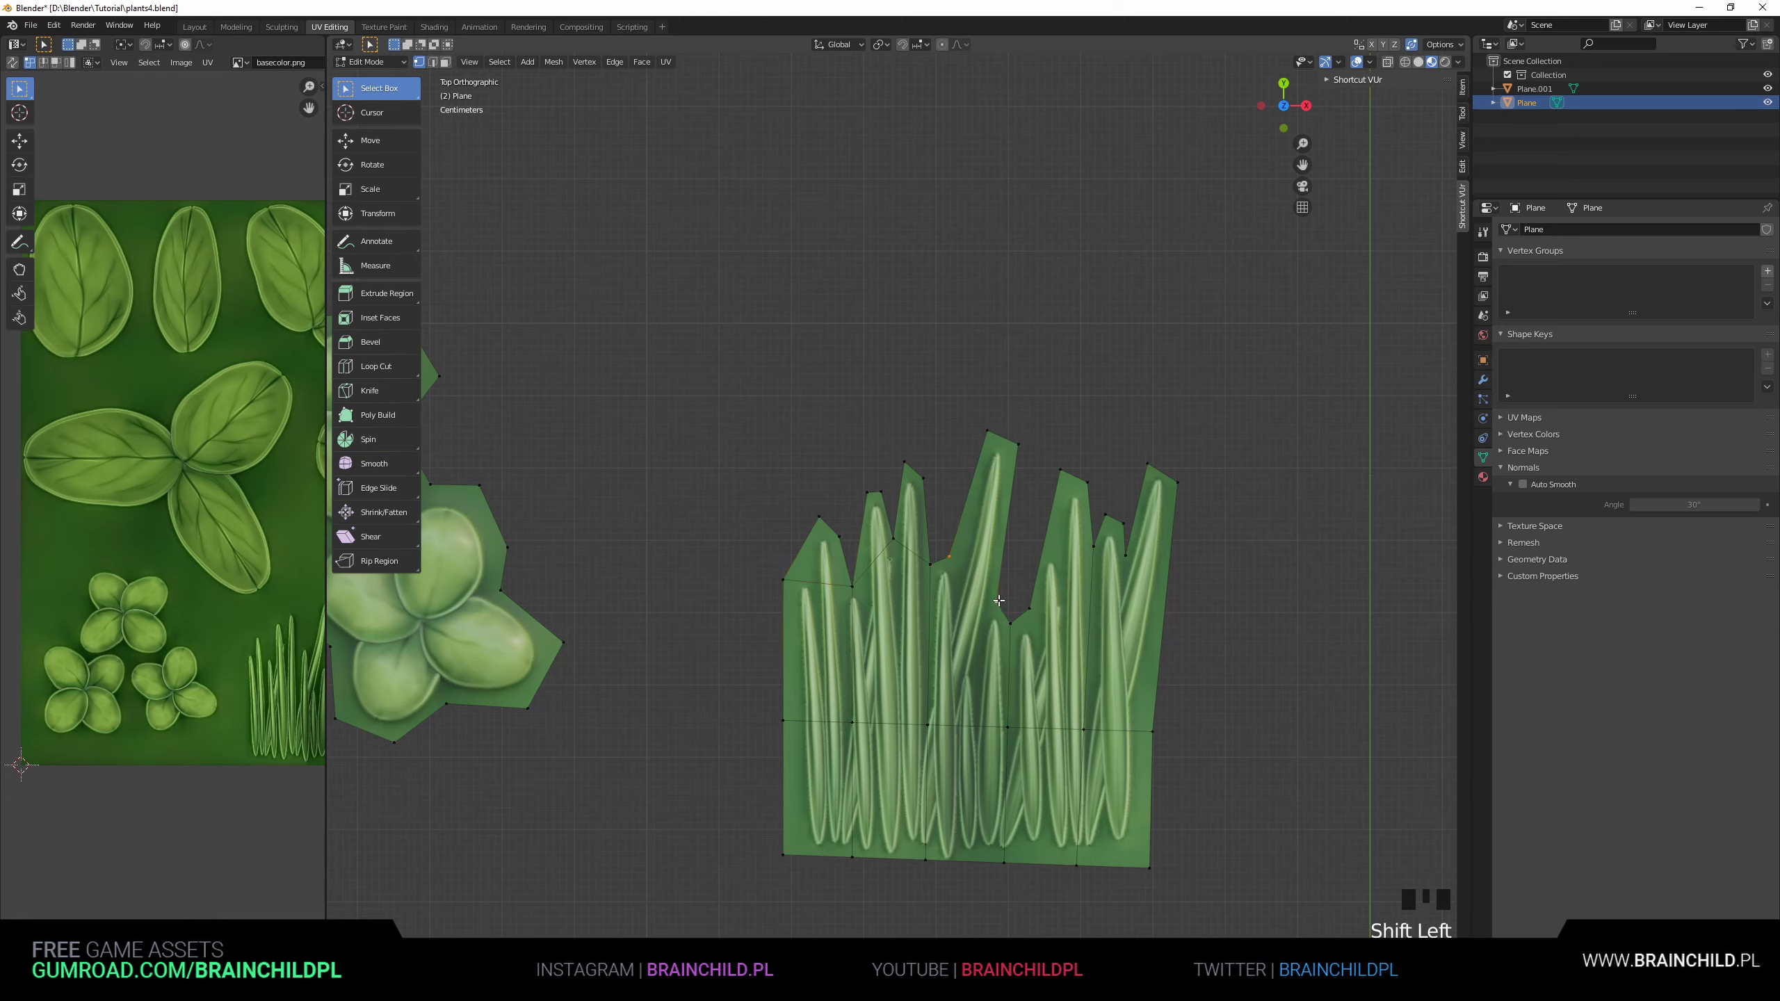
{"action": "left_click", "coordinate": [1031, 608]}
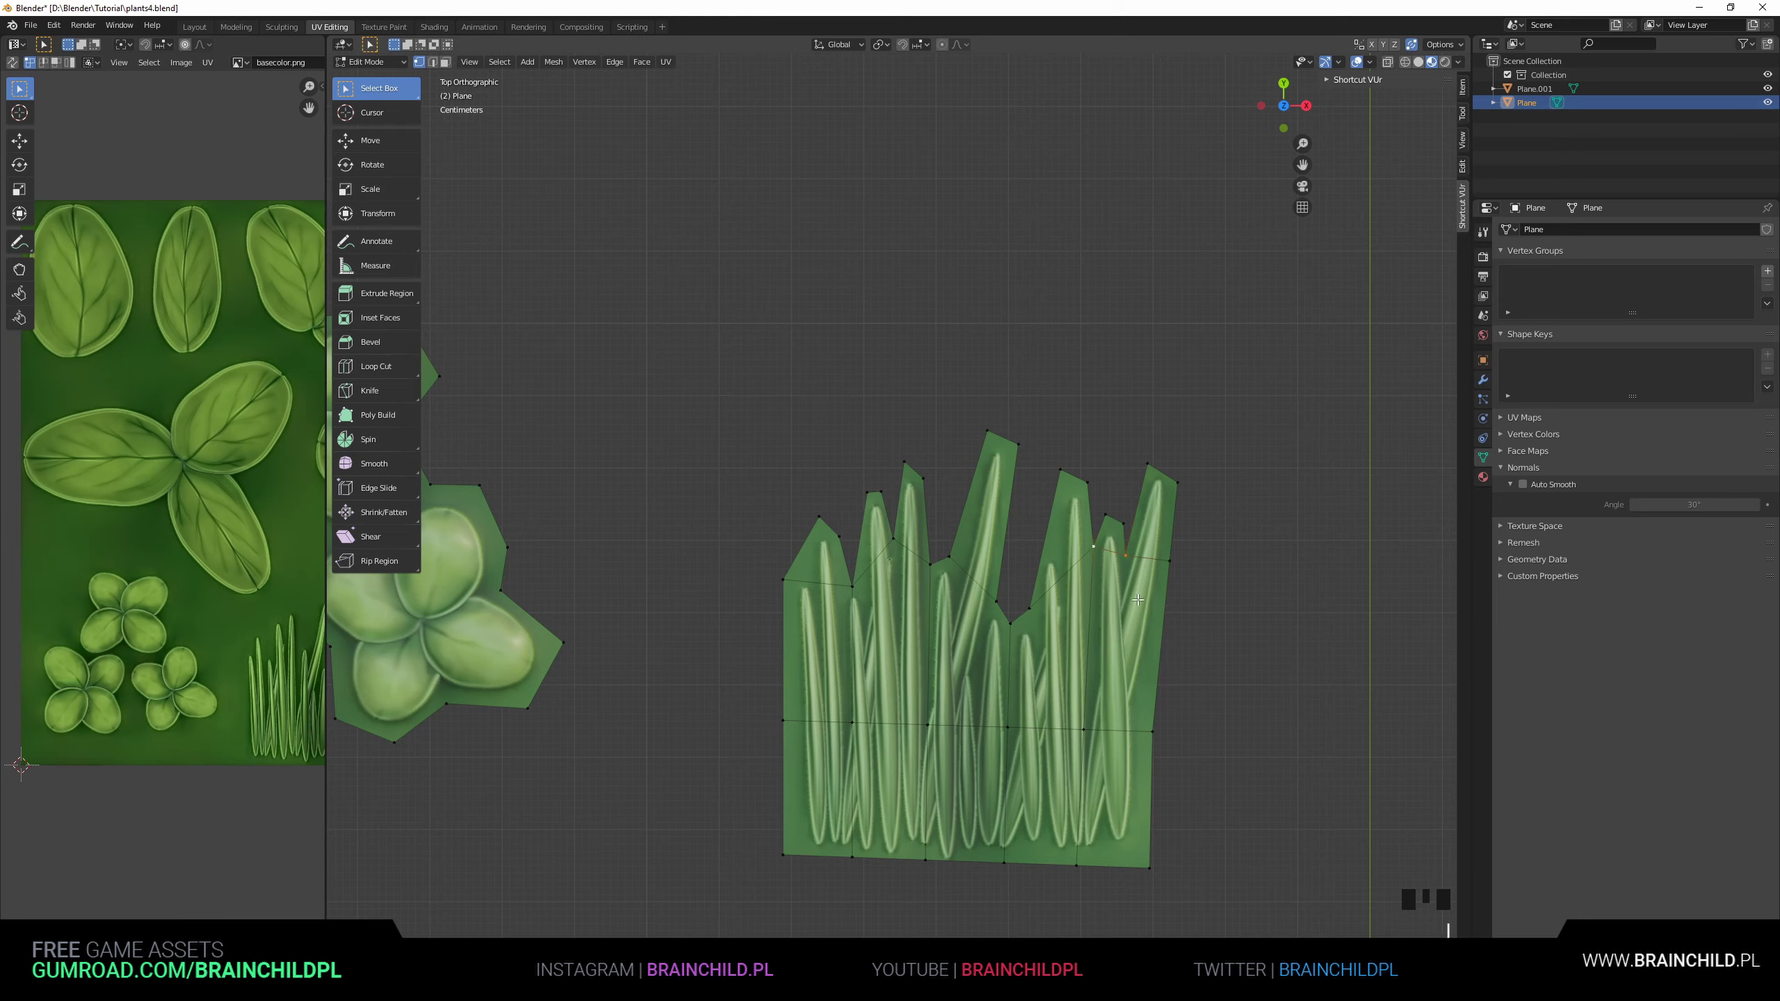
{"action": "scroll", "scroll_direction": "down", "scroll_amount": 3}
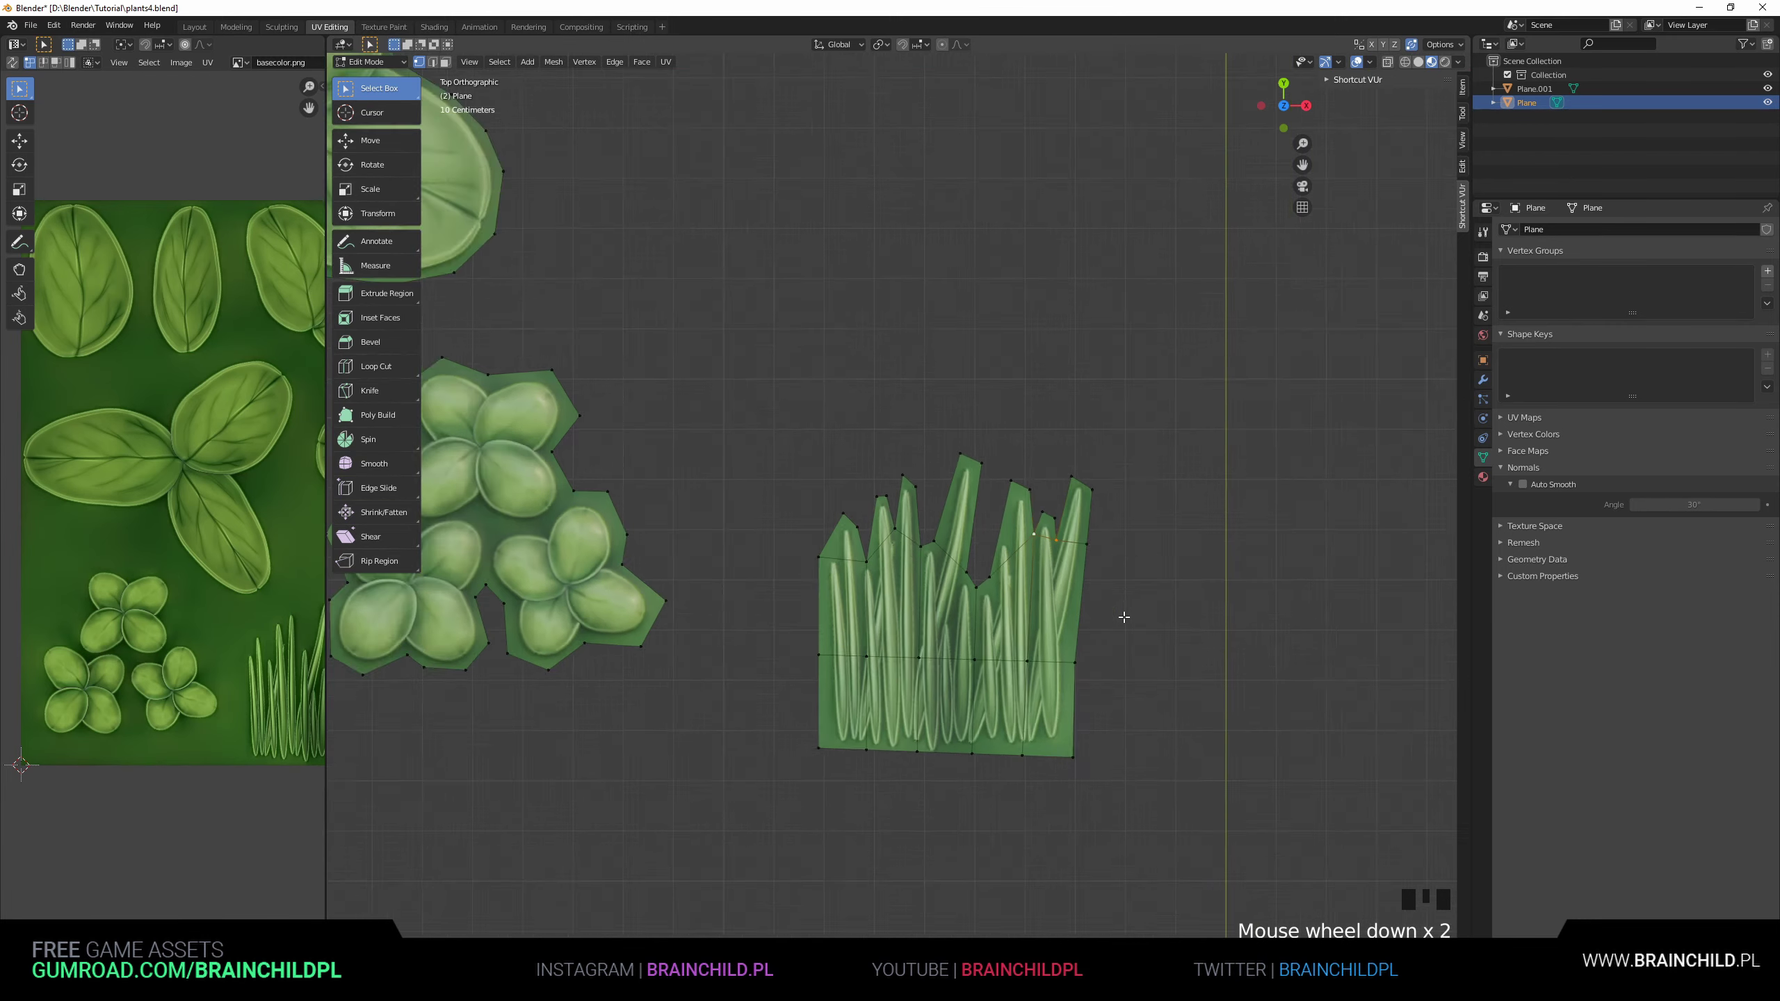
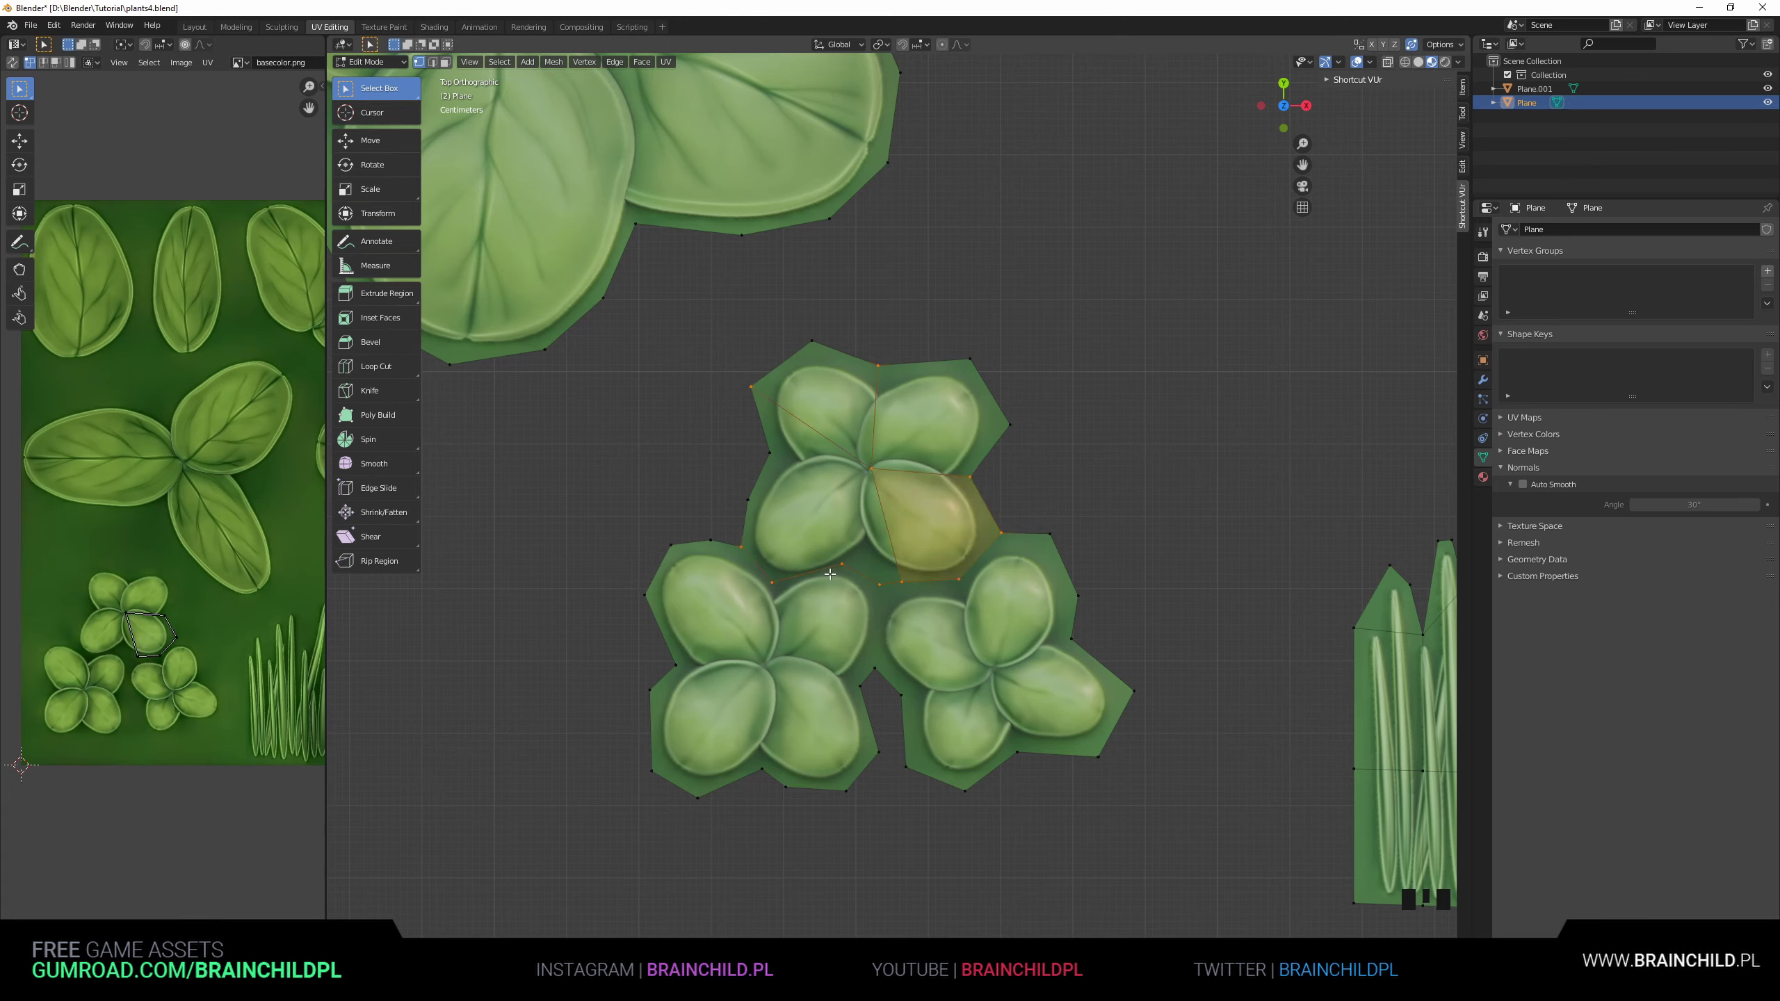
Knife-cut lines through the leaflets of the upper, right and left clover clusters.
{"action": "key", "text": "k"}
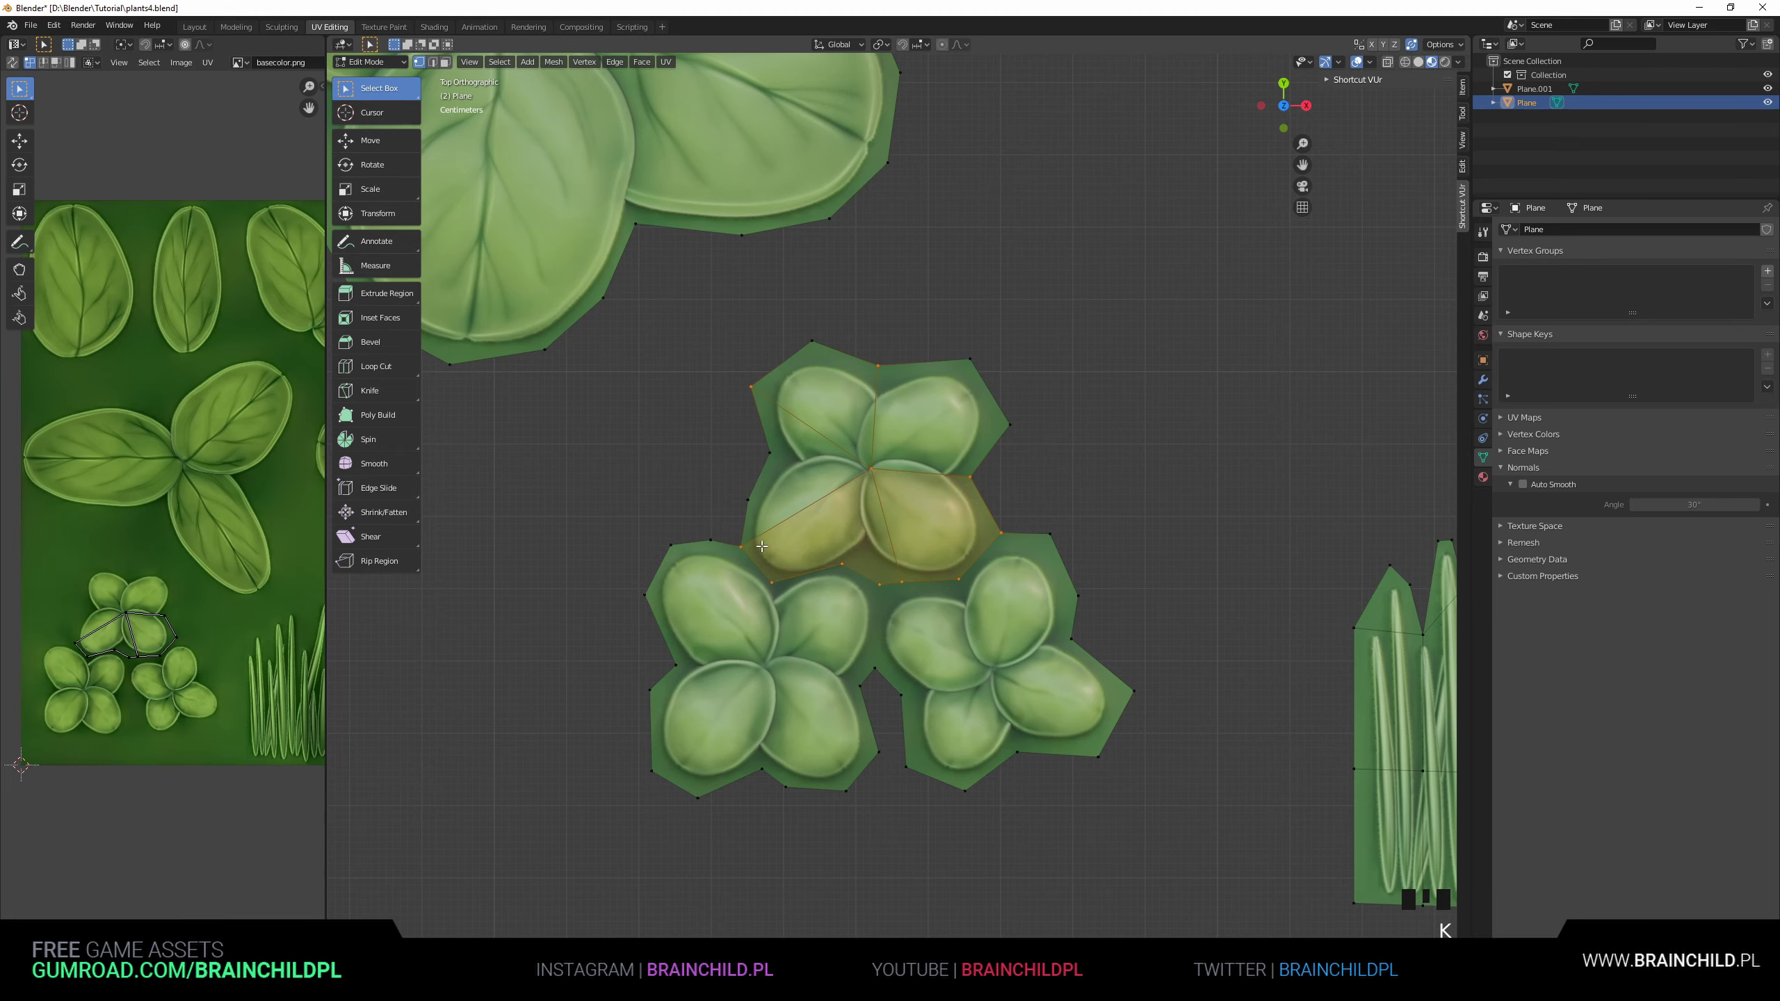
{"action": "key", "text": "k"}
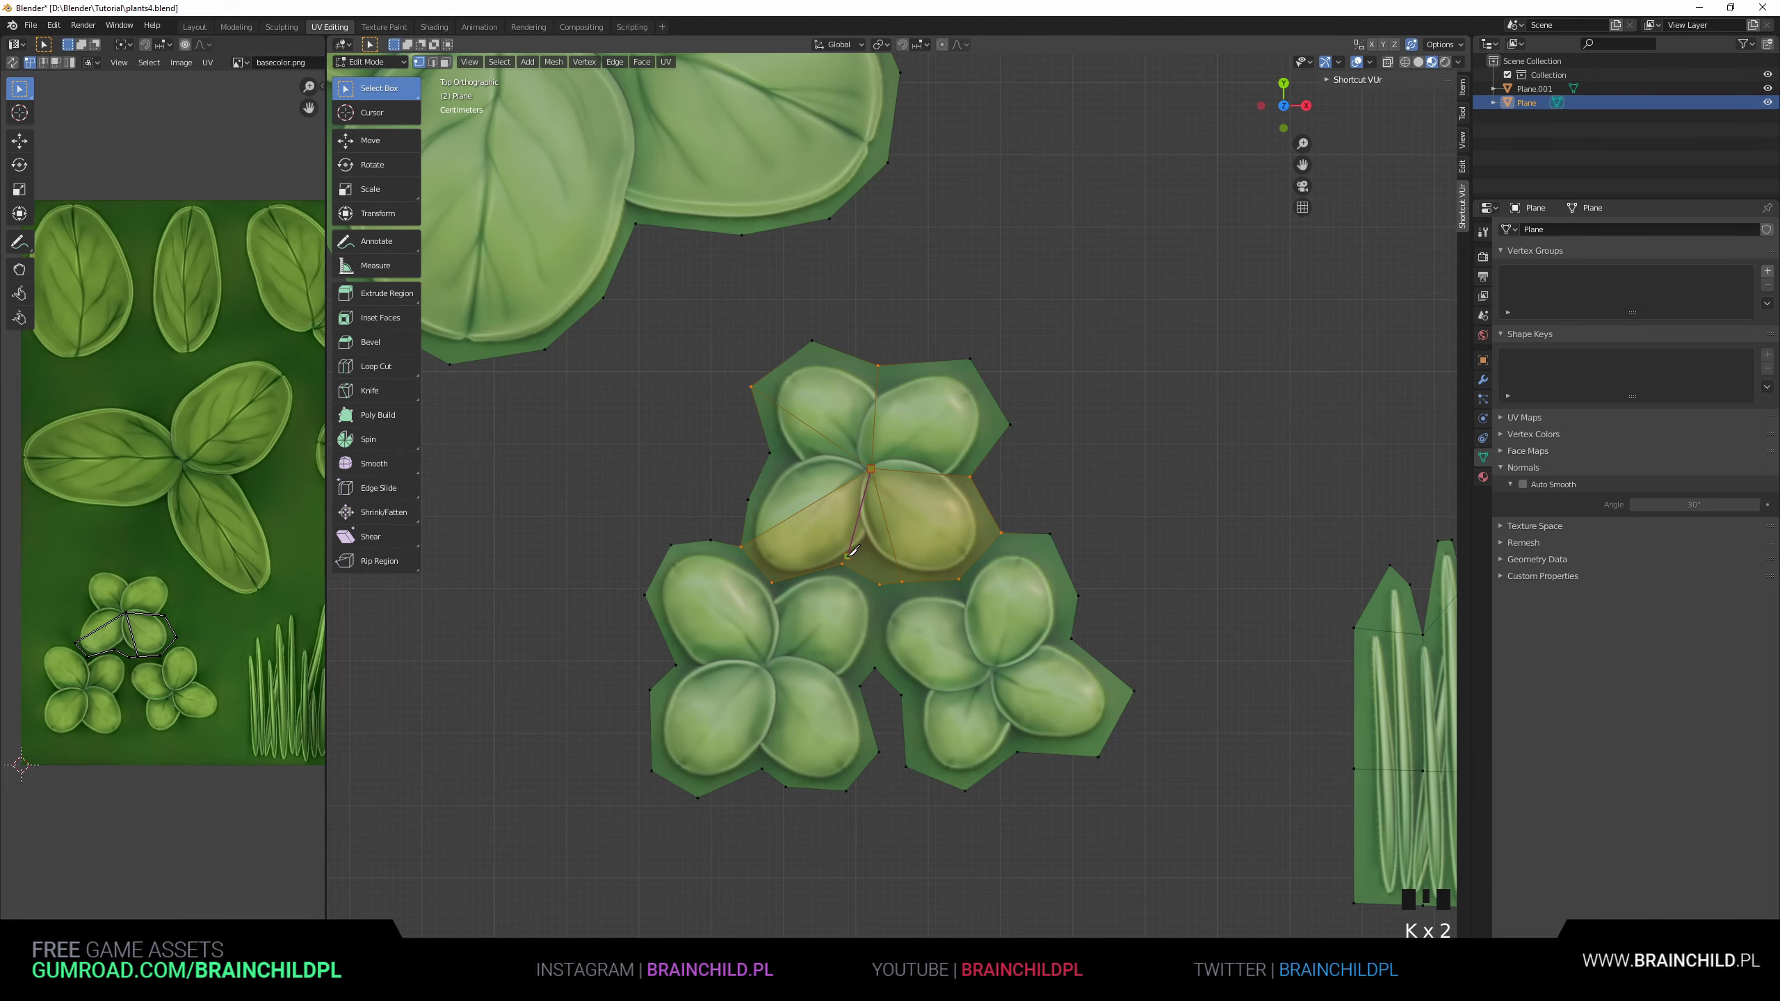
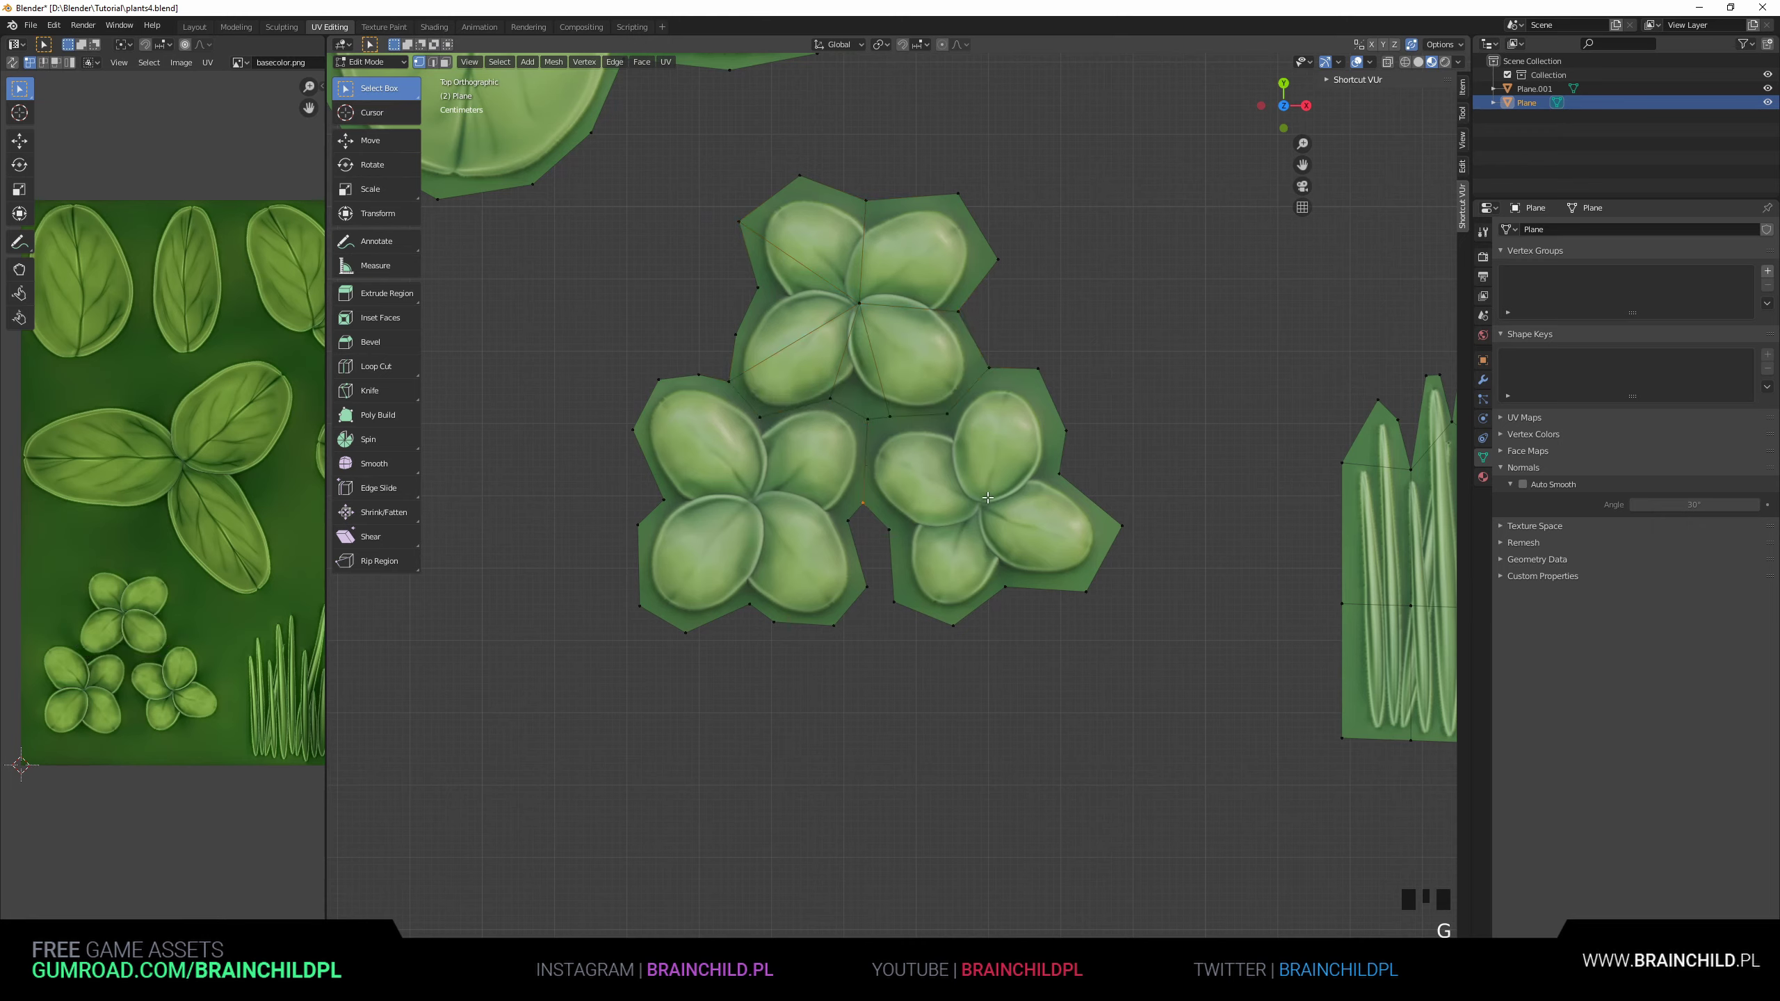
{"action": "key", "text": "k"}
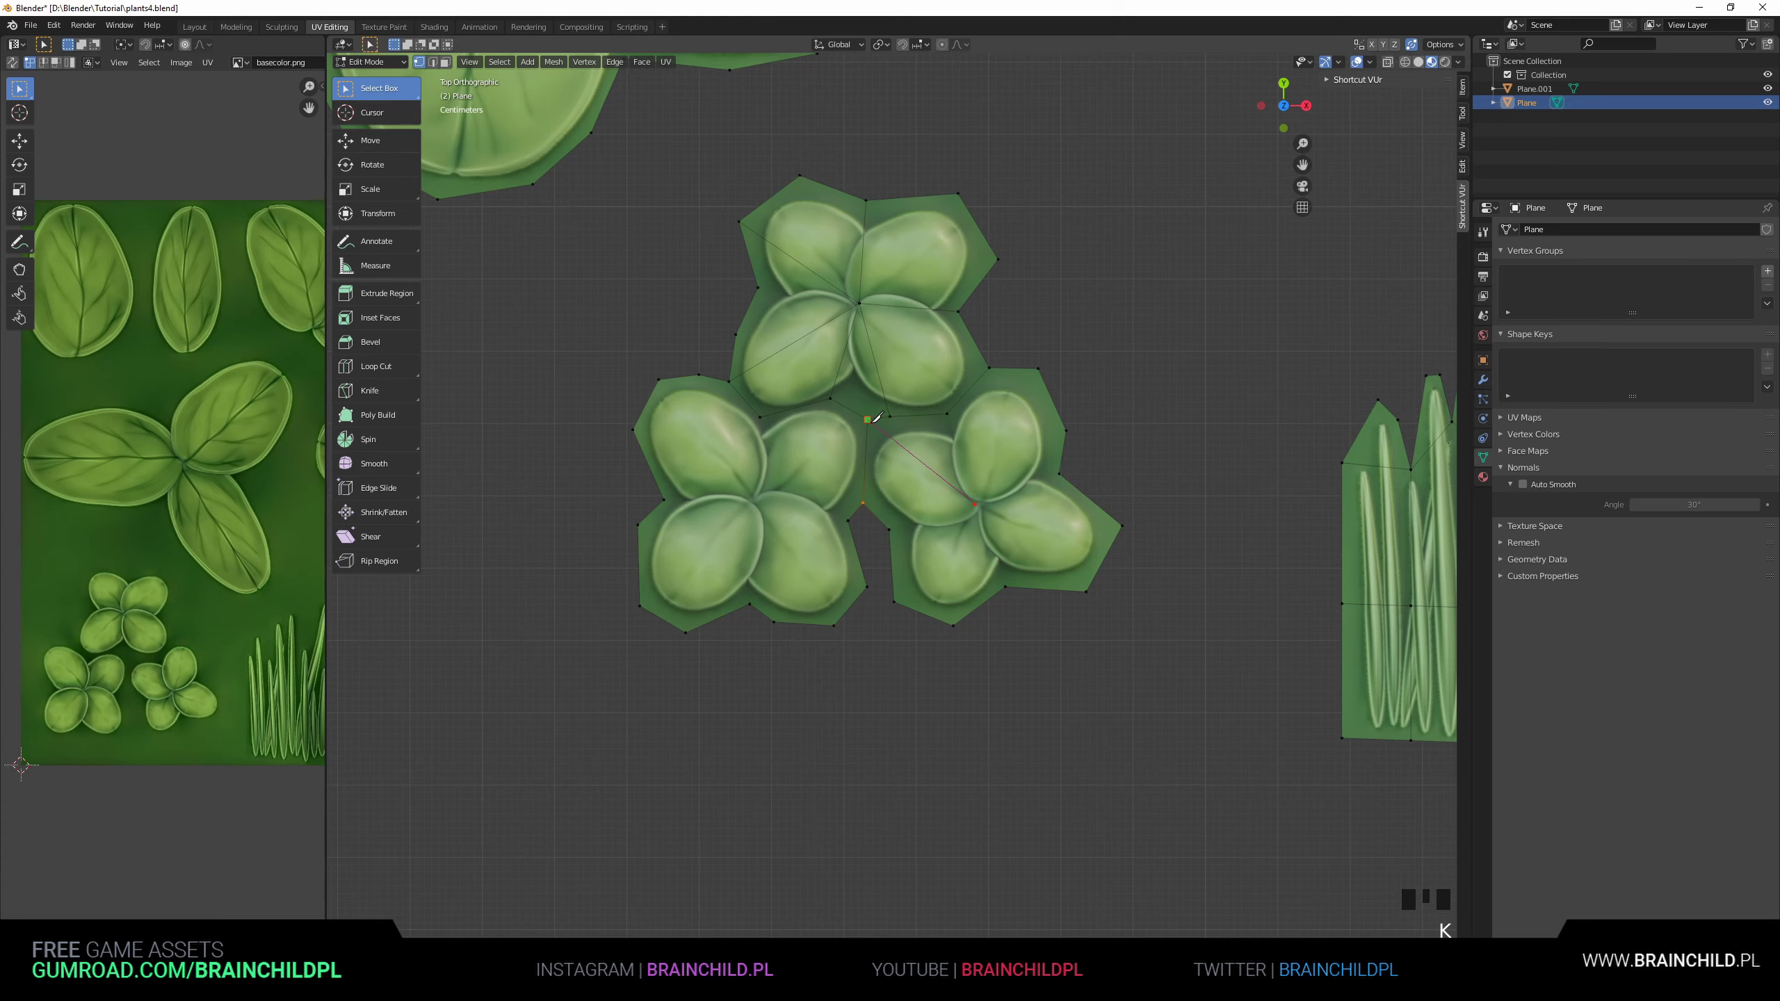
{"action": "key", "text": "k"}
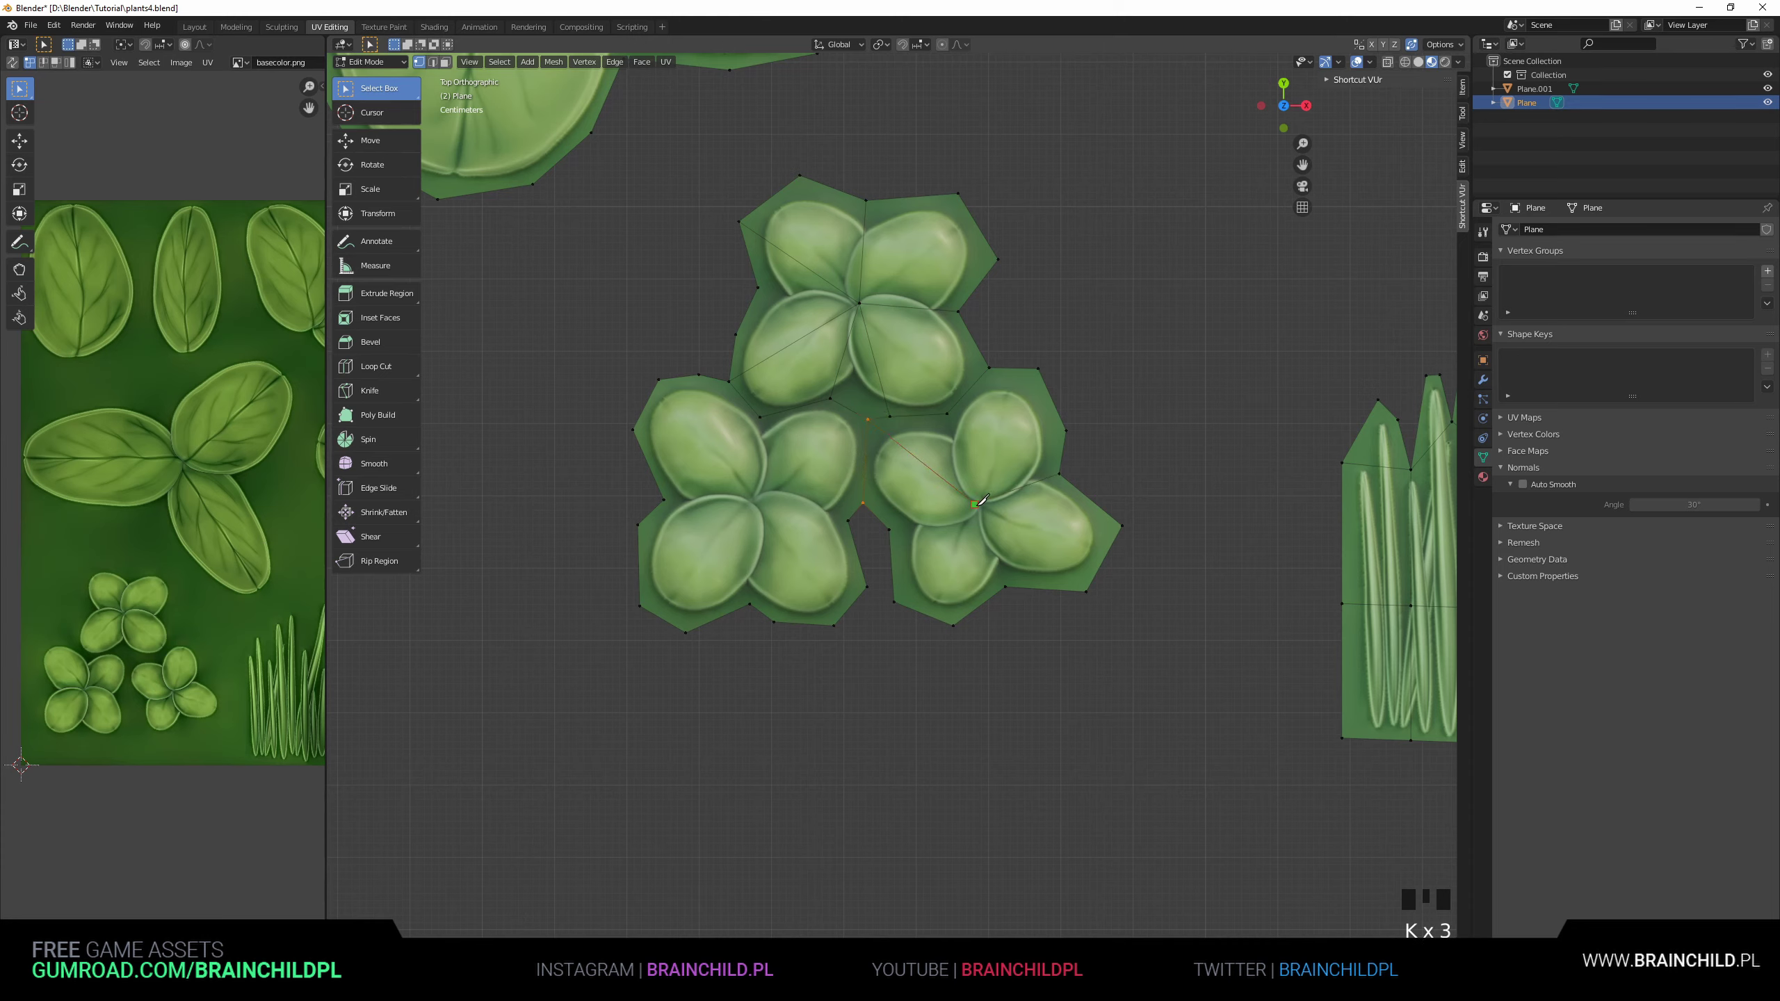
{"action": "key", "text": "k"}
{"action": "key", "text": "k"}
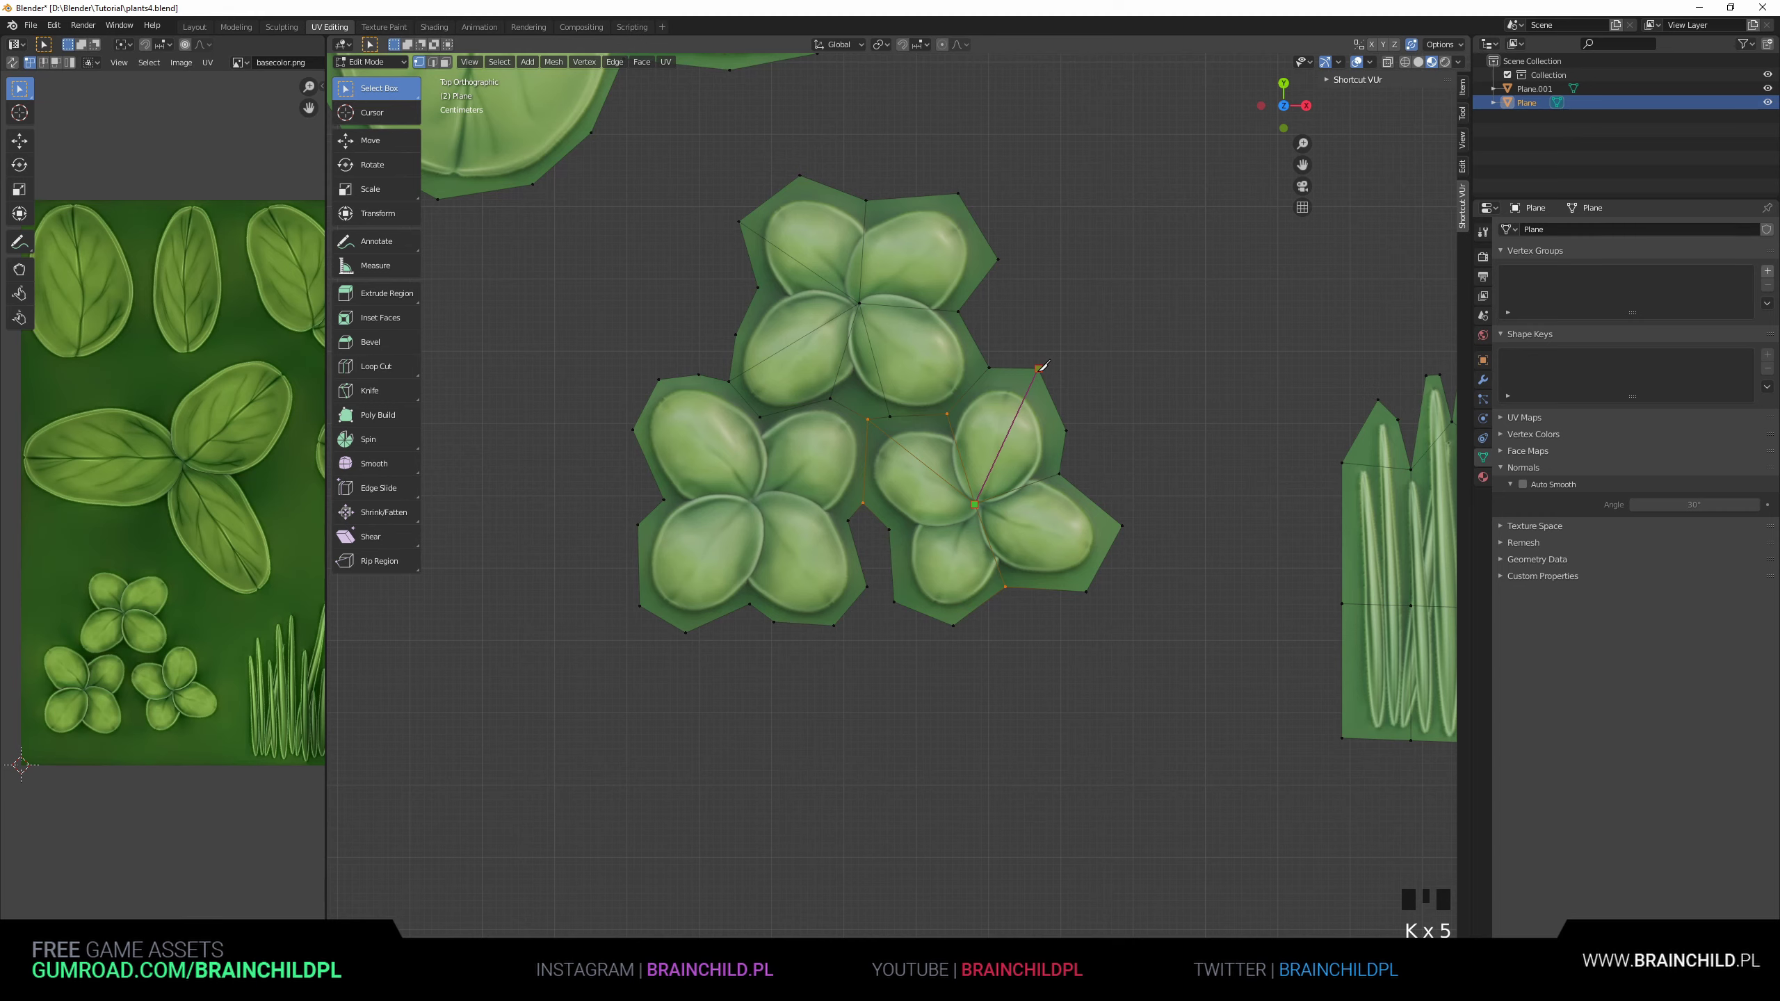
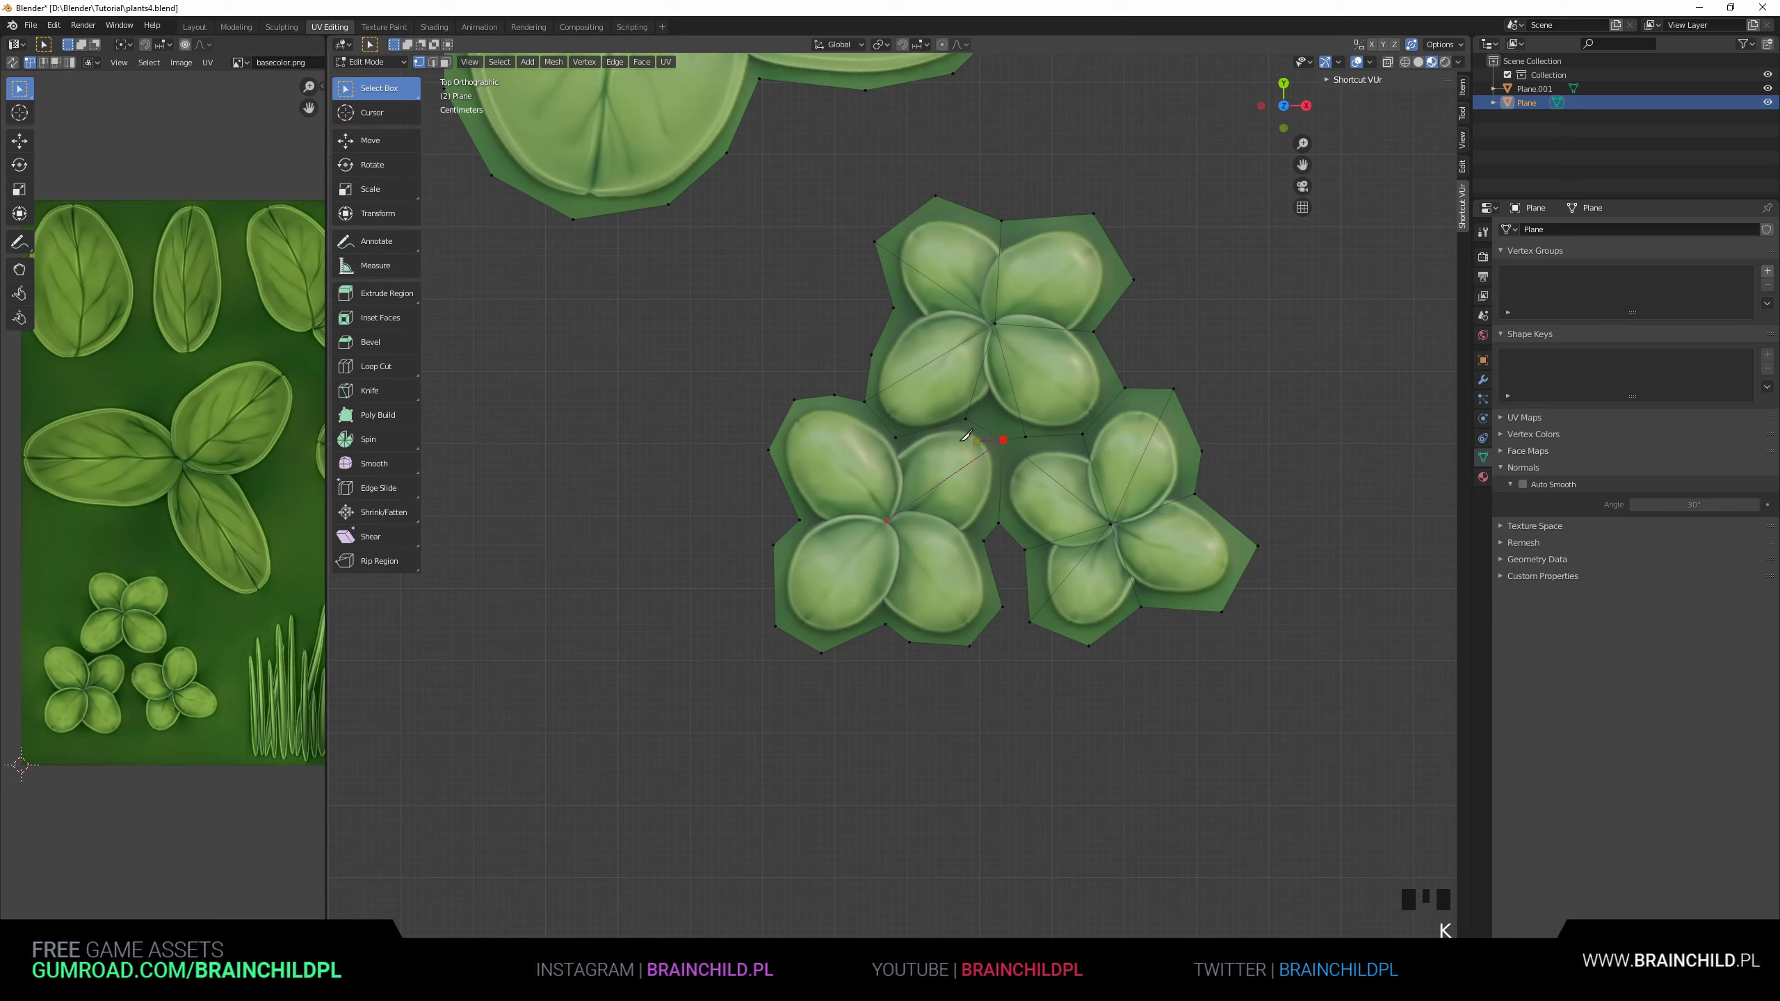
{"action": "key", "text": "k"}
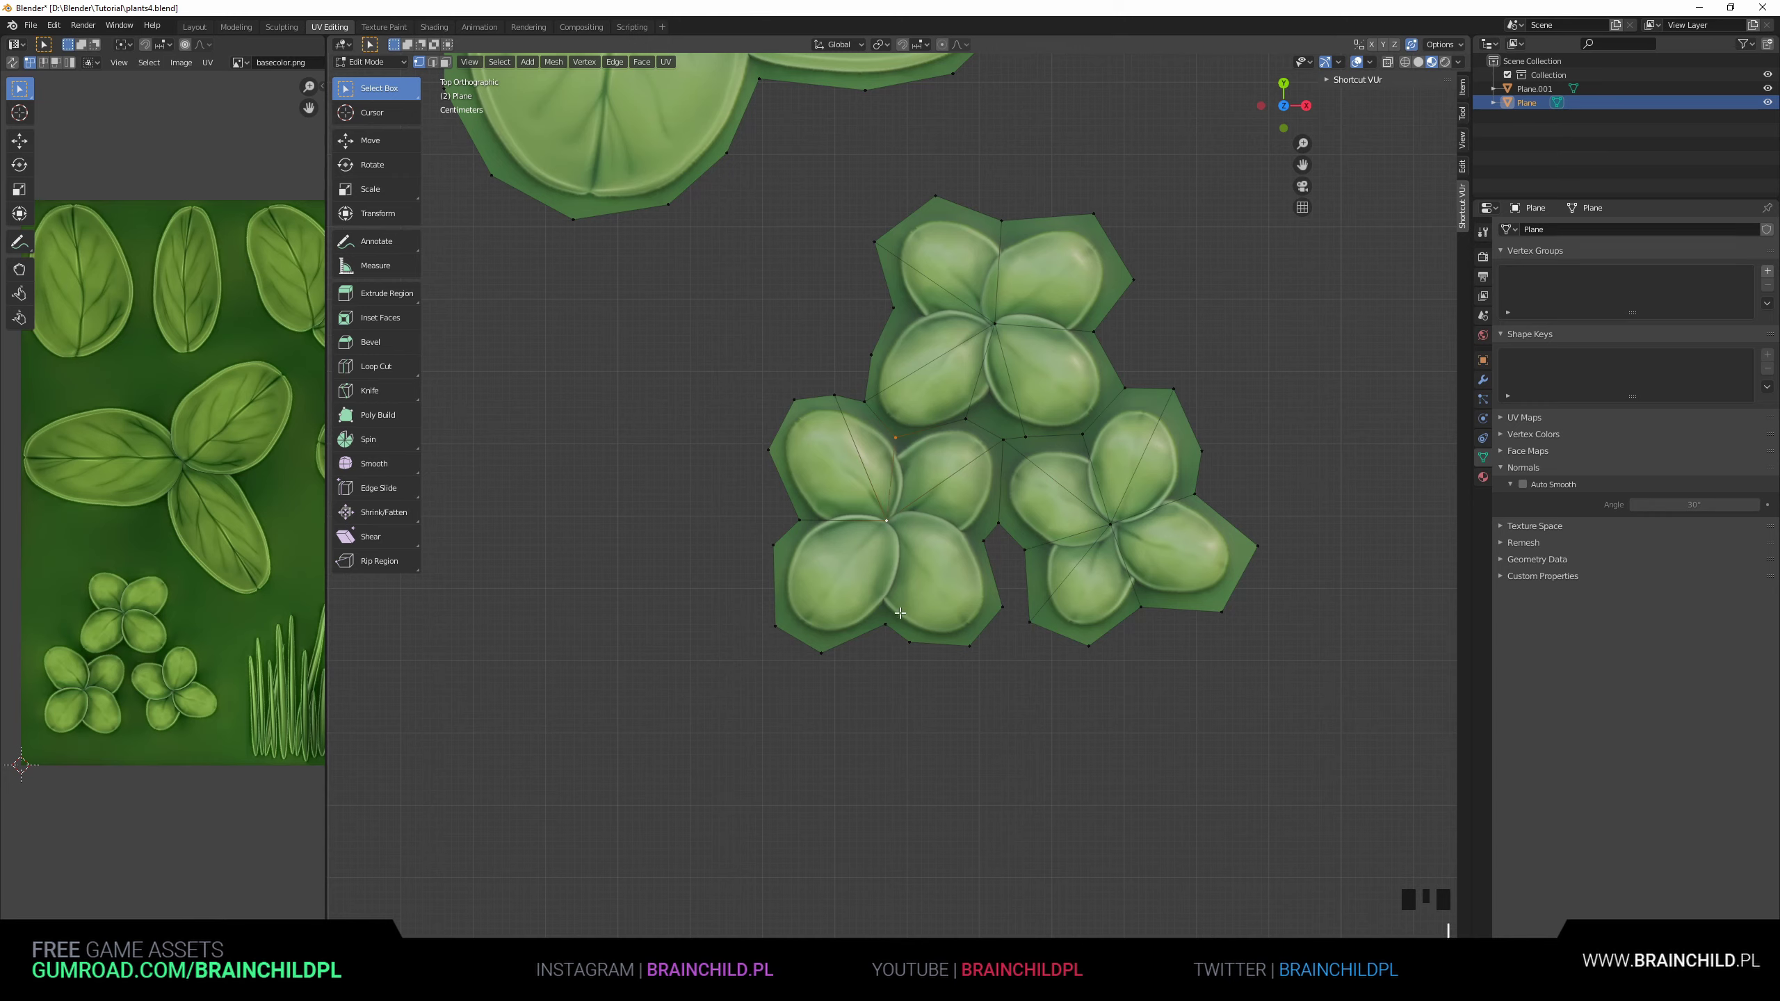
{"action": "left_click", "coordinate": [887, 518]}
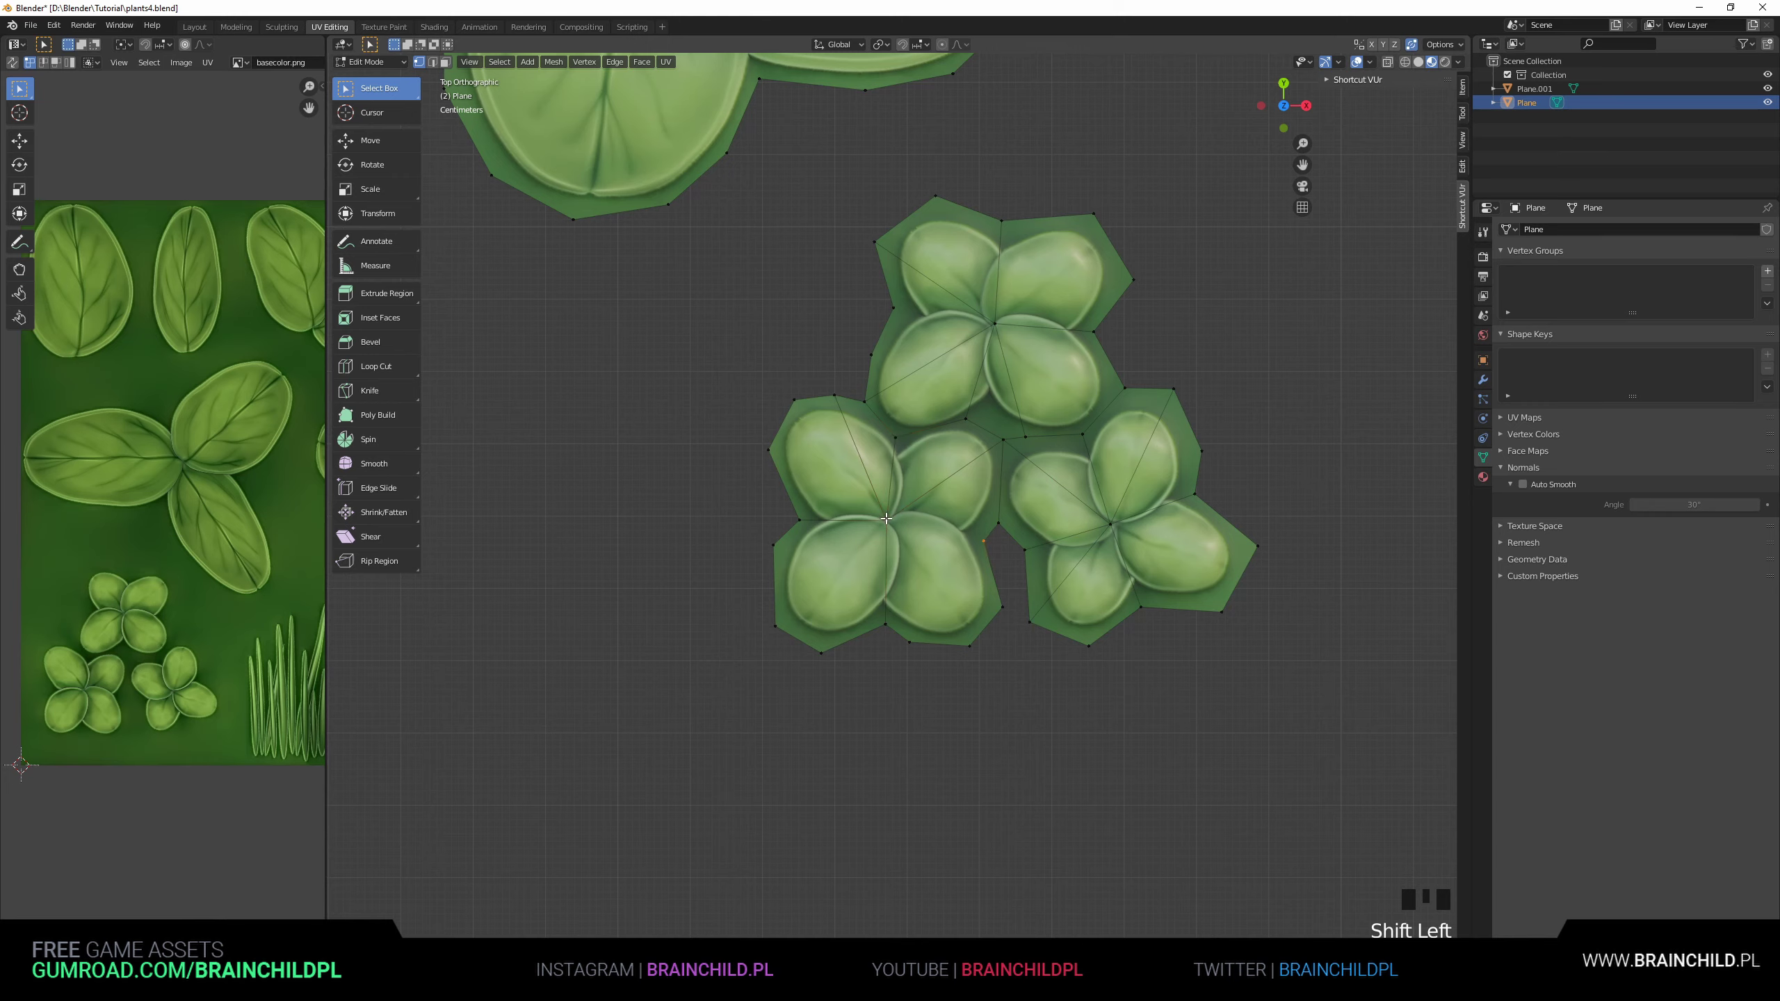
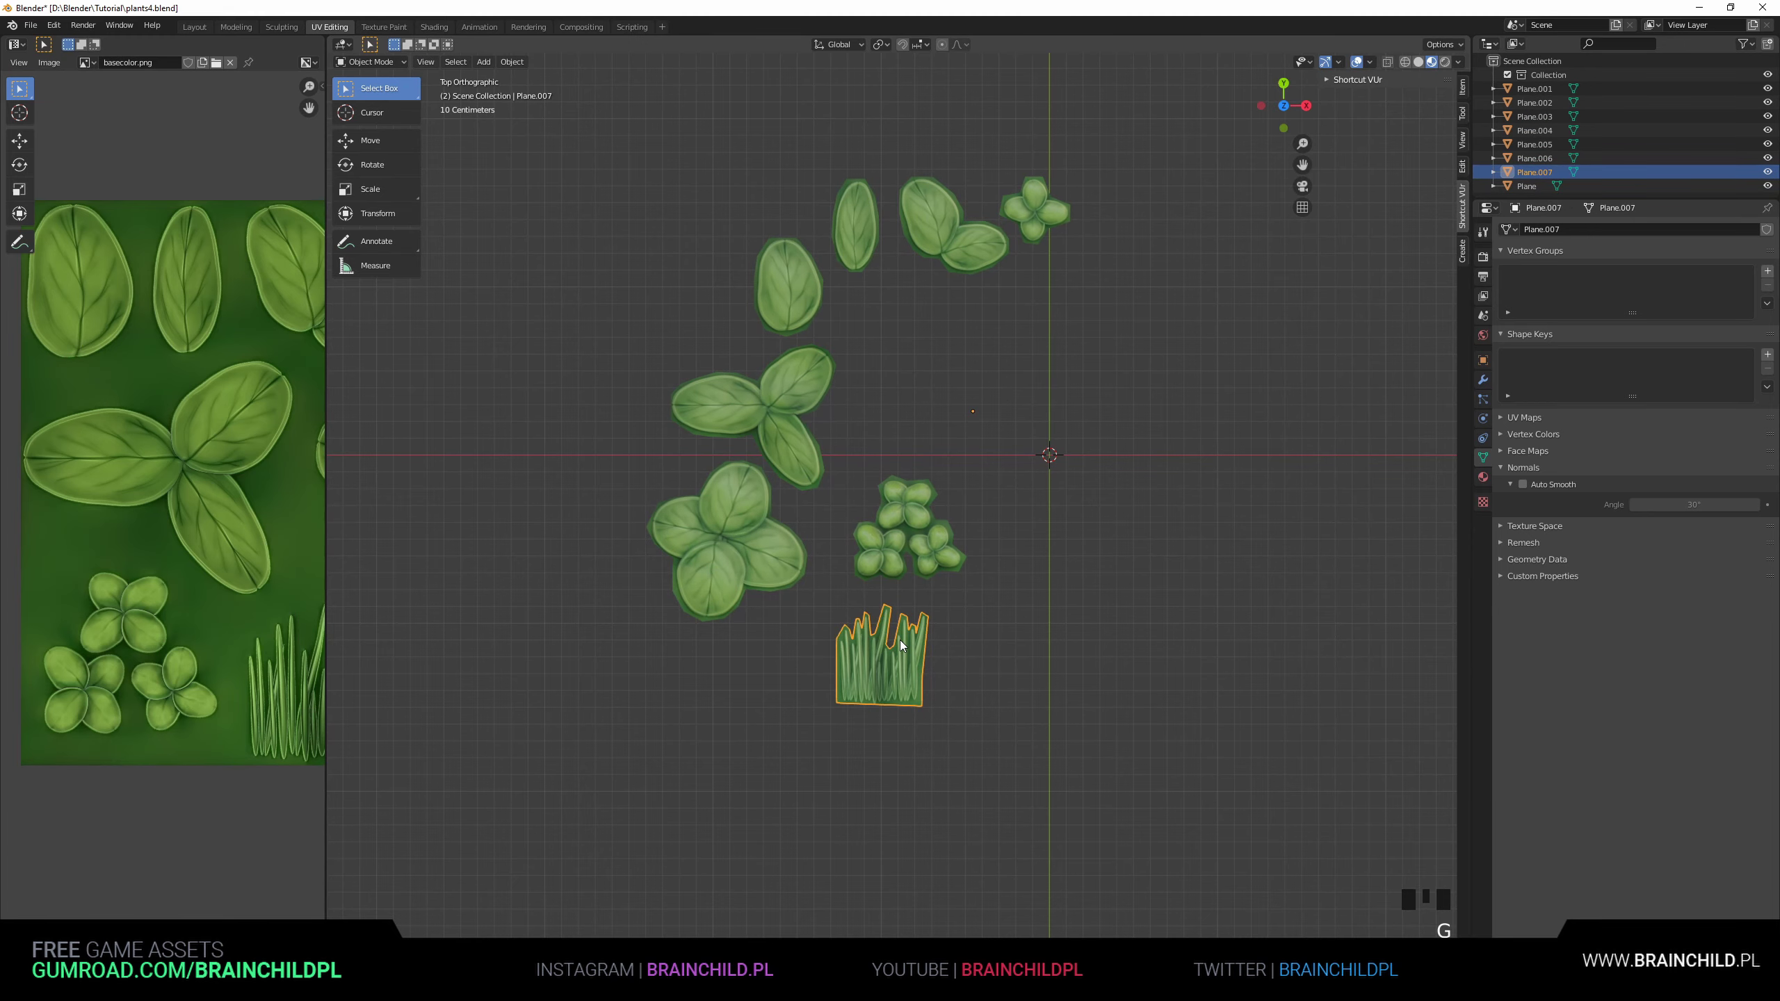
Split the leaf, clover and grass cards into separate objects by loose parts, going through each card in turn.
{"action": "left_click_drag", "start_coordinate": [868, 646], "coordinate": [886, 547]}
{"action": "key", "text": "o"}
{"action": "left_click", "coordinate": [886, 574]}
{"action": "key", "text": "o"}
{"action": "left_click", "coordinate": [766, 324]}
{"action": "key", "text": "o"}
{"action": "left_click", "coordinate": [858, 270]}
{"action": "key", "text": "o"}
{"action": "left_click", "coordinate": [917, 261]}
{"action": "key", "text": "o"}
{"action": "left_click", "coordinate": [1002, 254]}
{"action": "key", "text": "o"}
{"action": "left_click", "coordinate": [722, 552]}
Enter Edit Mode on the large four-leaf clover, frame it and start a knife cut between its leaflets.
{"action": "key", "text": "Tab"}
{"action": "left_click_drag", "start_coordinate": [870, 470], "coordinate": [941, 436]}
{"action": "scroll", "scroll_direction": "up", "scroll_amount": 3}
{"action": "left_click_drag", "start_coordinate": [913, 502], "coordinate": [886, 553]}
{"action": "scroll", "scroll_direction": "up", "scroll_amount": 3}
{"action": "key", "text": "k"}
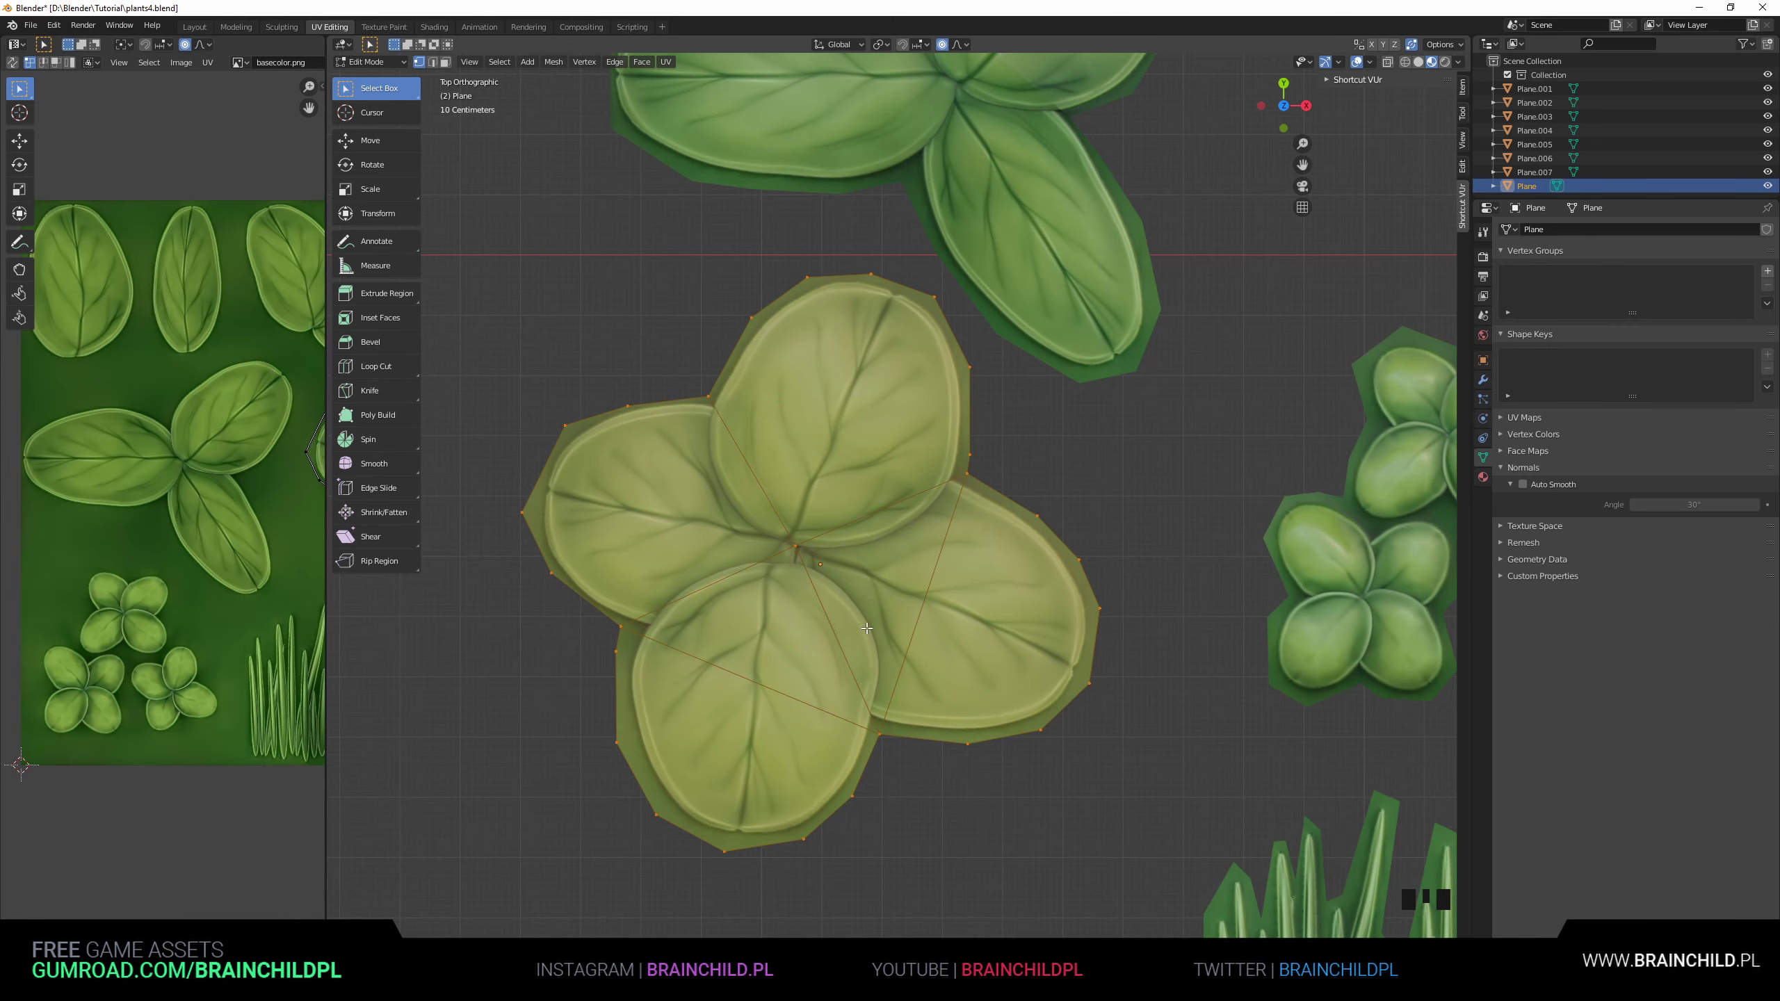
Knife-cut edges from the clover centre across all four petals, then slide outline vertices toward the leaf edges.
{"action": "key", "text": "k"}
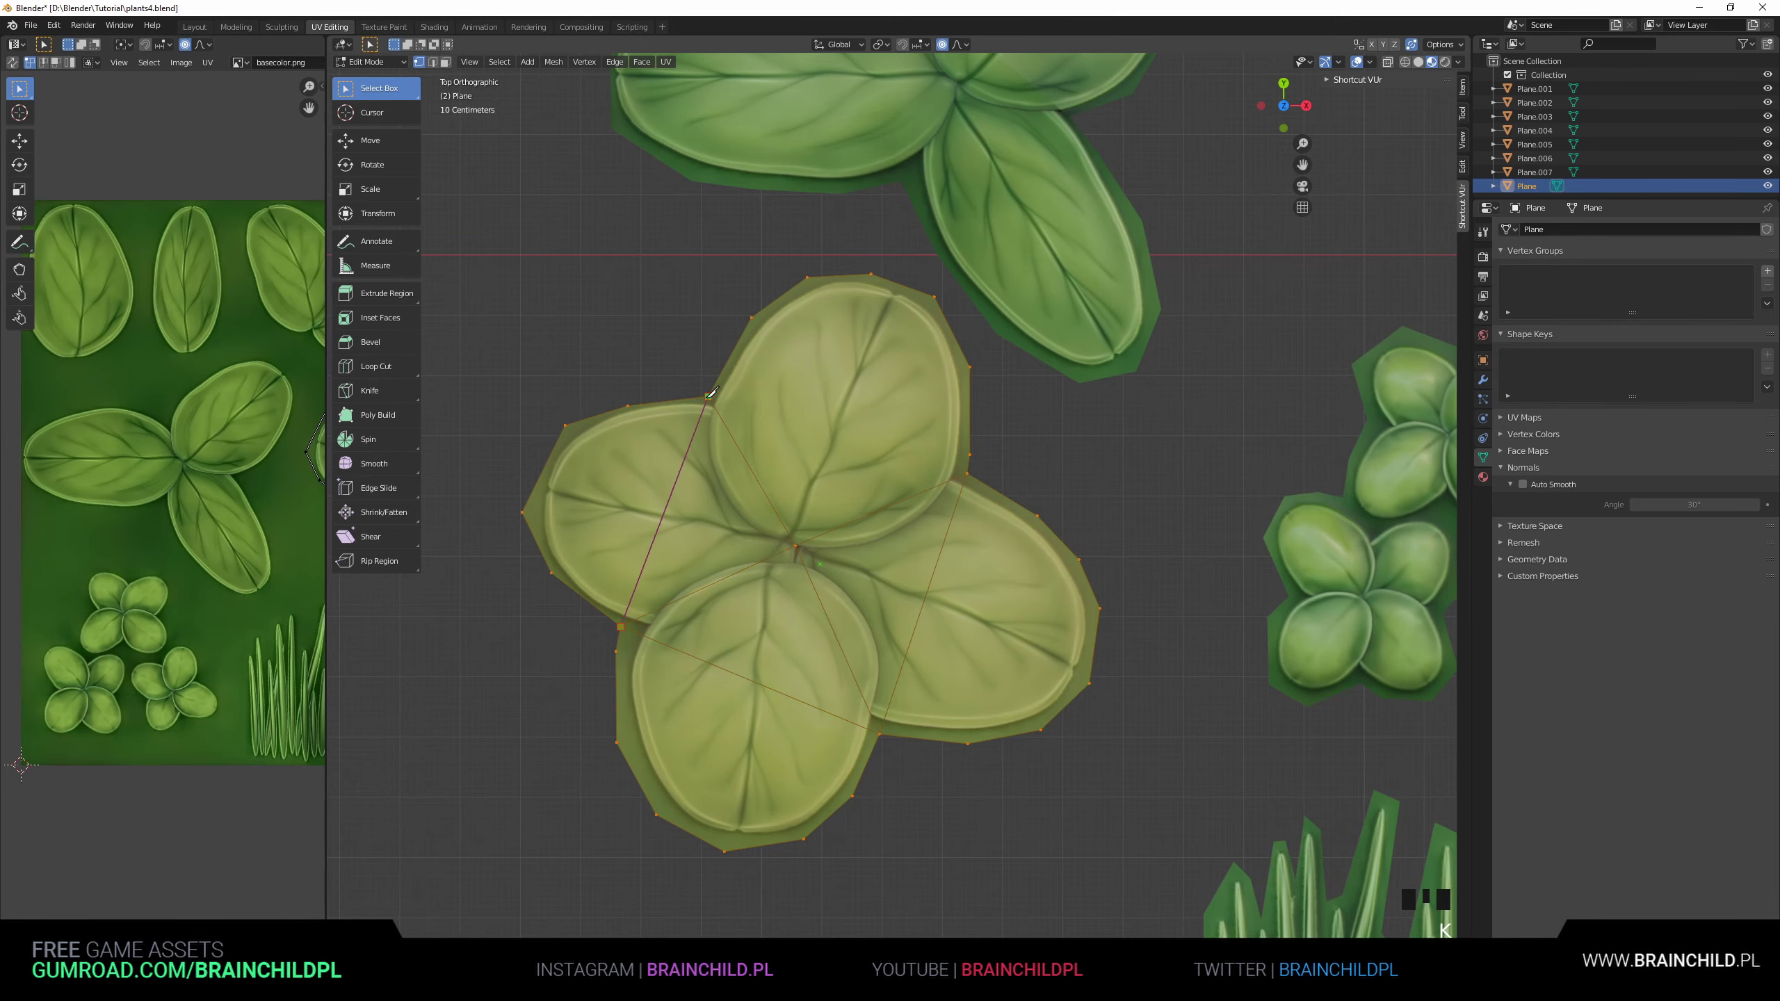
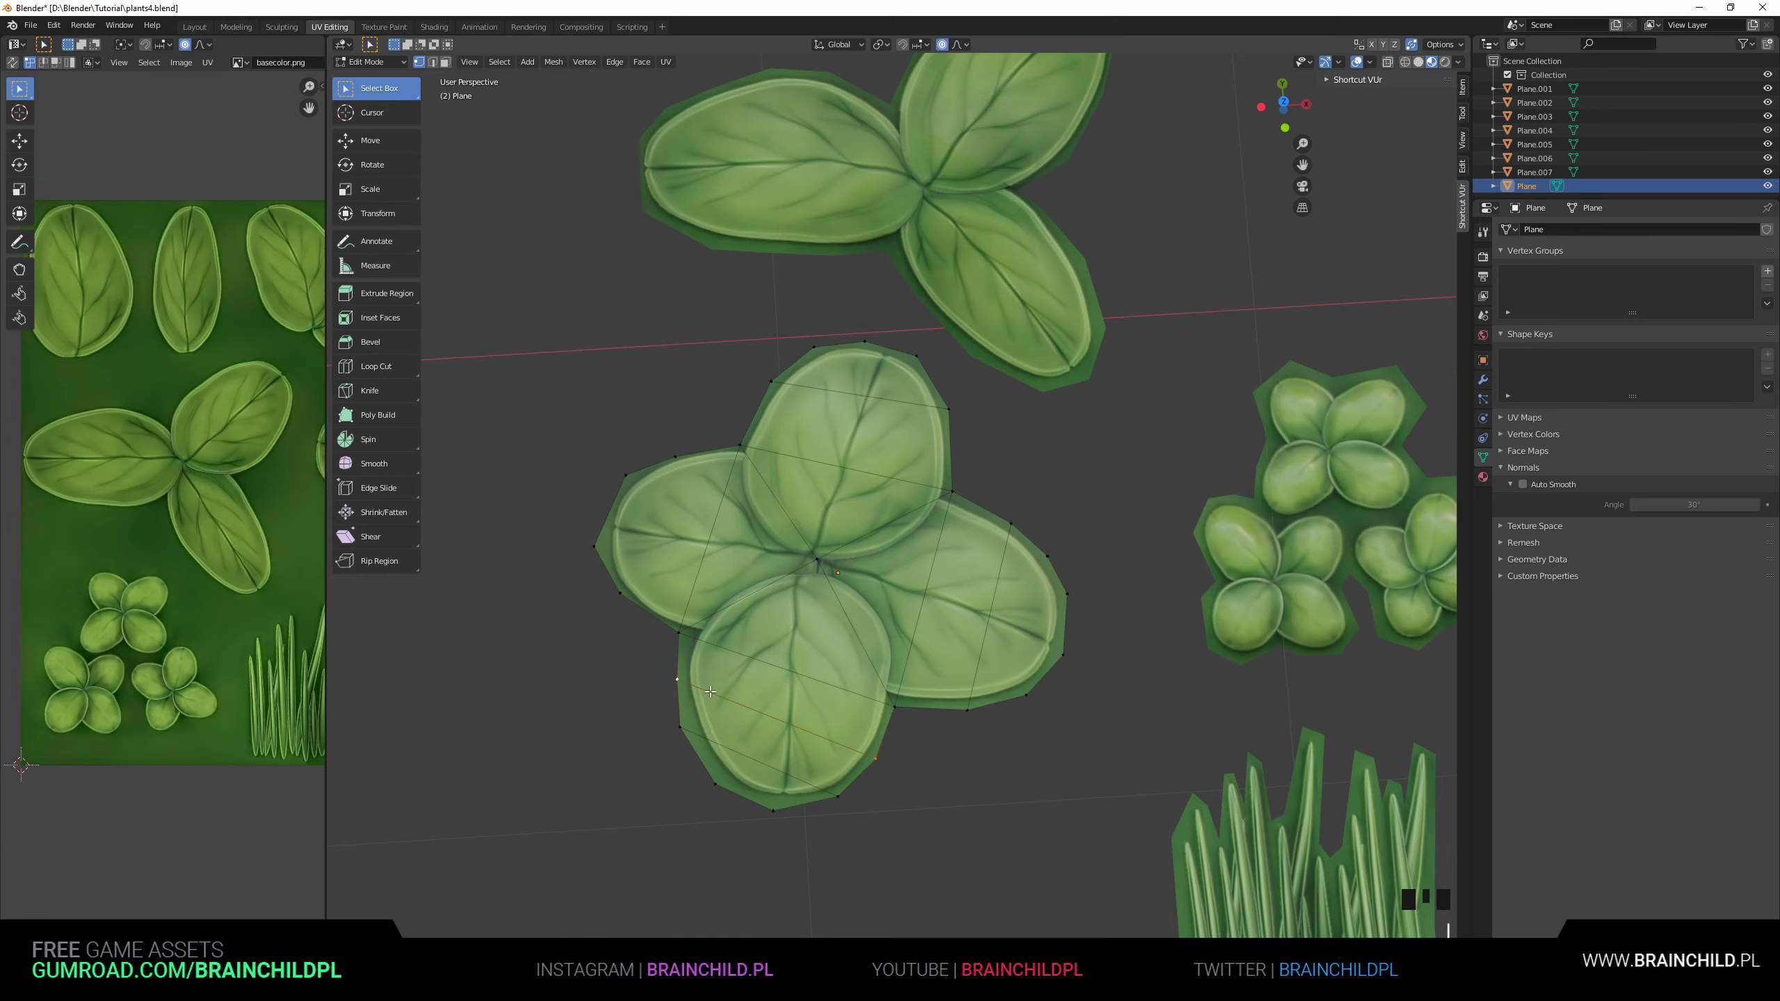
{"action": "key", "text": "g"}
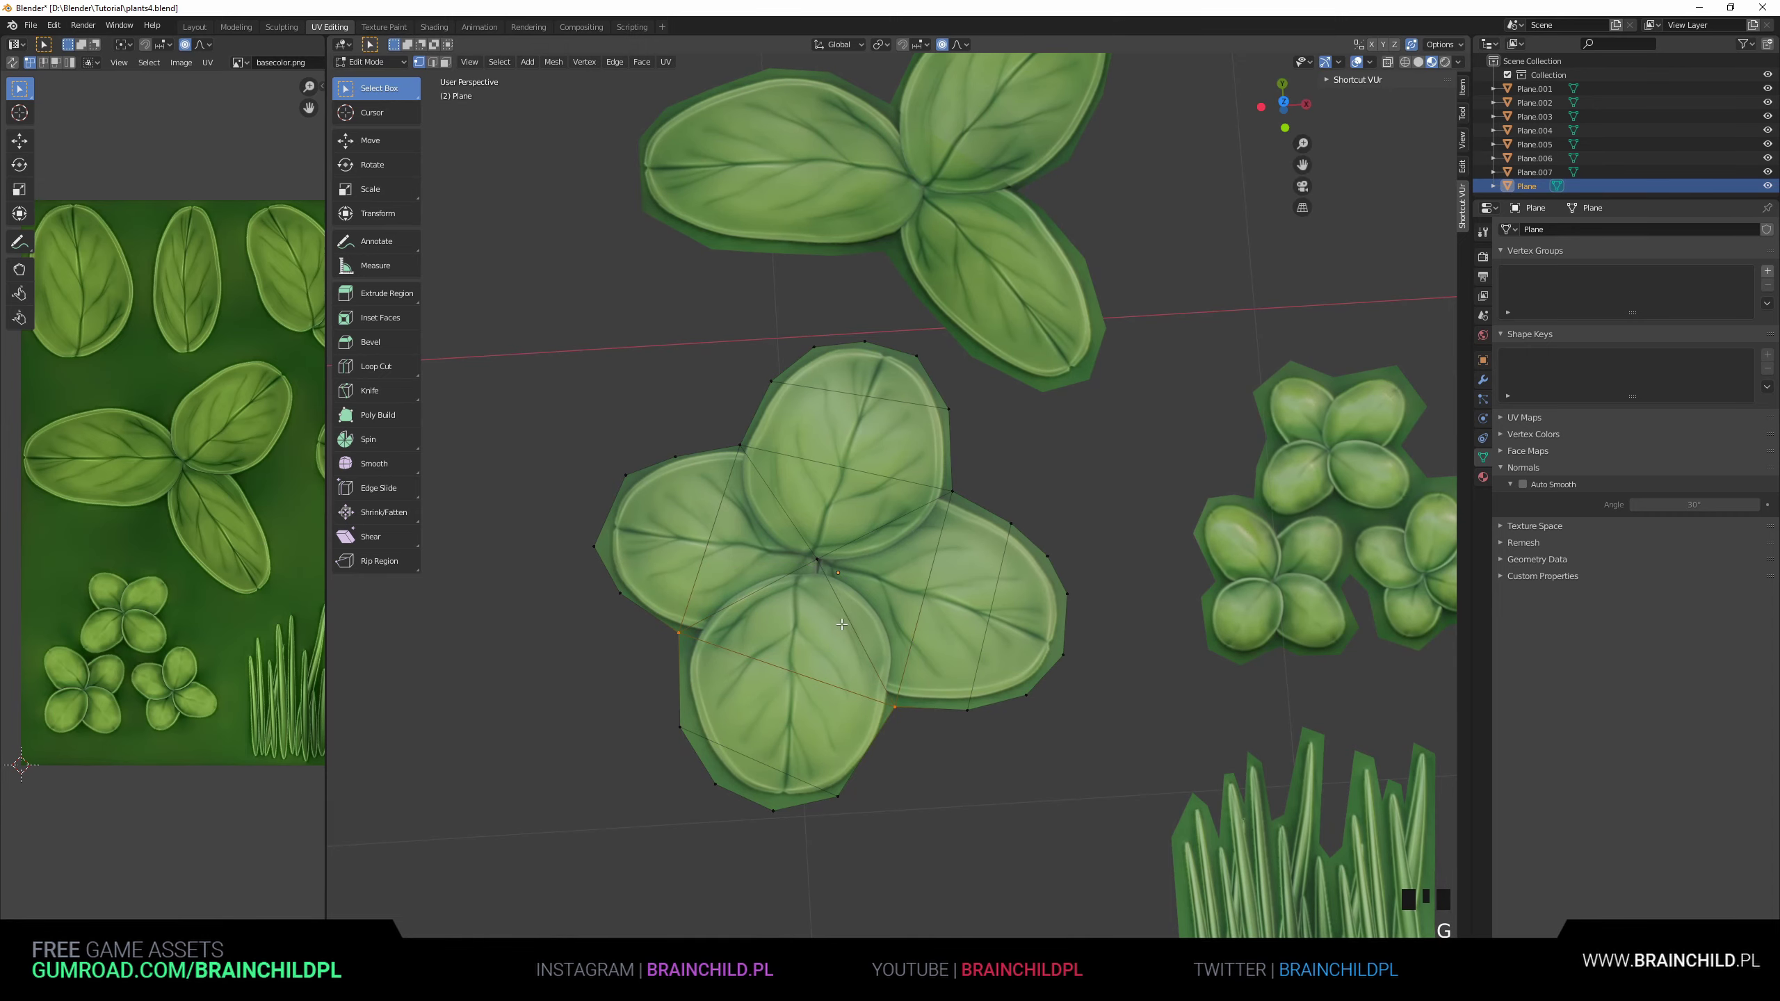
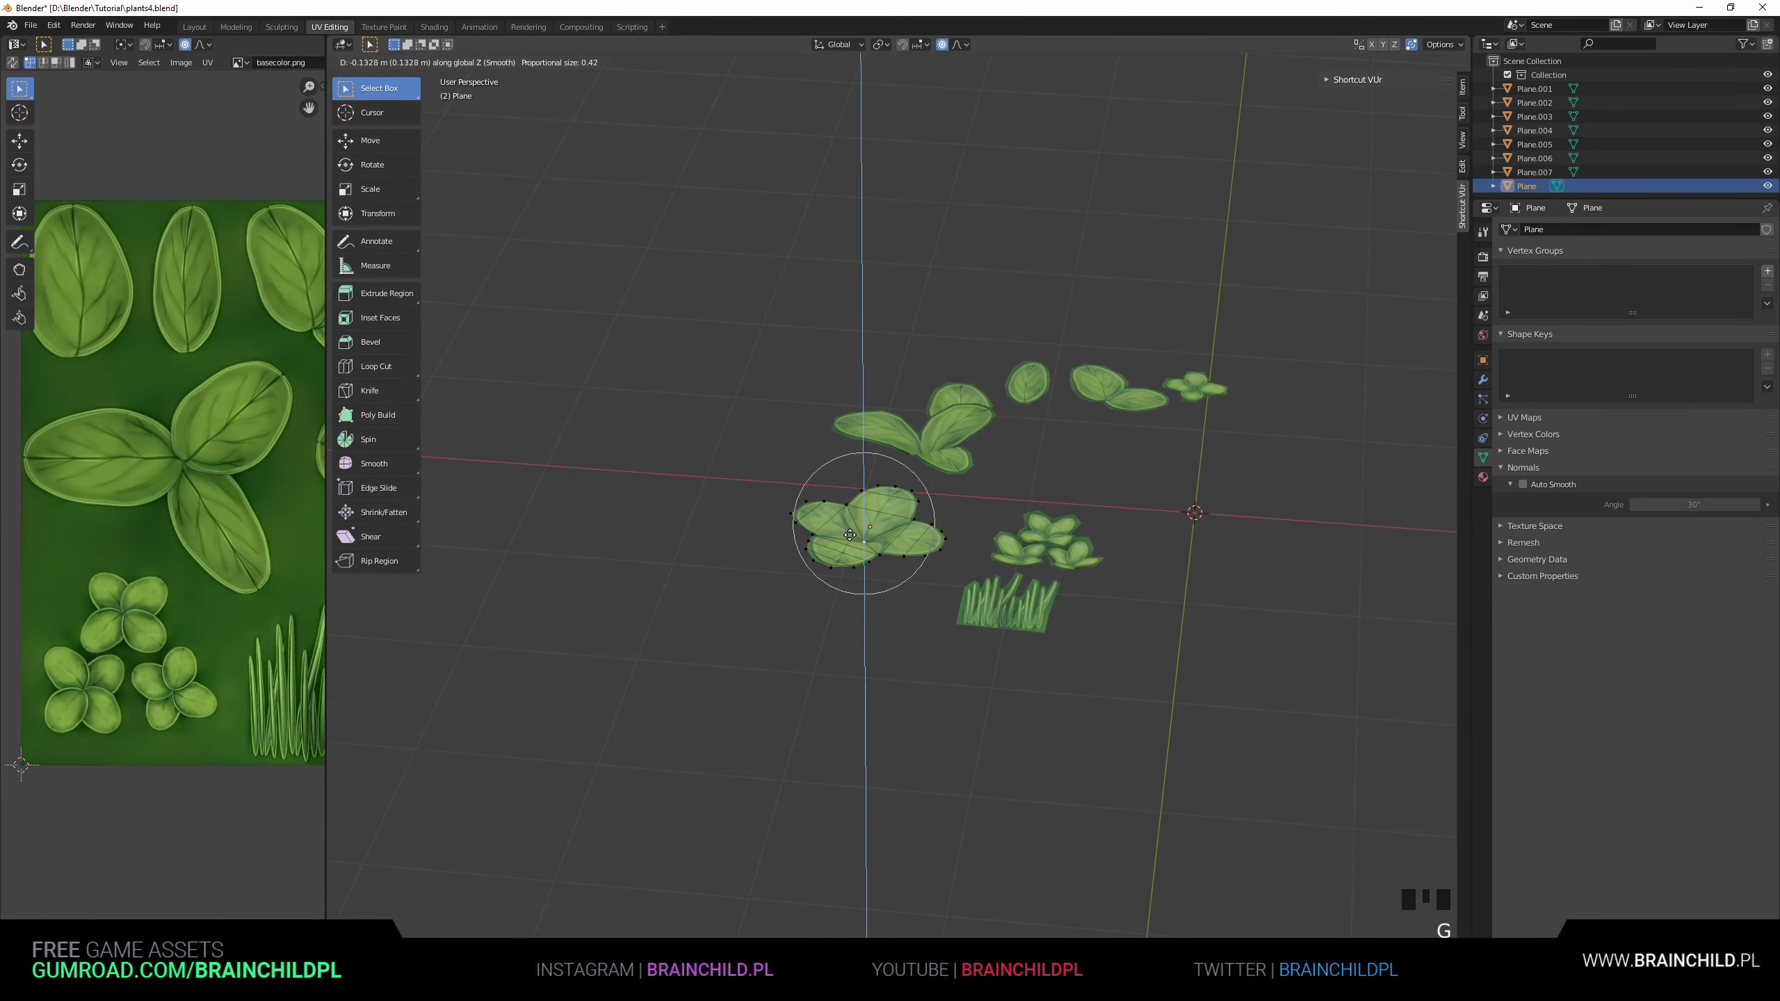
Lift the clover's centre with proportional falloff so its petals bend, then leave Edit Mode.
{"action": "scroll", "scroll_direction": "up", "scroll_amount": 3}
{"action": "left_click_drag", "start_coordinate": [870, 499], "coordinate": [884, 563]}
{"action": "scroll", "scroll_direction": "up", "scroll_amount": 3}
{"action": "key", "text": "Tab"}
{"action": "scroll", "scroll_direction": "down", "scroll_amount": 3}
Select two leaf cards and briefly edit them with everything selected and proportional editing on.
{"action": "left_click", "coordinate": [978, 499]}
{"action": "left_click_drag", "start_coordinate": [989, 517], "coordinate": [913, 527]}
{"action": "left_click", "coordinate": [913, 526]}
{"action": "key", "text": "Tab"}
{"action": "key", "text": "a"}
{"action": "key", "text": "o"}
{"action": "left_click_drag", "start_coordinate": [938, 527], "coordinate": [986, 545]}
{"action": "key", "text": "Tab"}
Tighten the oval leaf's outline vertices toward its edges in Edit Mode.
{"action": "left_click", "coordinate": [901, 403]}
{"action": "key", "text": "b"}
{"action": "key", "text": "Tab"}
{"action": "key", "text": "a"}
{"action": "key", "text": "o"}
{"action": "key", "text": "Tab"}
{"action": "left_click_drag", "start_coordinate": [1133, 450], "coordinate": [1030, 603]}
{"action": "scroll", "scroll_direction": "up", "scroll_amount": 3}
{"action": "key", "text": "Tab"}
Add the remaining leaf cards to the selection so they can be edited together.
{"action": "left_click_drag", "start_coordinate": [1071, 516], "coordinate": [987, 672]}
{"action": "scroll", "scroll_direction": "up", "scroll_amount": 3}
{"action": "left_click", "coordinate": [954, 506]}
{"action": "left_click_drag", "start_coordinate": [910, 547], "coordinate": [898, 657]}
{"action": "scroll", "scroll_direction": "up", "scroll_amount": 3}
{"action": "left_click", "coordinate": [957, 621]}
{"action": "left_click", "coordinate": [849, 548]}
{"action": "left_click", "coordinate": [972, 559]}
{"action": "left_click", "coordinate": [979, 500]}
{"action": "scroll", "scroll_direction": "down", "scroll_amount": 3}
{"action": "left_click_drag", "start_coordinate": [1042, 558], "coordinate": [896, 567]}
{"action": "scroll", "scroll_direction": "up", "scroll_amount": 3}
{"action": "left_click", "coordinate": [894, 465]}
{"action": "left_click", "coordinate": [954, 521]}
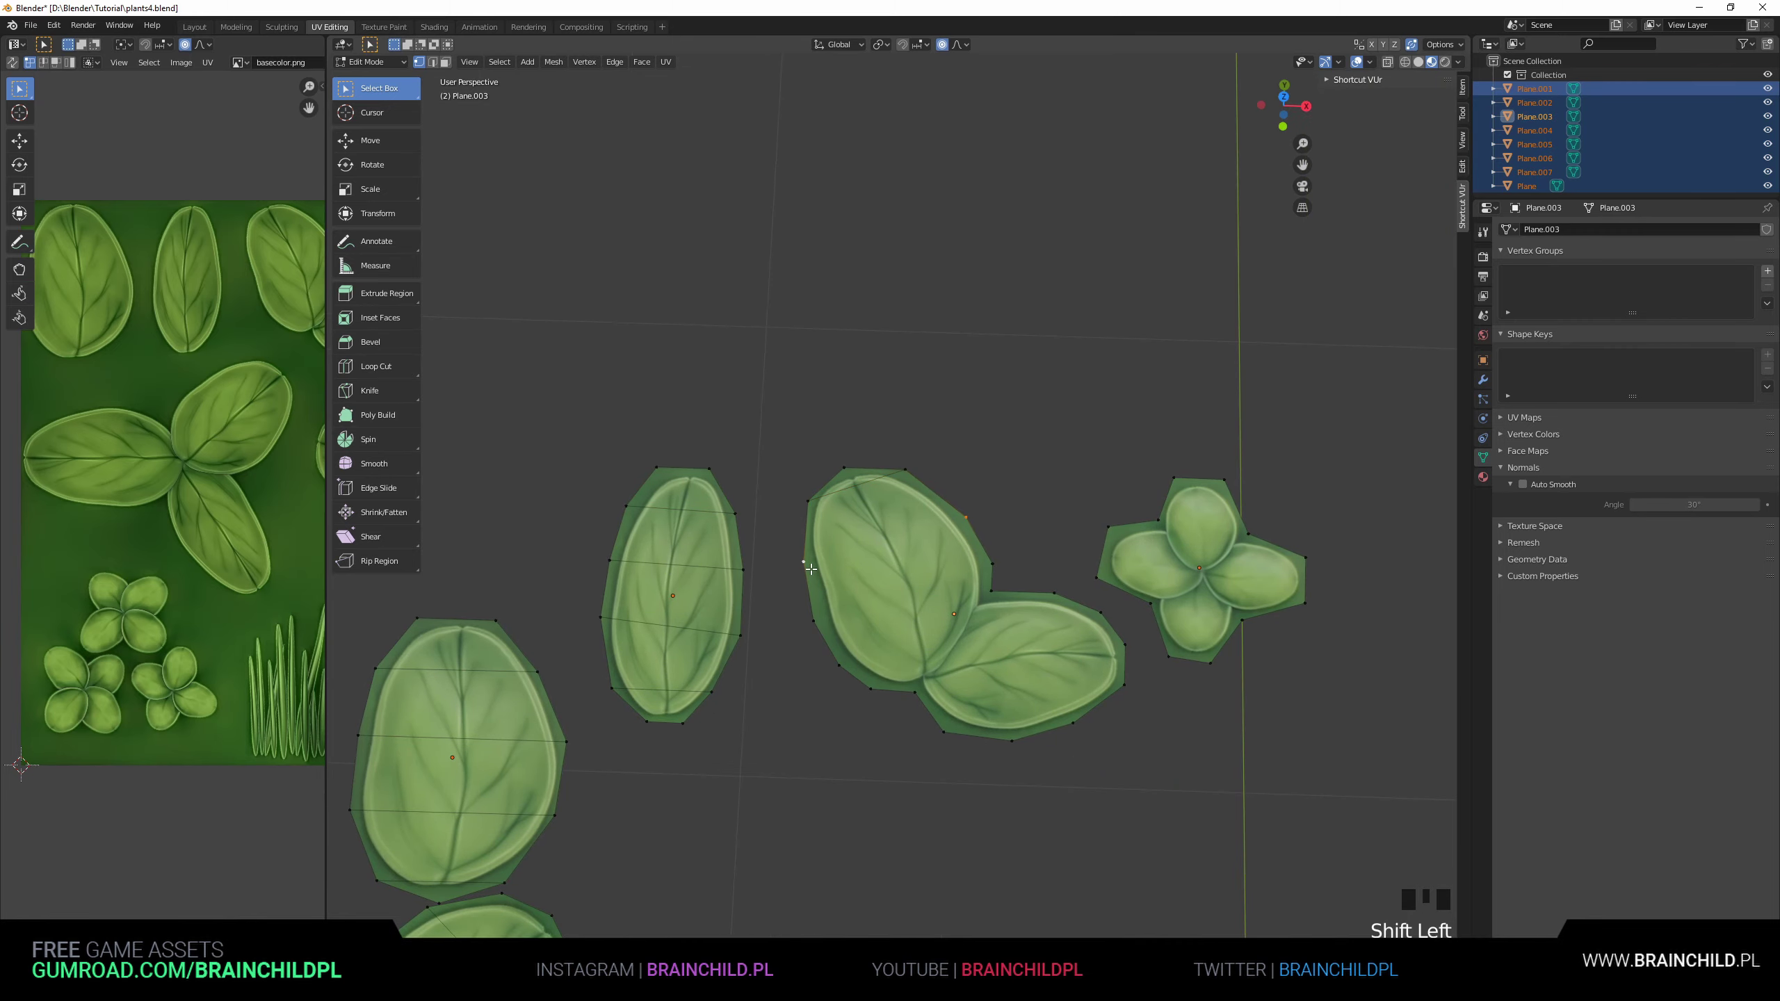
Knife-cut a line of new edges across both leaves of the two-leaf card.
{"action": "left_click", "coordinate": [923, 669]}
{"action": "left_click_drag", "start_coordinate": [970, 586], "coordinate": [886, 583]}
{"action": "left_click", "coordinate": [795, 649]}
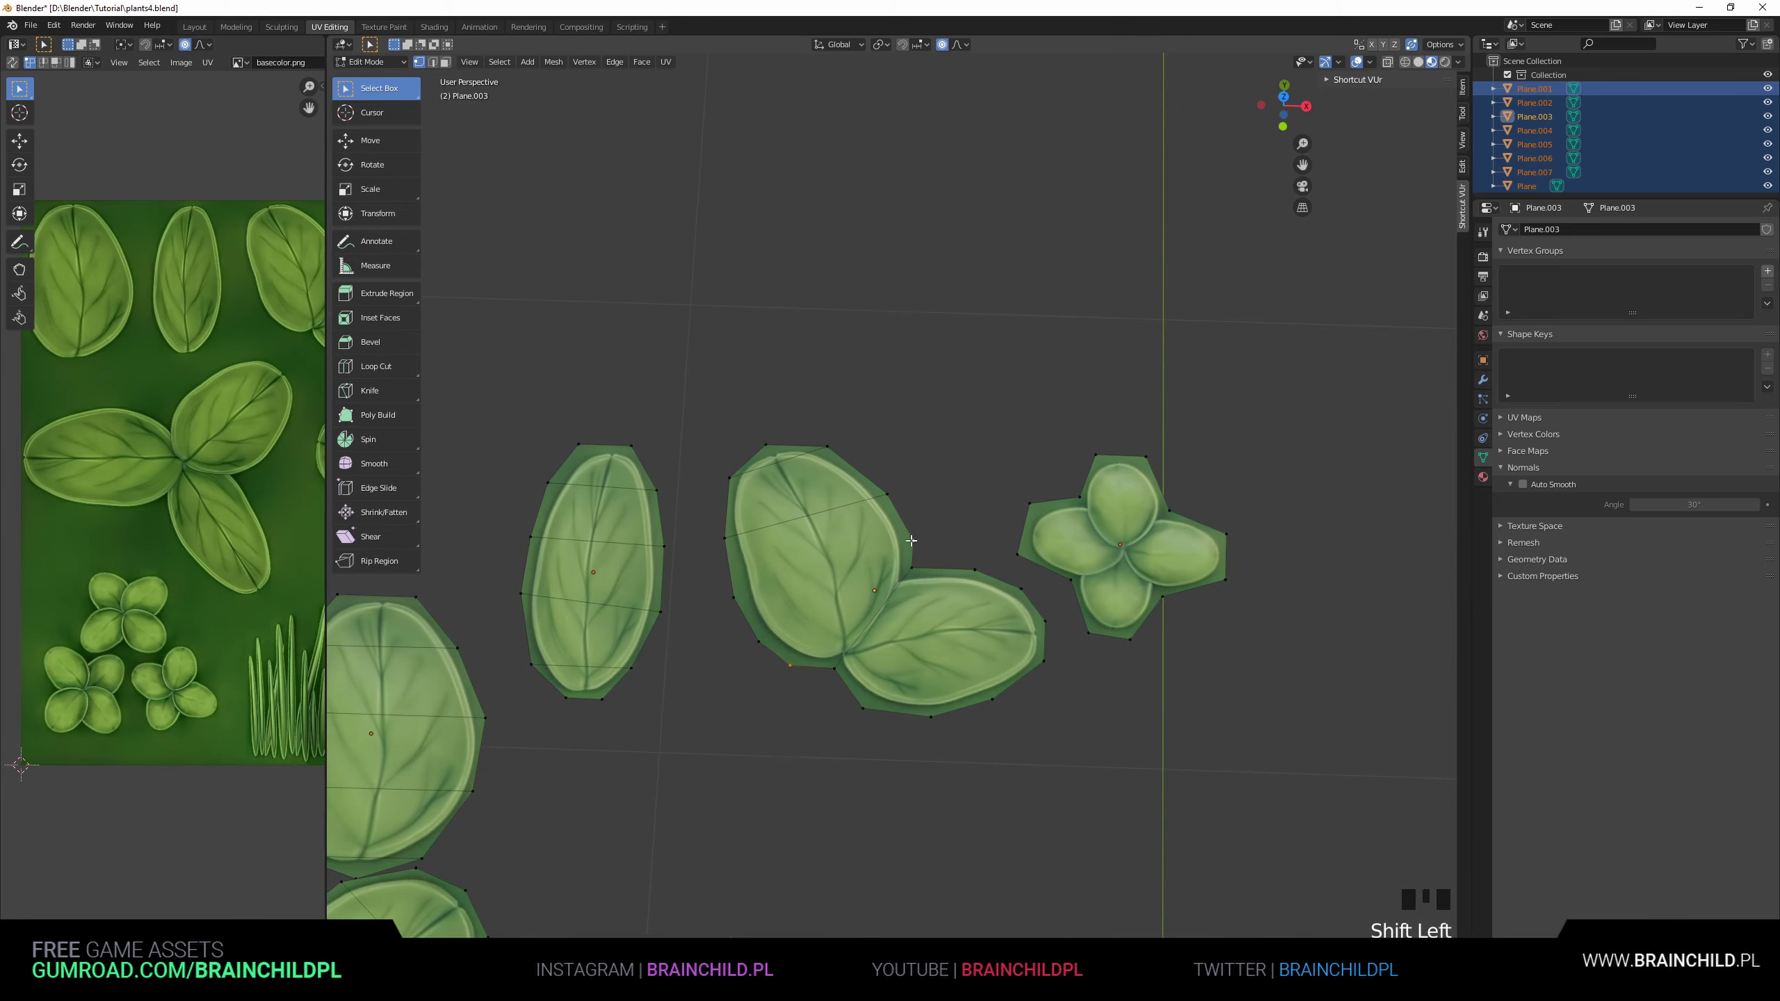
{"action": "left_click", "coordinate": [748, 589]}
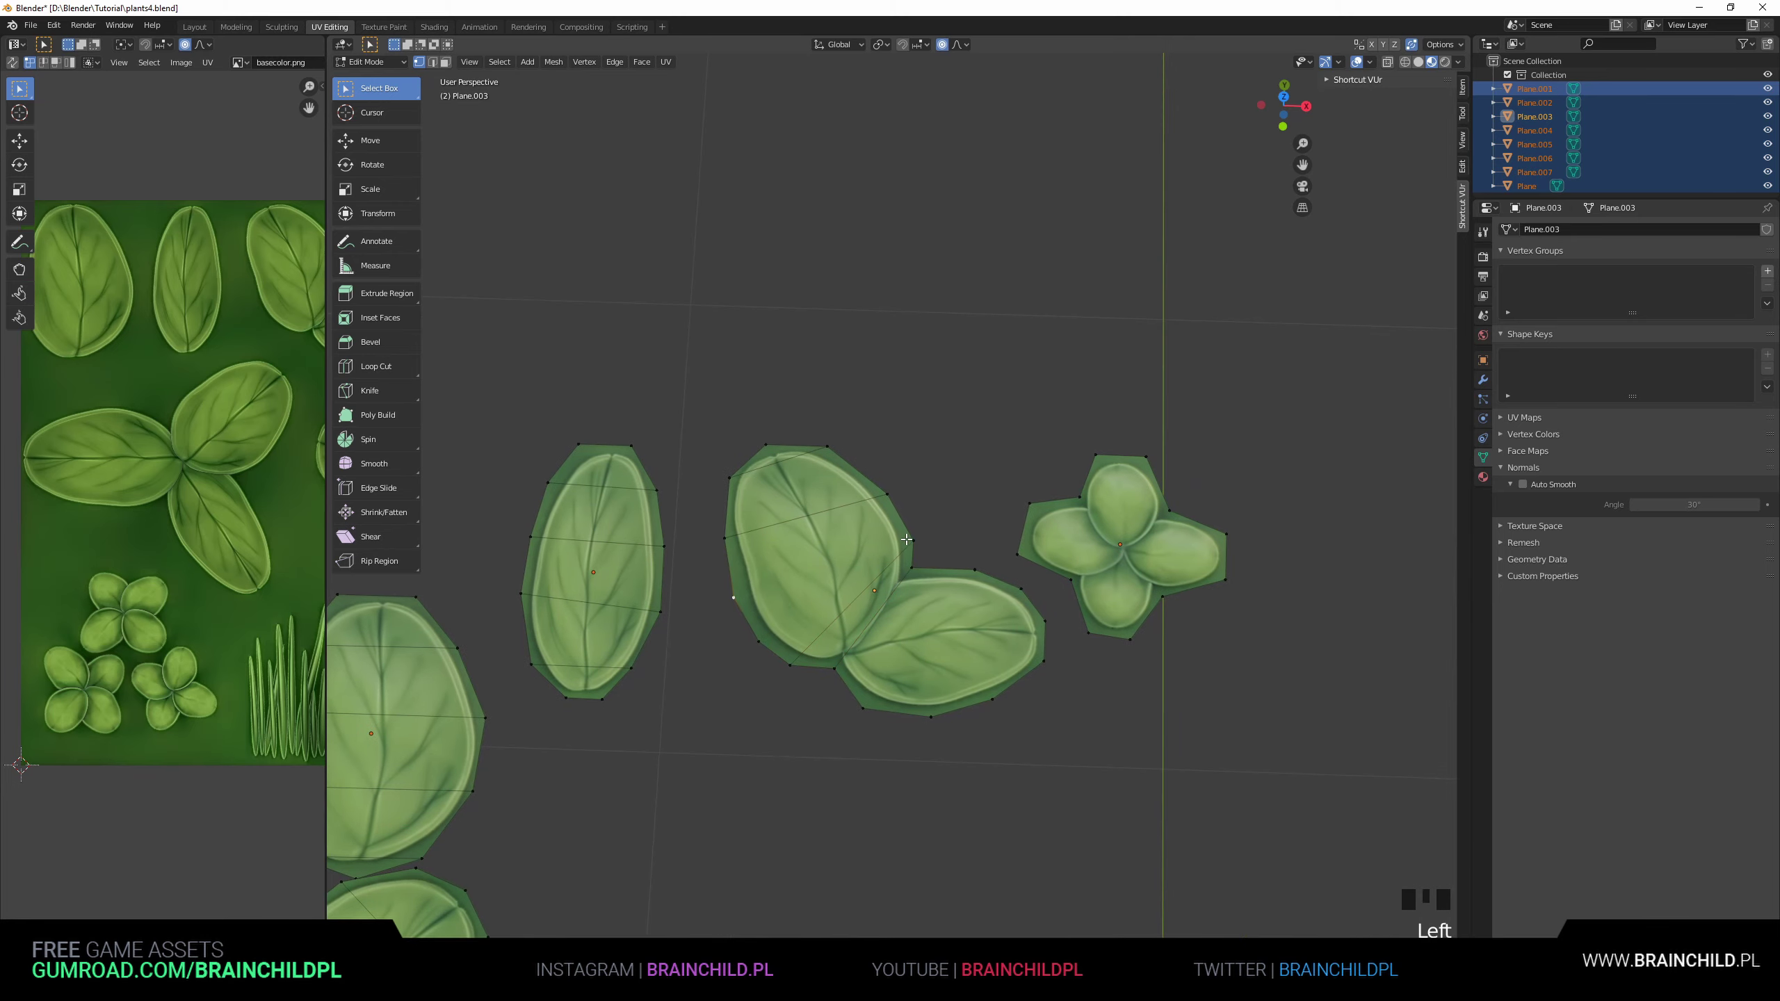
{"action": "left_click_drag", "start_coordinate": [897, 594], "coordinate": [948, 538]}
{"action": "left_click", "coordinate": [948, 537]}
{"action": "left_click", "coordinate": [953, 535]}
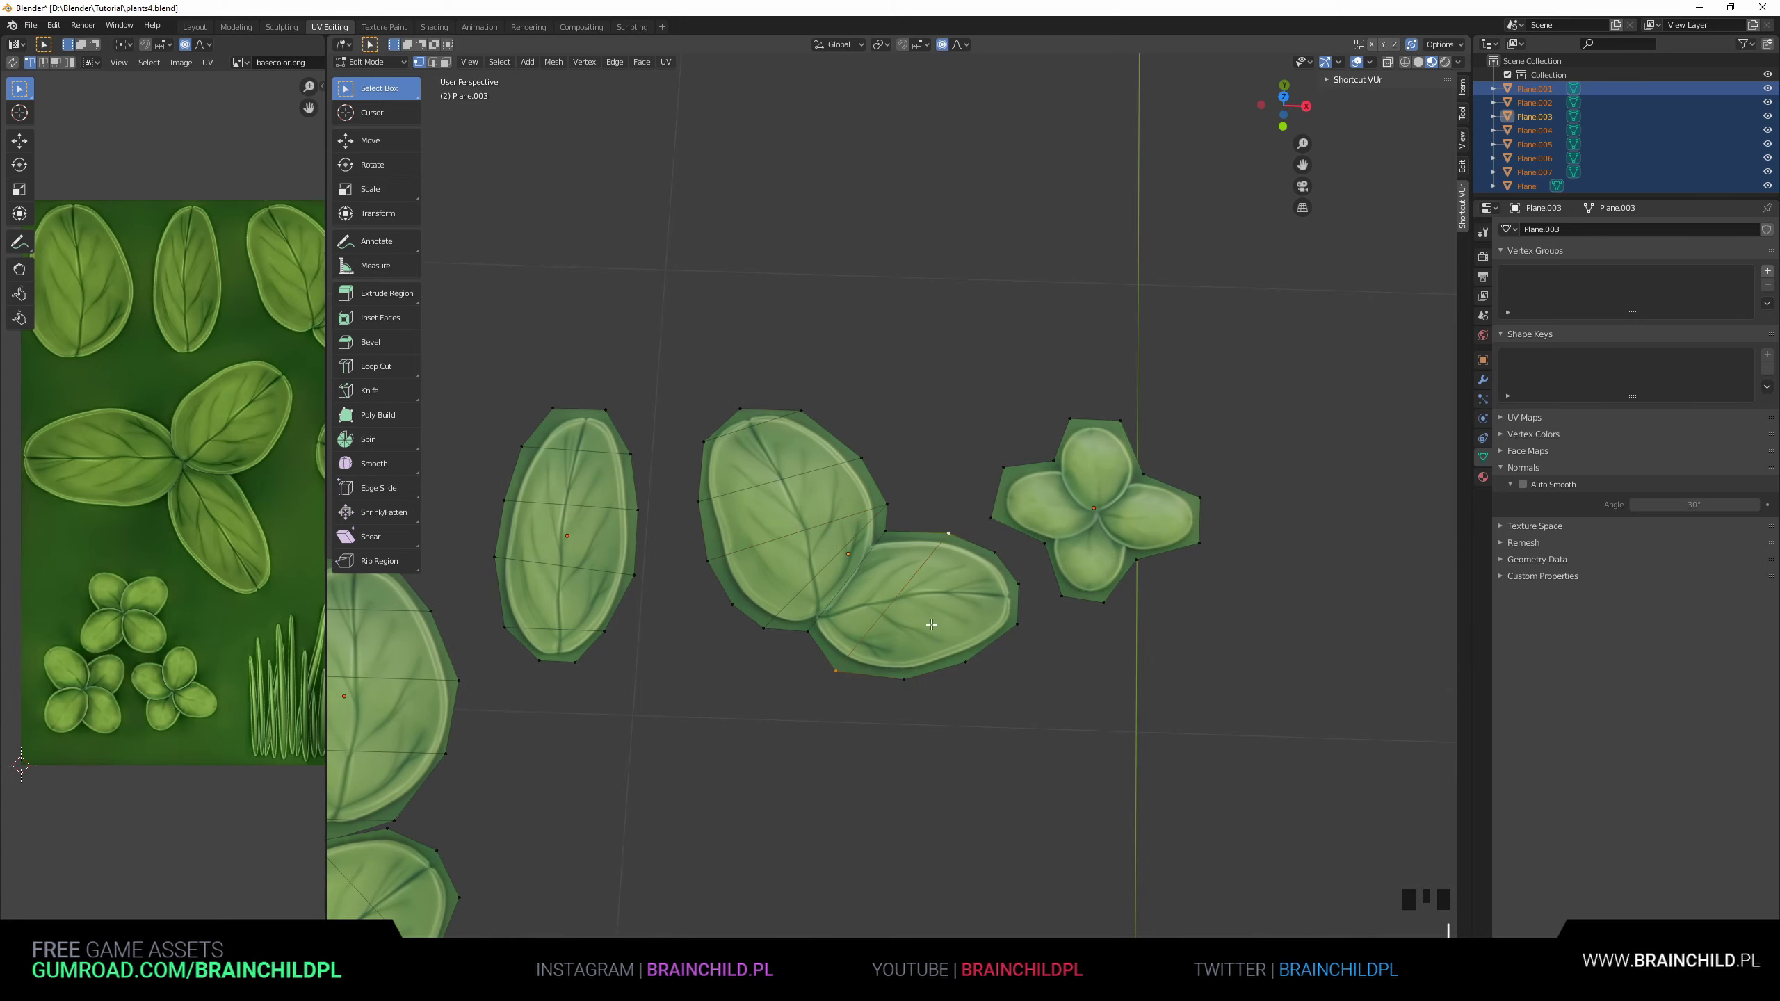
{"action": "left_click", "coordinate": [913, 656]}
{"action": "left_click", "coordinate": [971, 646]}
Add a cut along where the two leaves meet and confirm it.
{"action": "left_click_drag", "start_coordinate": [963, 576], "coordinate": [871, 523]}
{"action": "scroll", "scroll_direction": "down", "scroll_amount": 3}
{"action": "left_click_drag", "start_coordinate": [853, 550], "coordinate": [842, 643]}
{"action": "scroll", "scroll_direction": "up", "scroll_amount": 3}
{"action": "left_click_drag", "start_coordinate": [859, 406], "coordinate": [837, 502]}
{"action": "key", "text": "ctrl+r"}
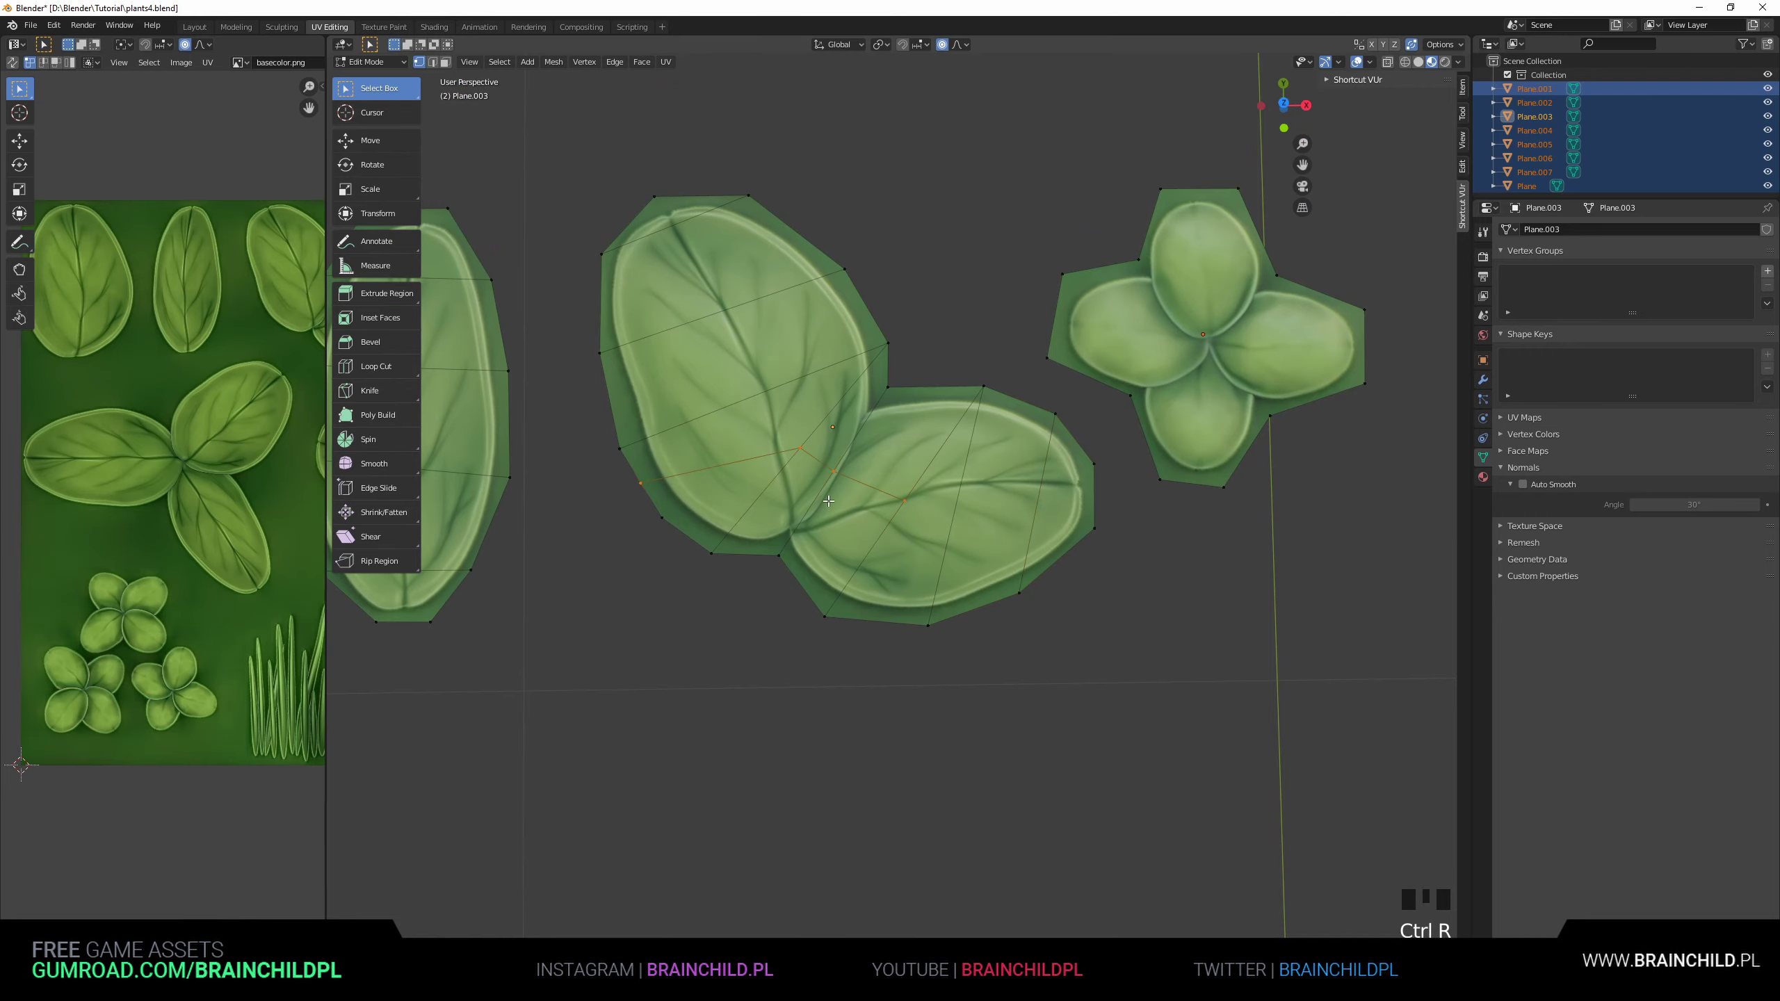
{"action": "left_click", "coordinate": [830, 469]}
{"action": "left_click", "coordinate": [912, 482]}
{"action": "key", "text": "g"}
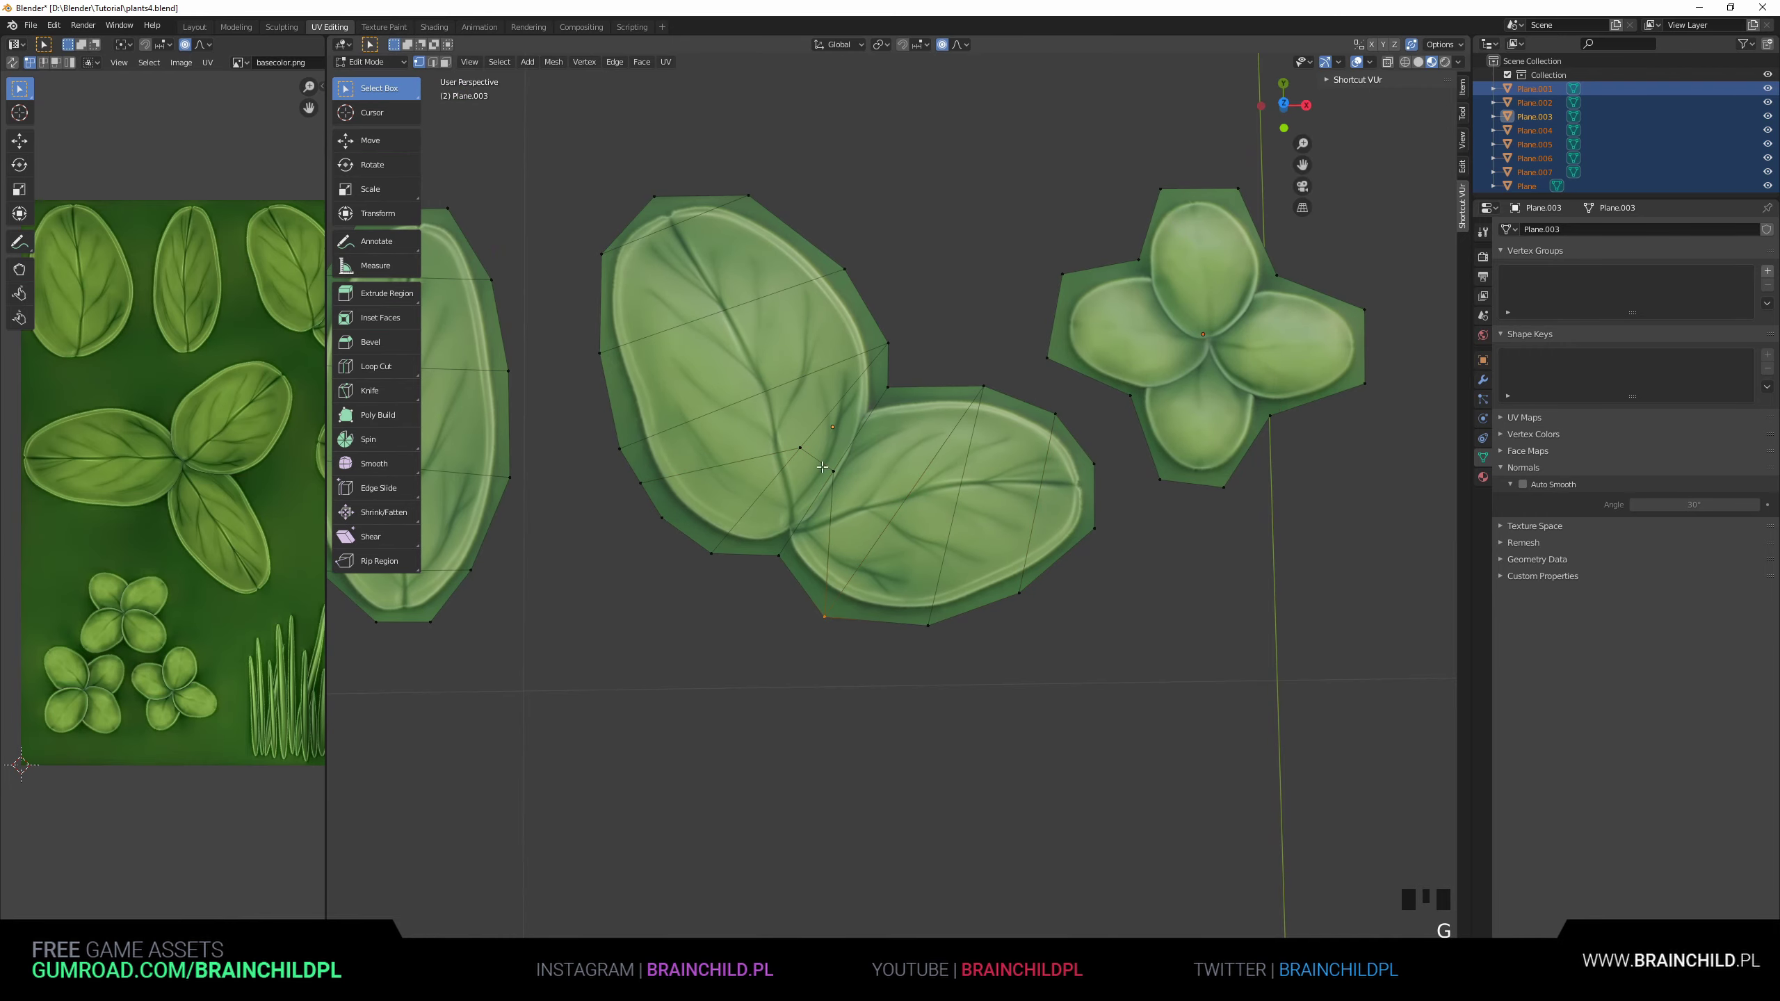
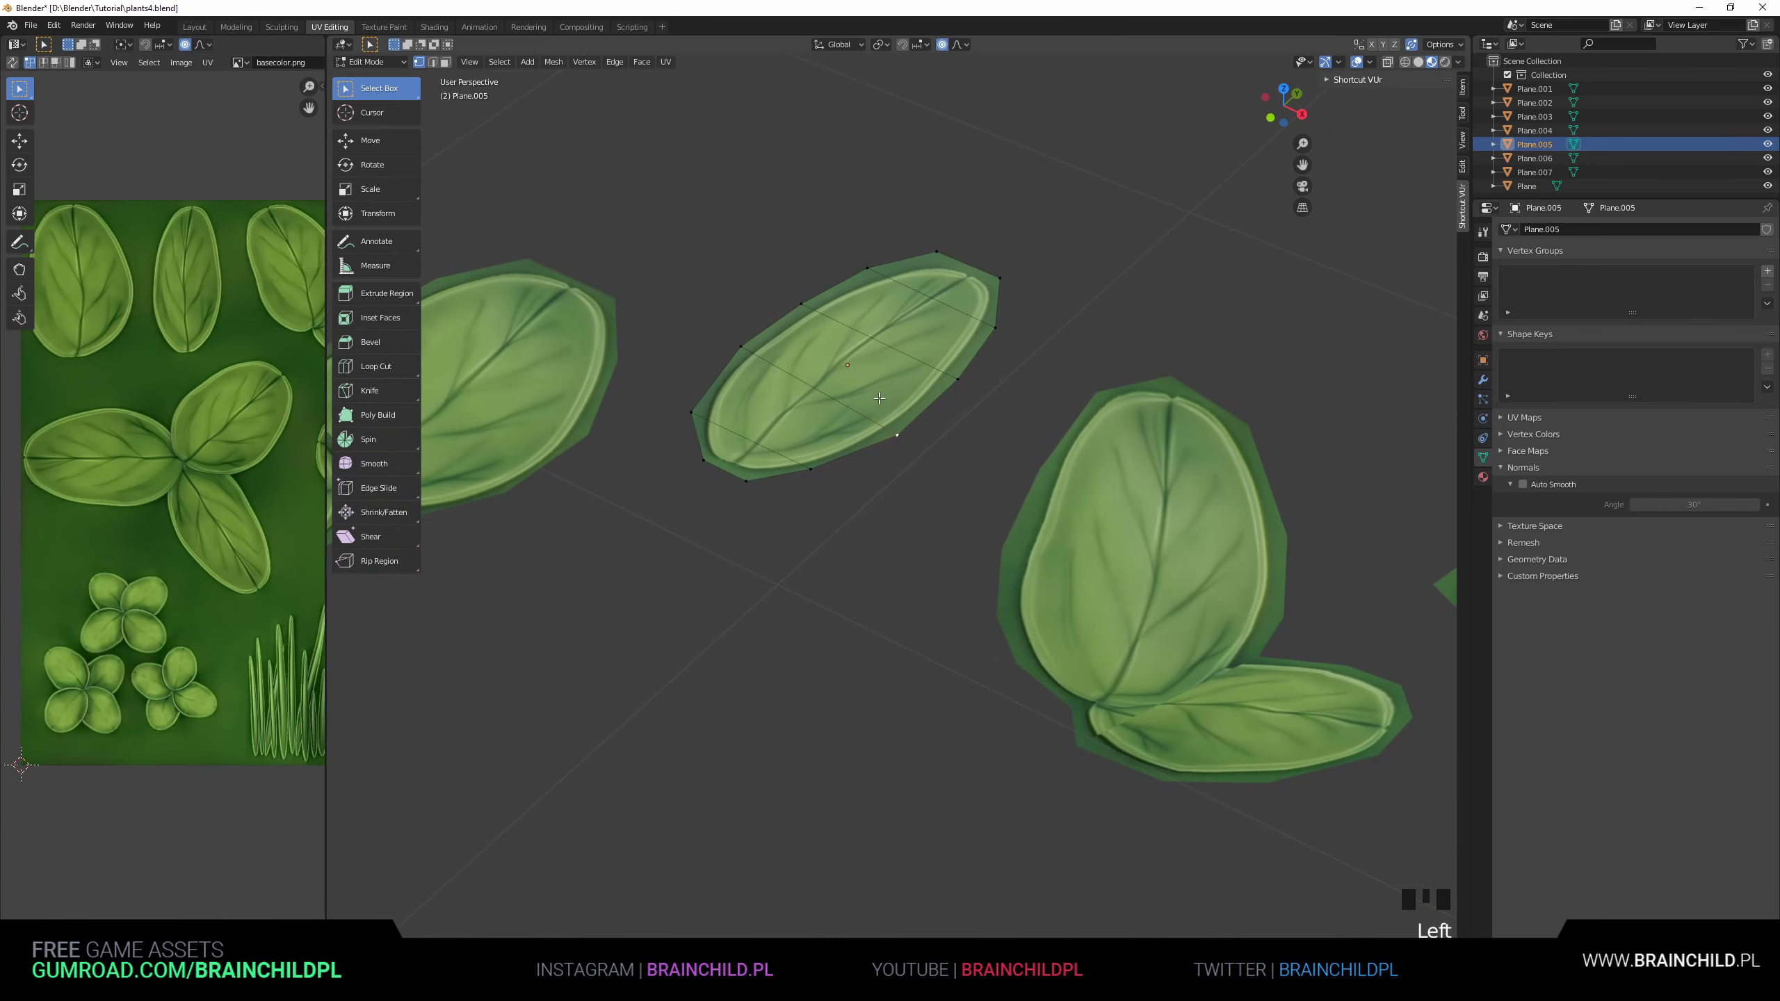
Raise the middles of the two slender leaf cards with proportional falloff to curve them.
{"action": "left_click", "coordinate": [887, 359]}
{"action": "key", "text": "g"}
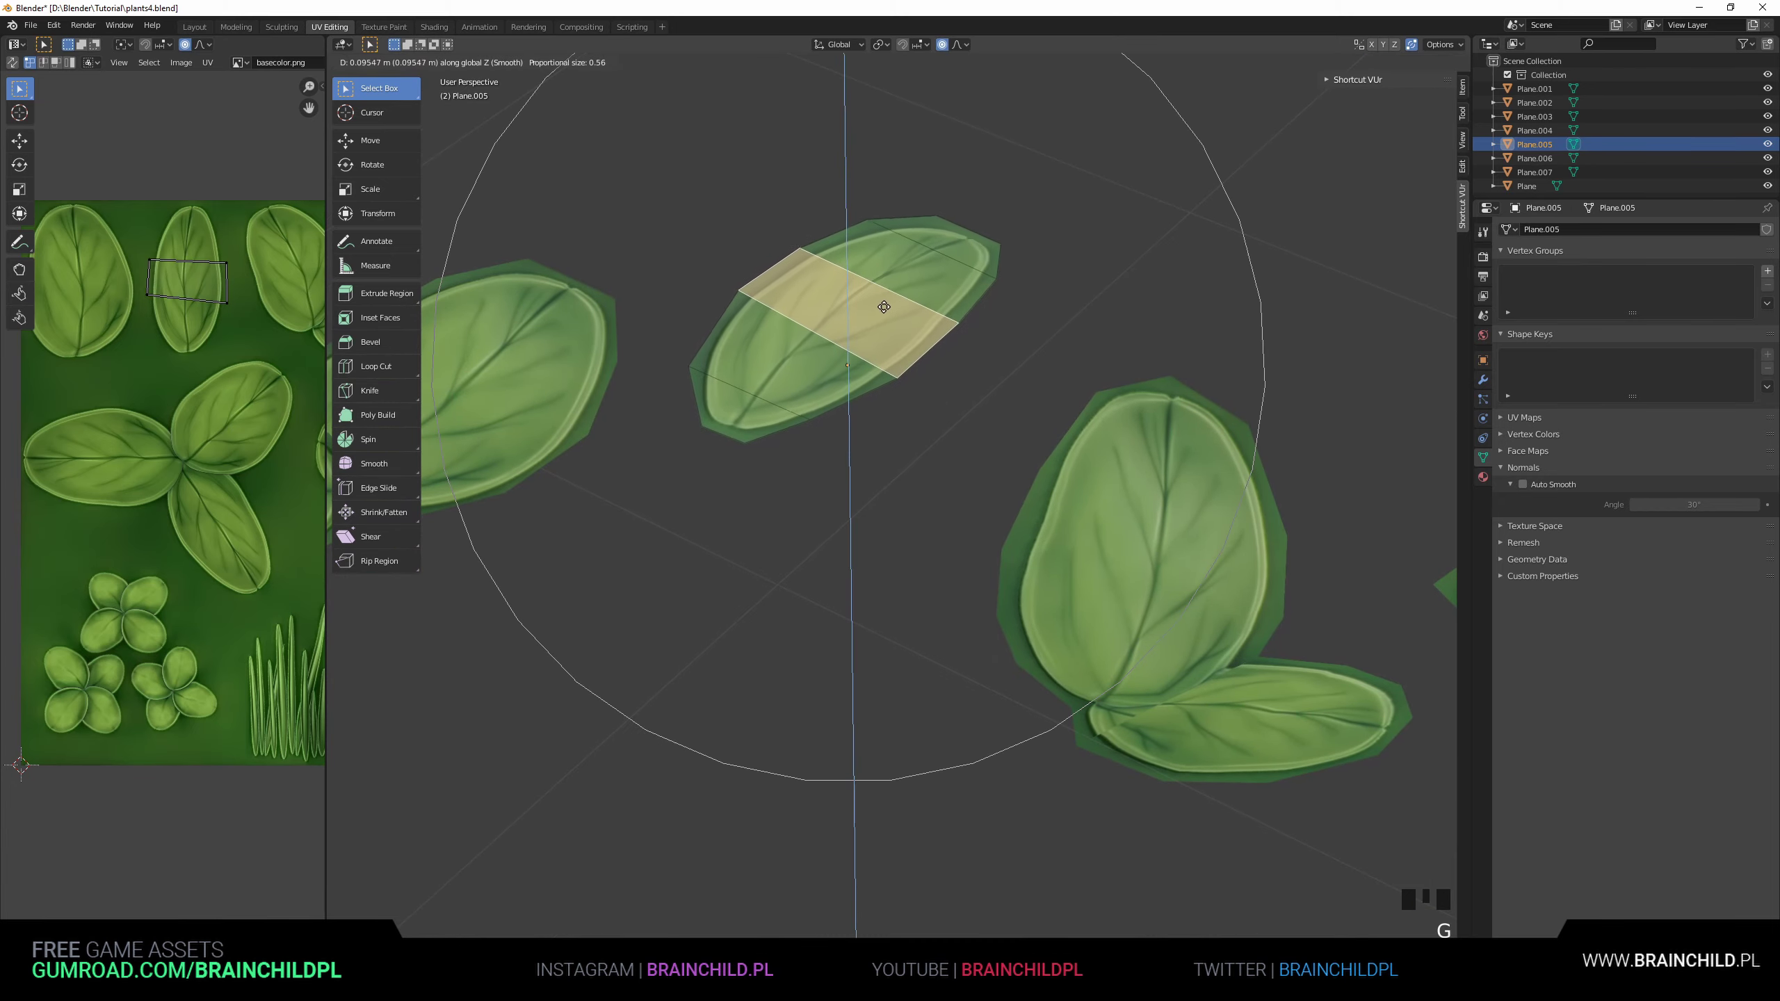
{"action": "key", "text": "g"}
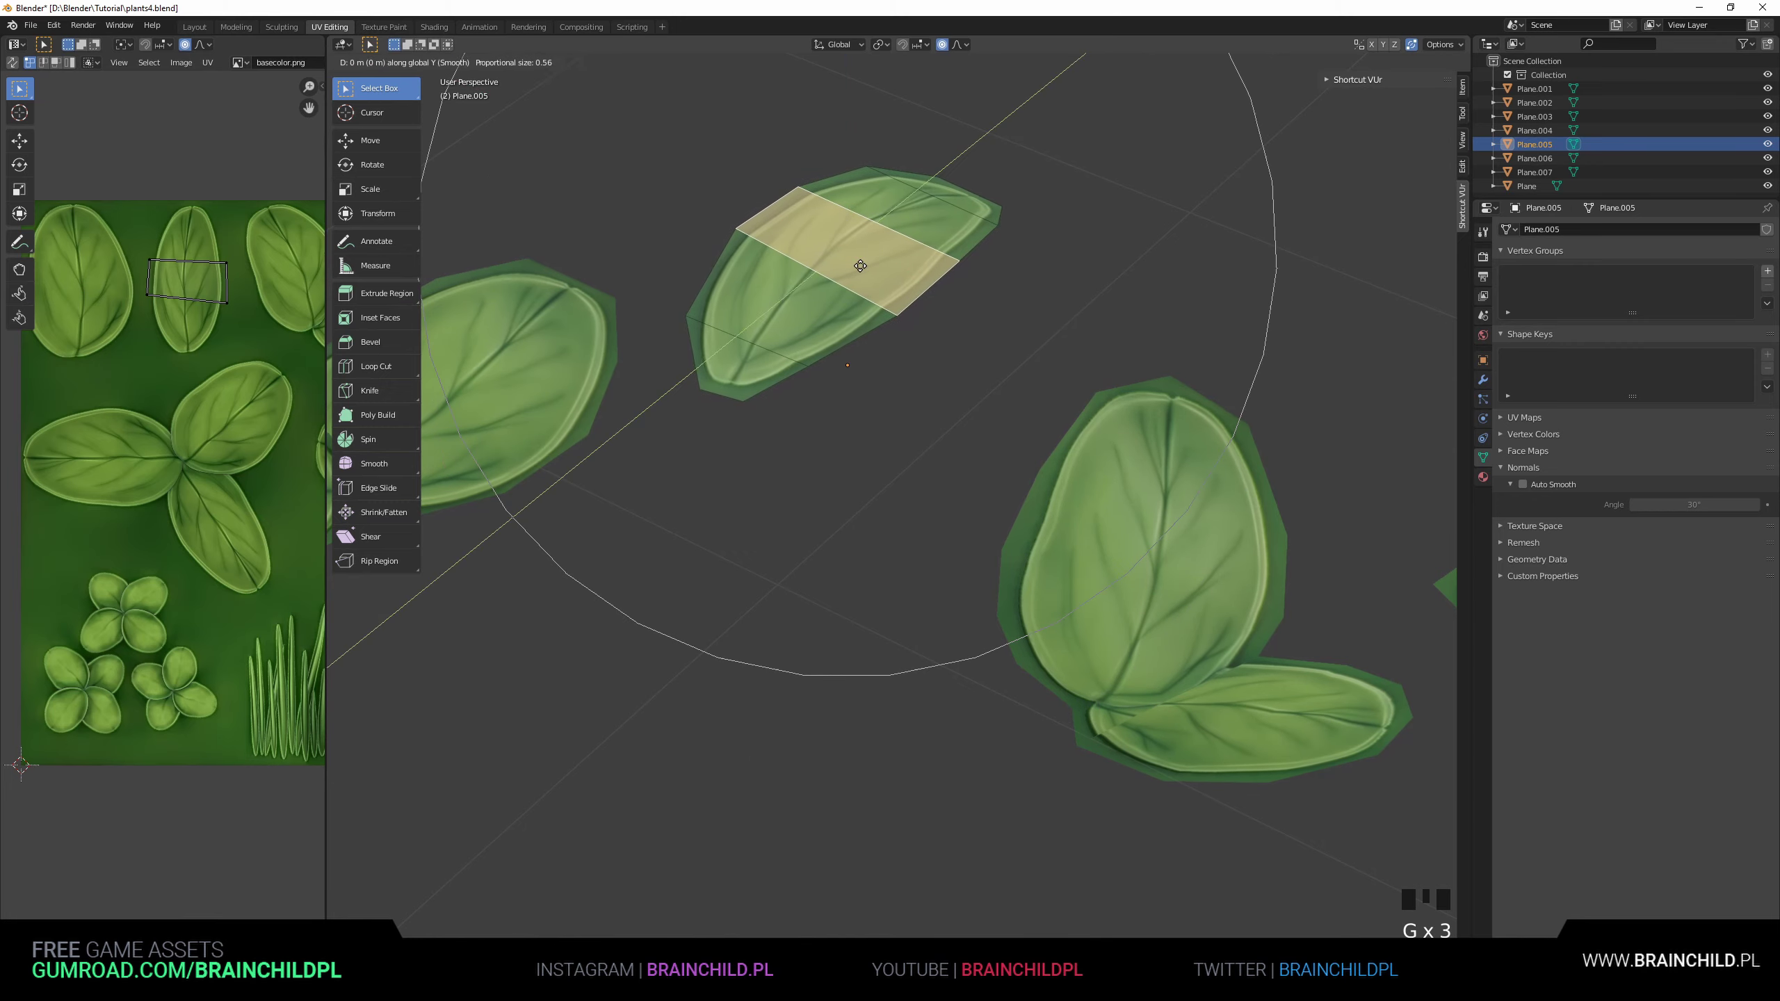
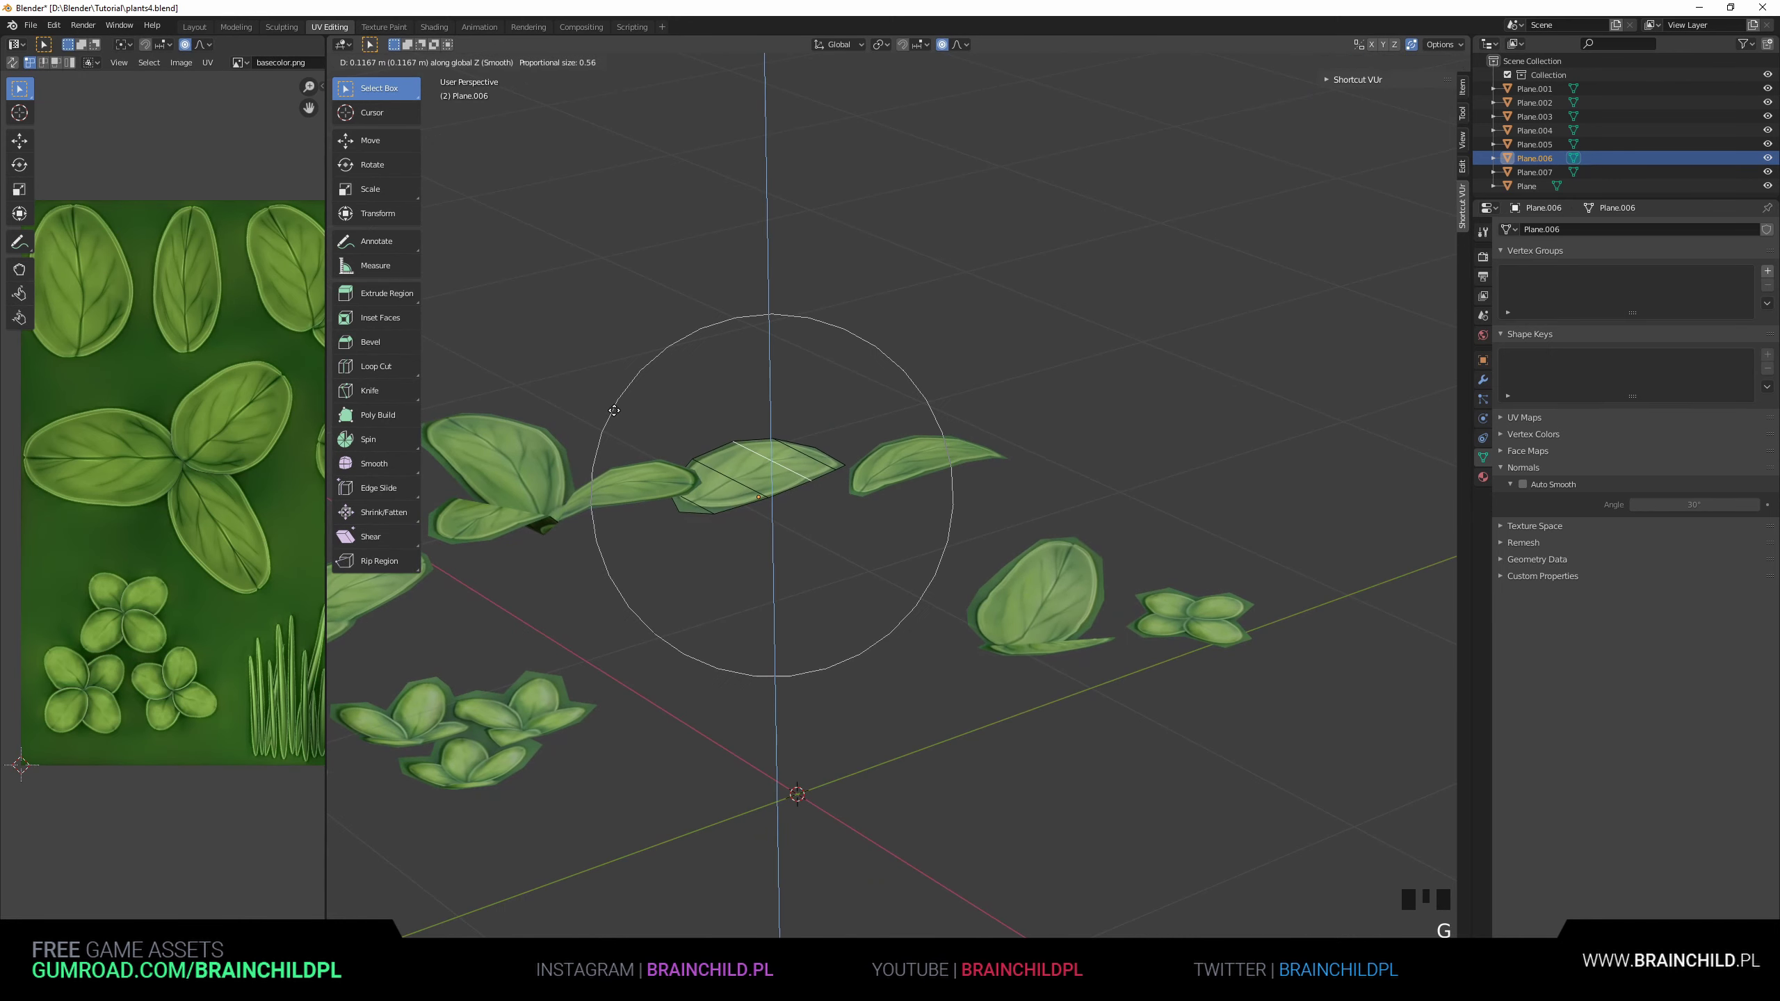
{"action": "key", "text": "g"}
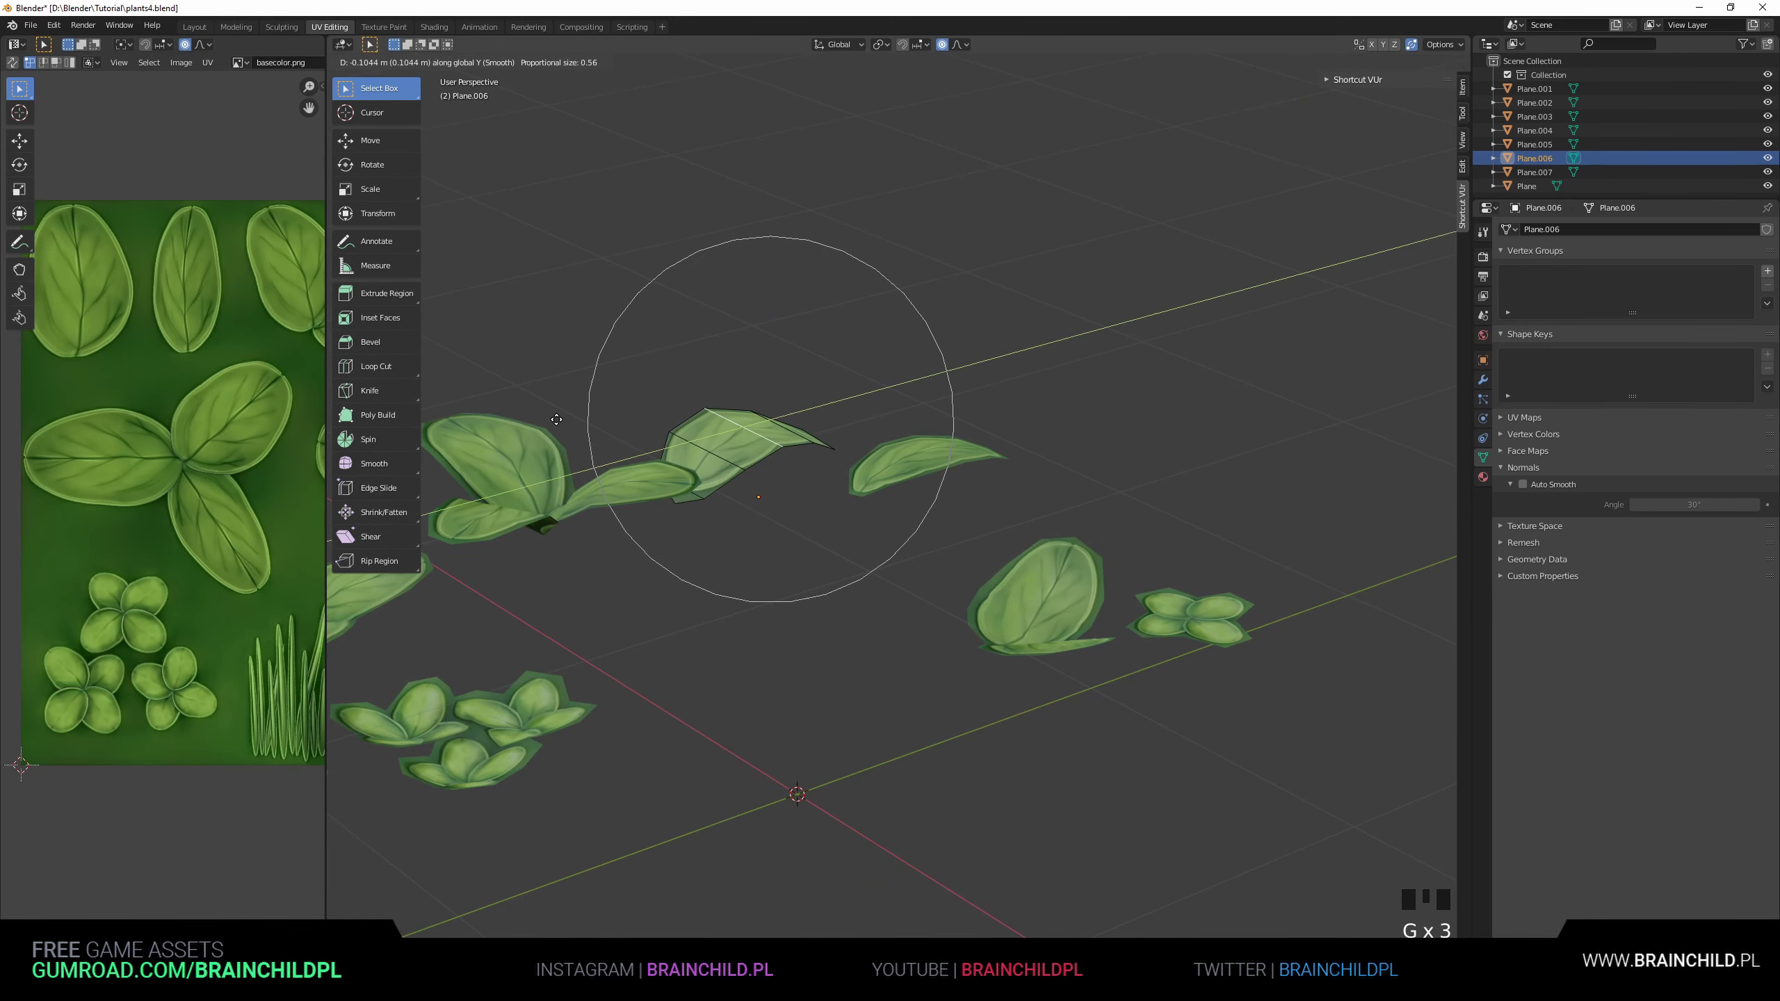
{"action": "key", "text": "g"}
{"action": "key", "text": "Tab"}
Back in Object Mode, select the grass card and start rotating it upright about X.
{"action": "scroll", "scroll_direction": "down", "scroll_amount": 3}
{"action": "left_click_drag", "start_coordinate": [776, 582], "coordinate": [849, 550]}
{"action": "scroll", "scroll_direction": "up", "scroll_amount": 3}
{"action": "left_click_drag", "start_coordinate": [834, 597], "coordinate": [769, 648]}
{"action": "left_click", "coordinate": [769, 647]}
{"action": "key", "text": "r"}
{"action": "scroll", "scroll_direction": "down", "scroll_amount": 3}
{"action": "key", "text": "r"}
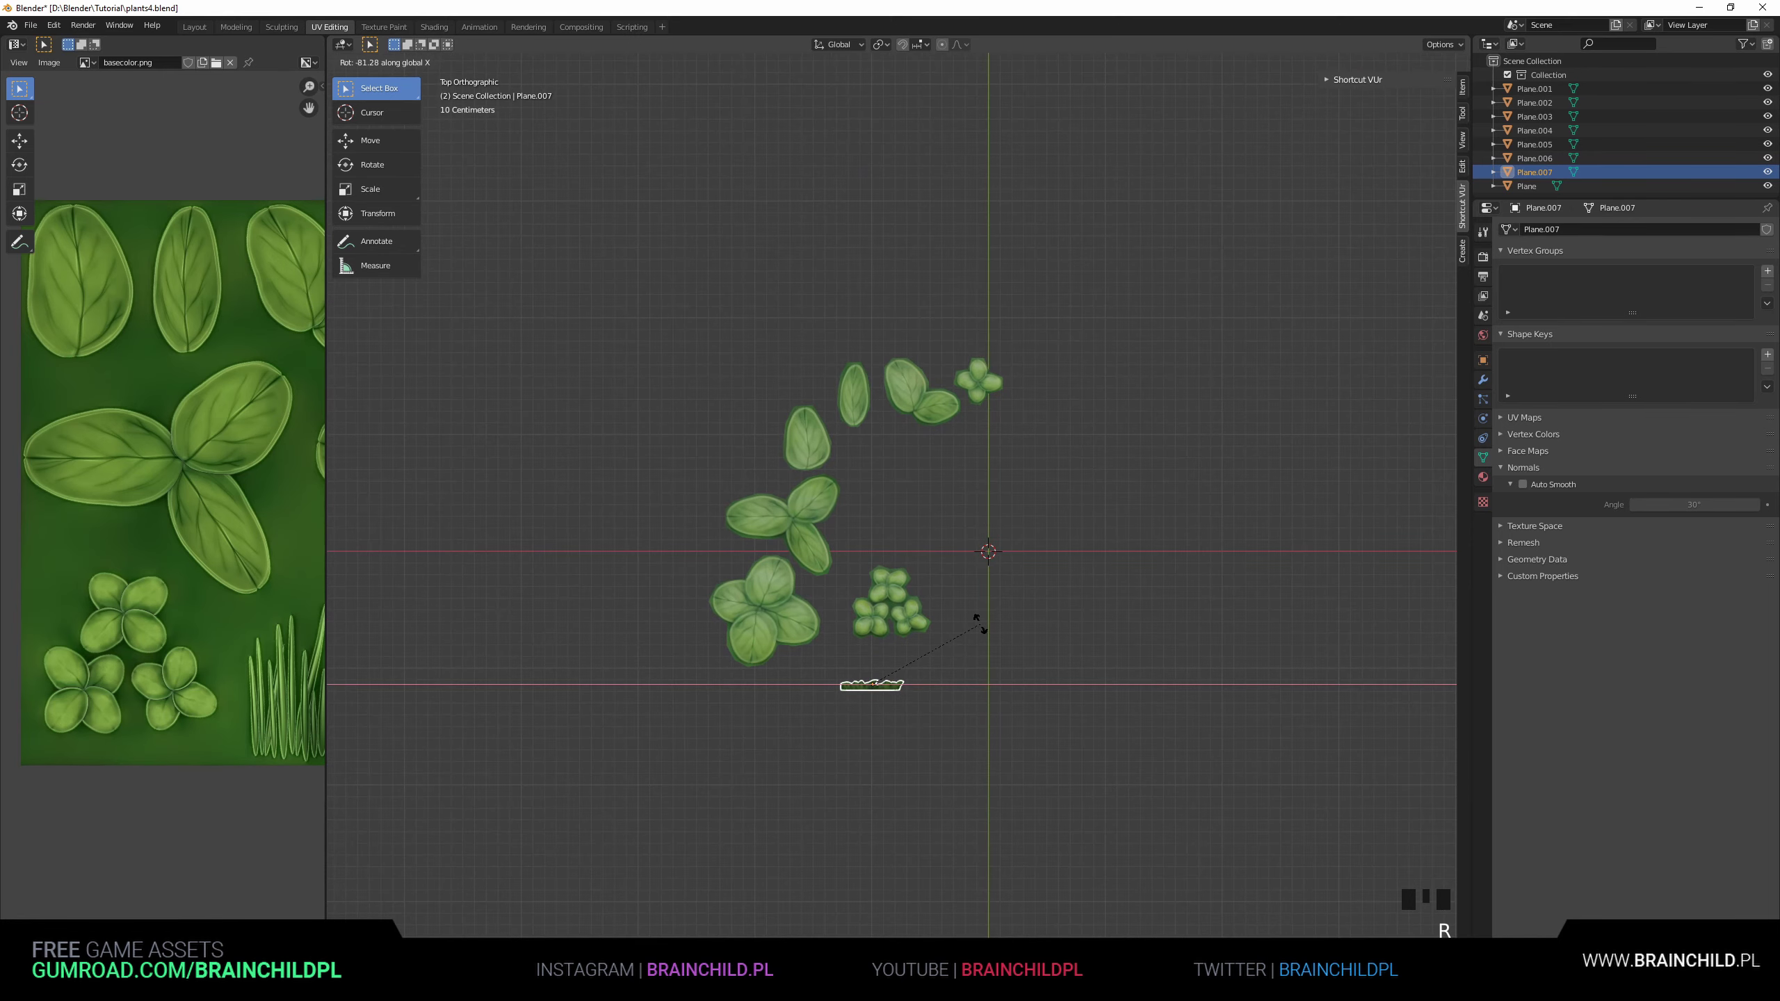
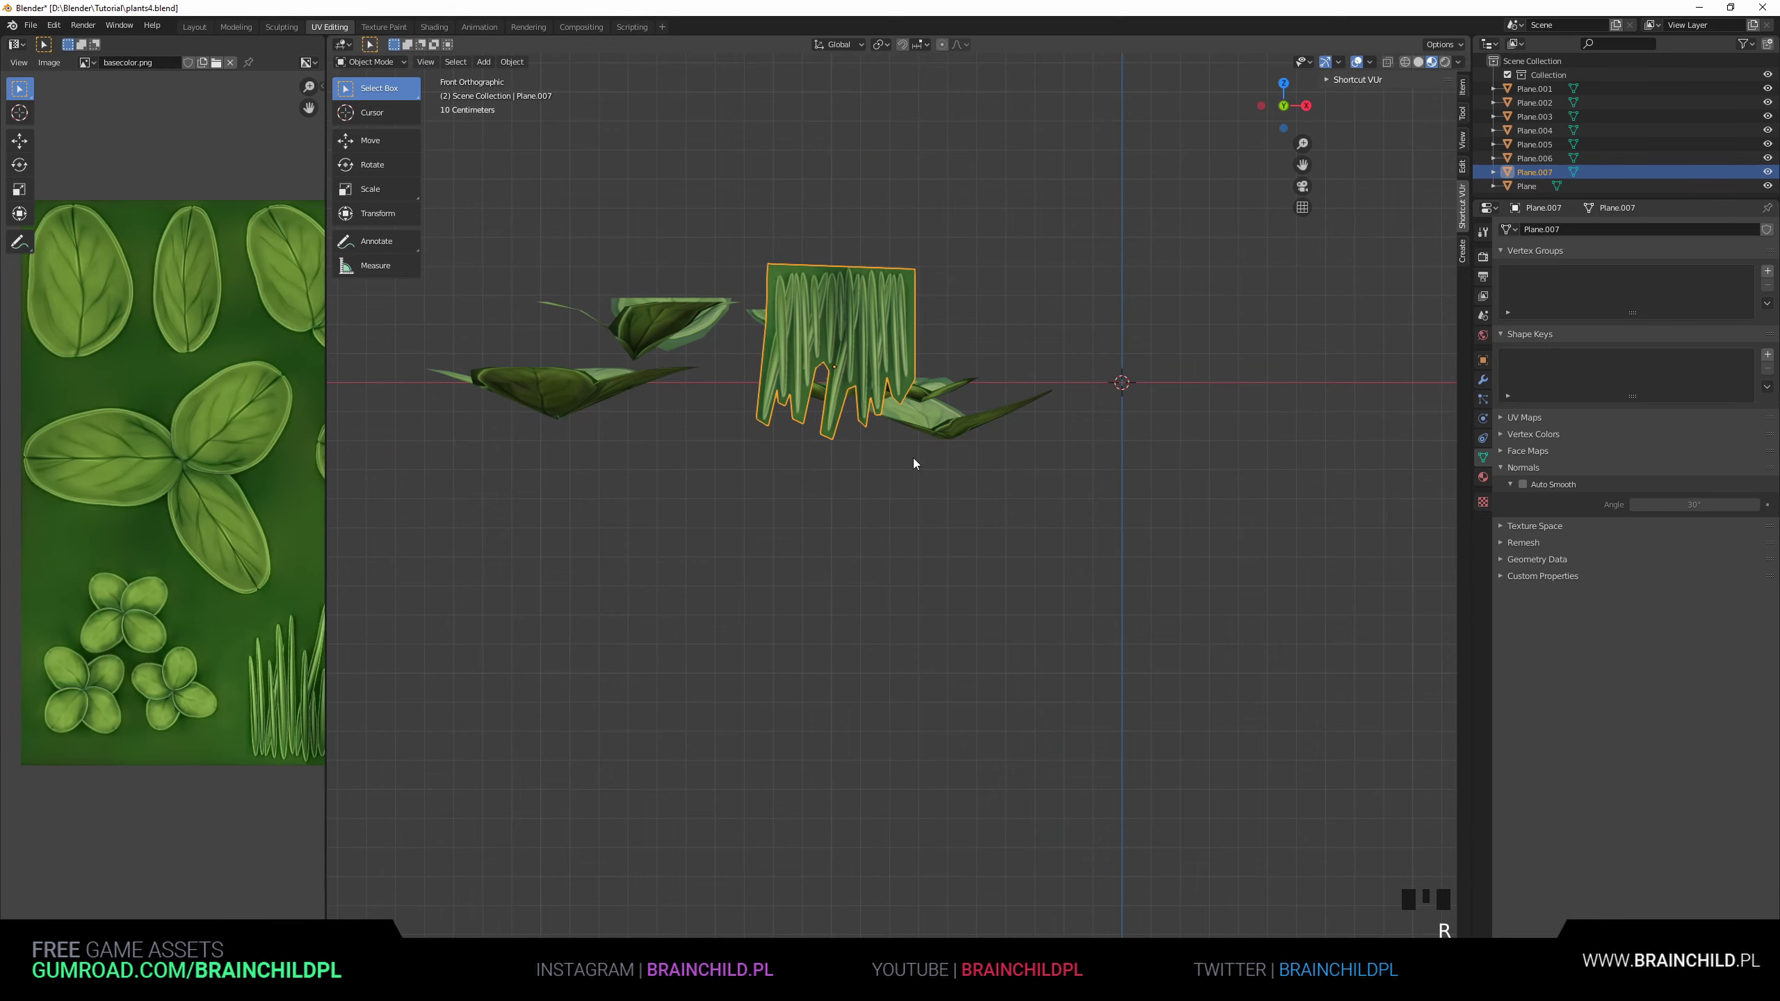
Rotate the grass card about X by roughly 180° so it stands upright facing forward.
{"action": "left_click_drag", "start_coordinate": [895, 429], "coordinate": [943, 541]}
{"action": "key", "text": "r"}
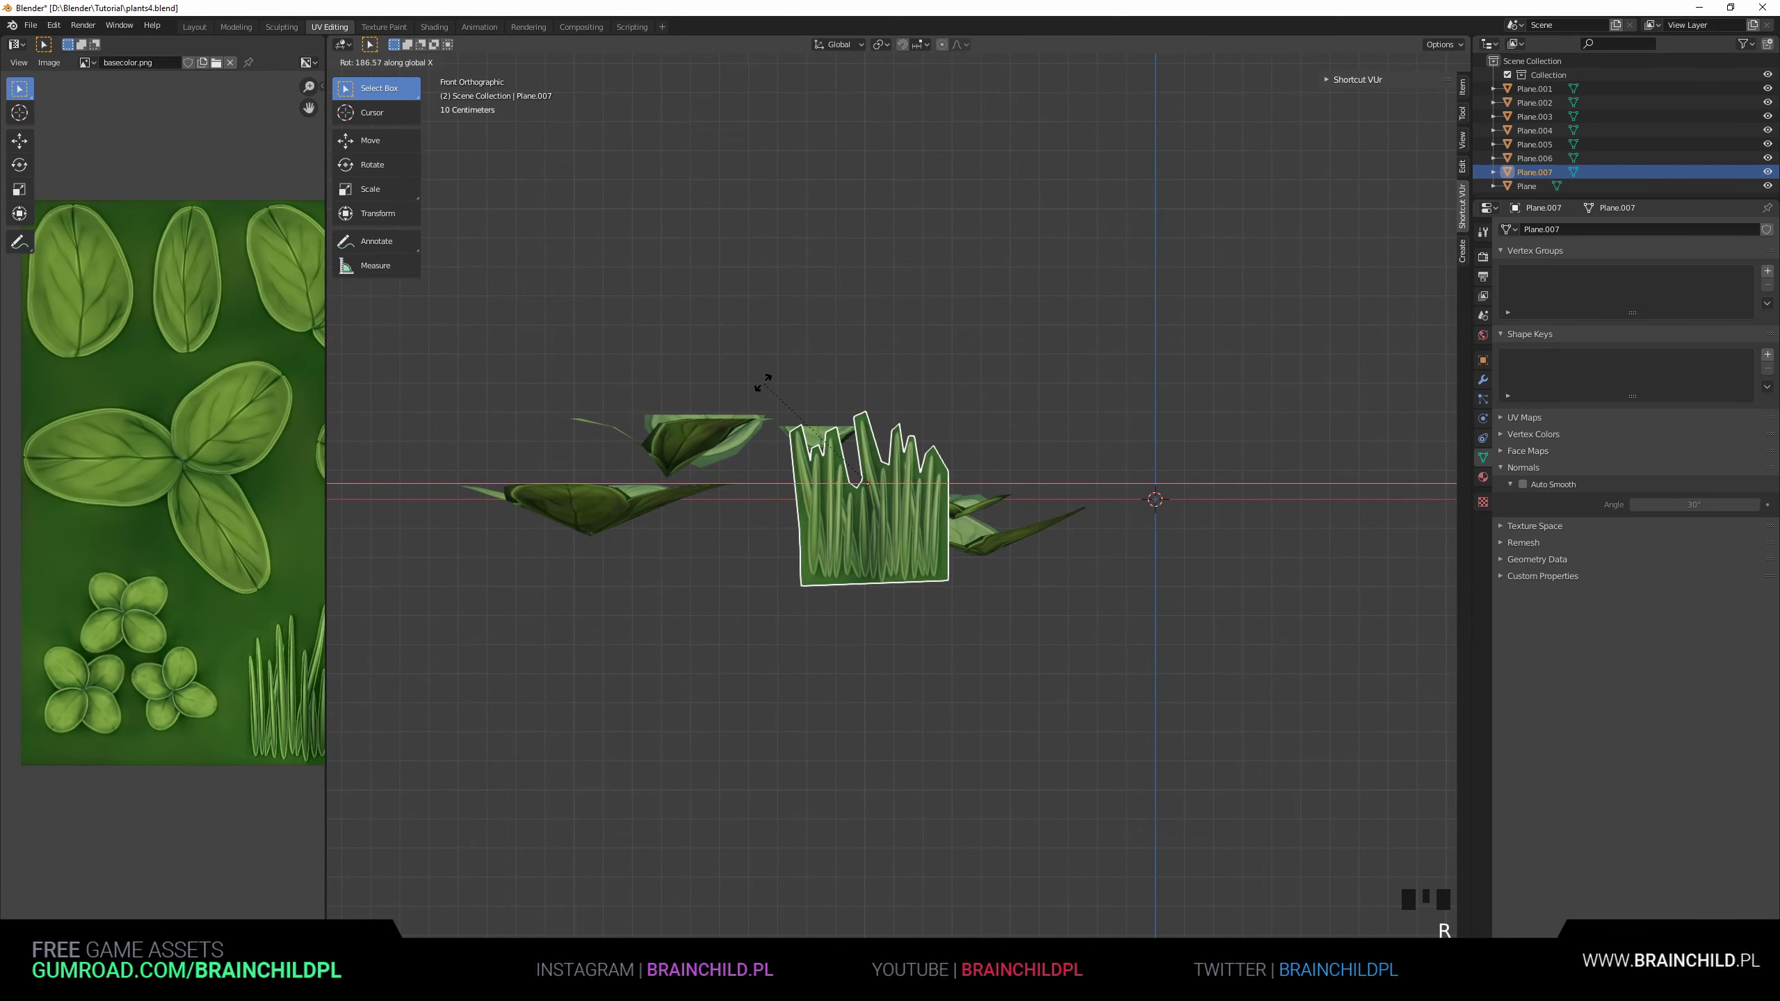
{"action": "key", "text": "r"}
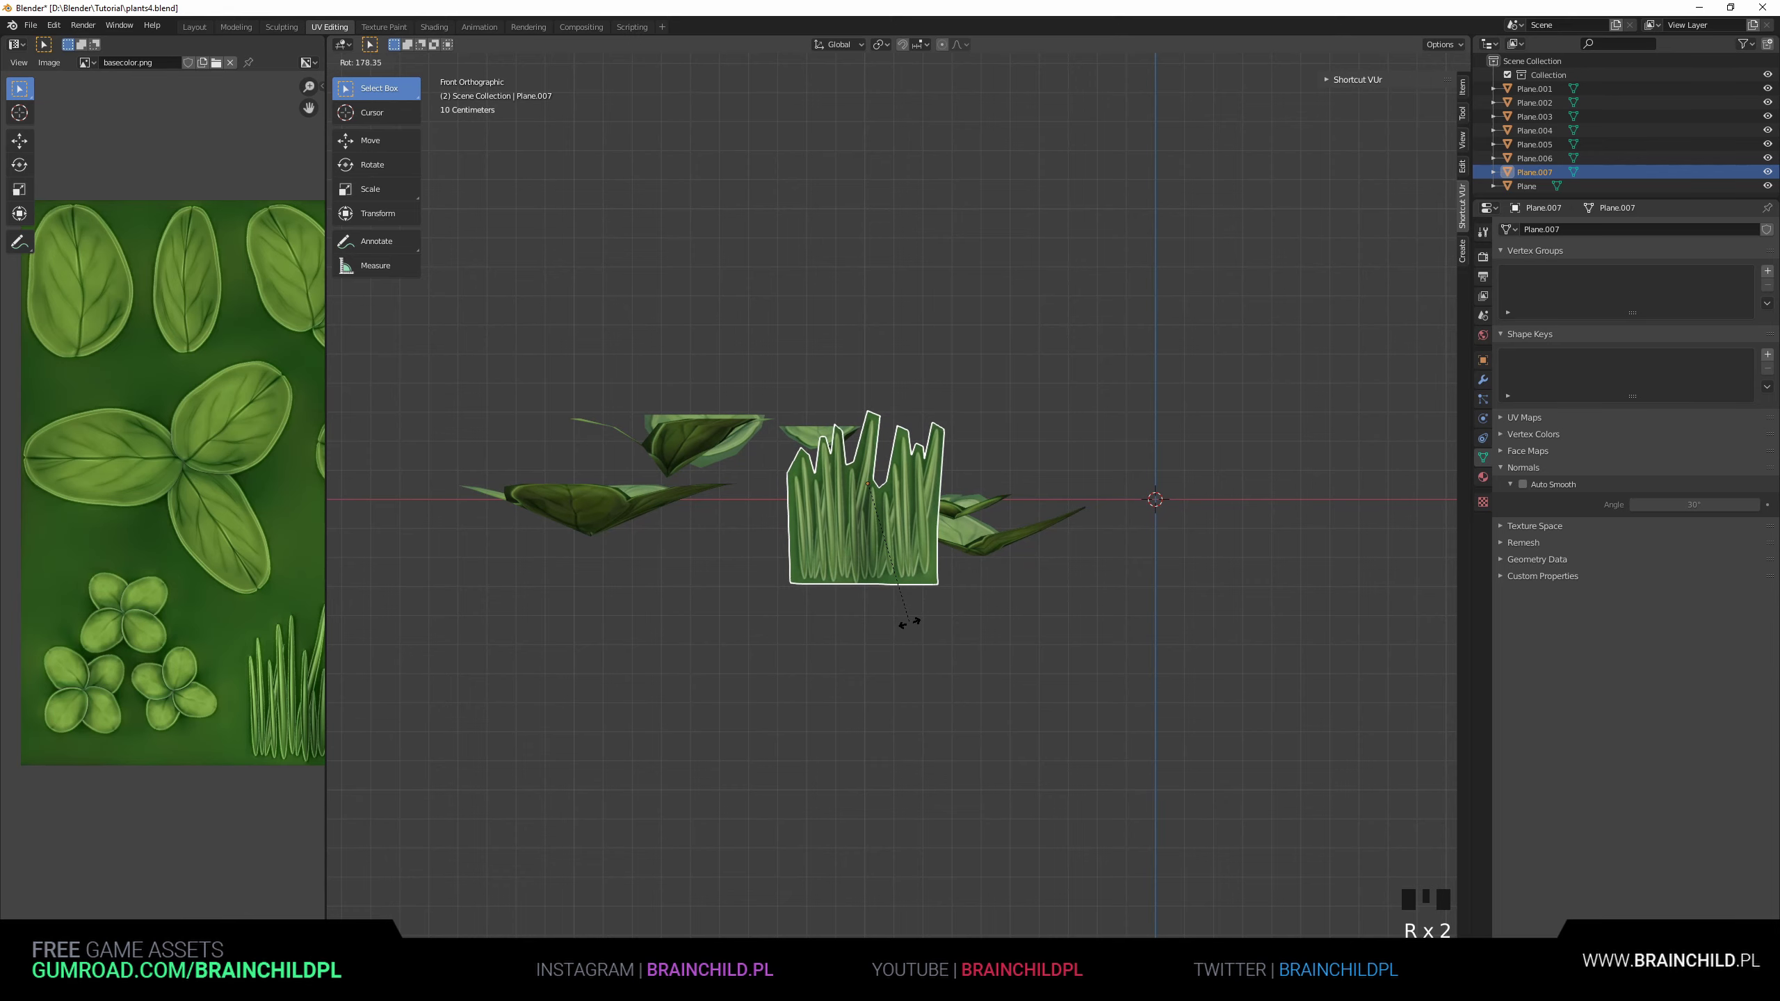
{"action": "left_click_drag", "start_coordinate": [930, 517], "coordinate": [915, 553]}
{"action": "scroll", "scroll_direction": "up", "scroll_amount": 3}
Enter Edit Mode, select the upper grass blades and begin lifting them with smooth falloff.
{"action": "key", "text": "ctrl+a"}
{"action": "key", "text": "Tab"}
{"action": "key", "text": "g"}
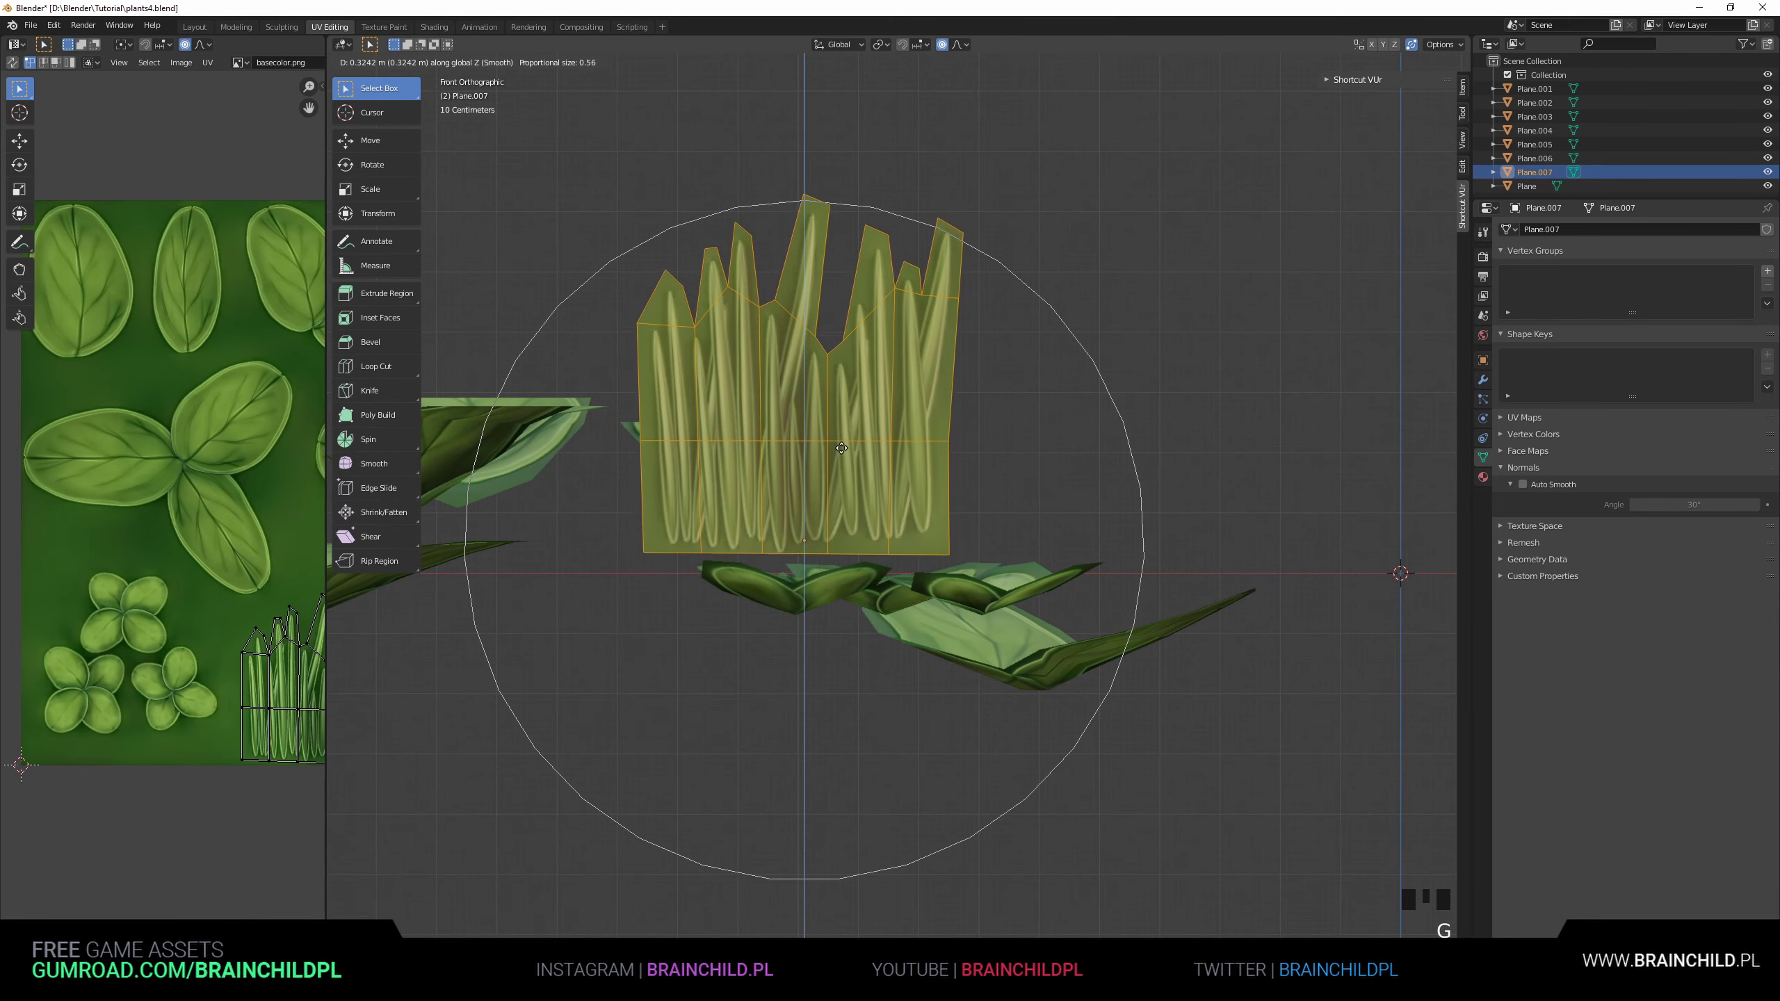
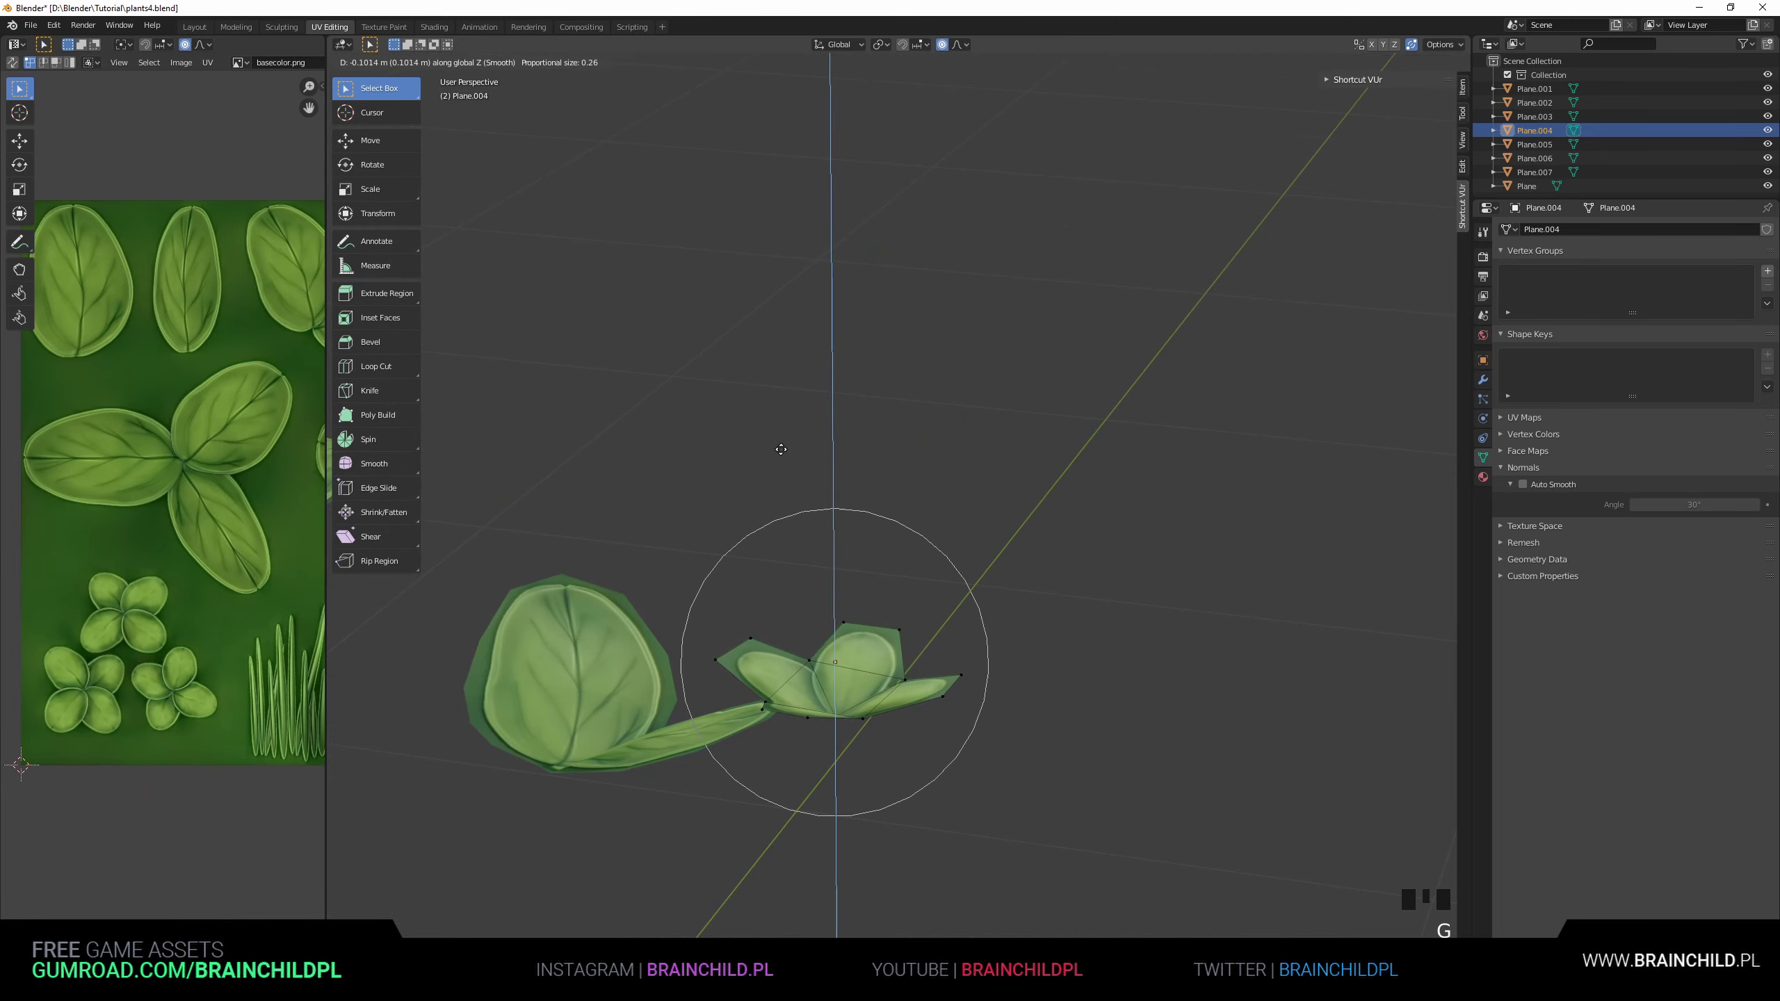
Finish the small clover's bend, leave Edit Mode and save the file.
{"action": "key", "text": "Tab"}
{"action": "scroll", "scroll_direction": "down", "scroll_amount": 3}
{"action": "left_click_drag", "start_coordinate": [895, 615], "coordinate": [1031, 564]}
{"action": "left_click", "coordinate": [1031, 565]}
{"action": "scroll", "scroll_direction": "up", "scroll_amount": 3}
{"action": "left_click_drag", "start_coordinate": [1004, 558], "coordinate": [998, 552]}
{"action": "key", "text": "ctrl+s"}
{"action": "scroll", "scroll_direction": "down", "scroll_amount": 3}
{"action": "left_click_drag", "start_coordinate": [996, 557], "coordinate": [972, 505]}
{"action": "scroll", "scroll_direction": "up", "scroll_amount": 3}
Select an oval single leaf card and duplicate it with Shift+D.
{"action": "left_click", "coordinate": [866, 357]}
{"action": "middle_click", "coordinate": [914, 504]}
{"action": "left_click_drag", "start_coordinate": [965, 362], "coordinate": [1051, 512]}
{"action": "scroll", "scroll_direction": "up", "scroll_amount": 3}
{"action": "key", "text": "shift+d"}
Scale the leaf copy narrower in X and longer in Y, then go to its Material Properties.
{"action": "key", "text": "s"}
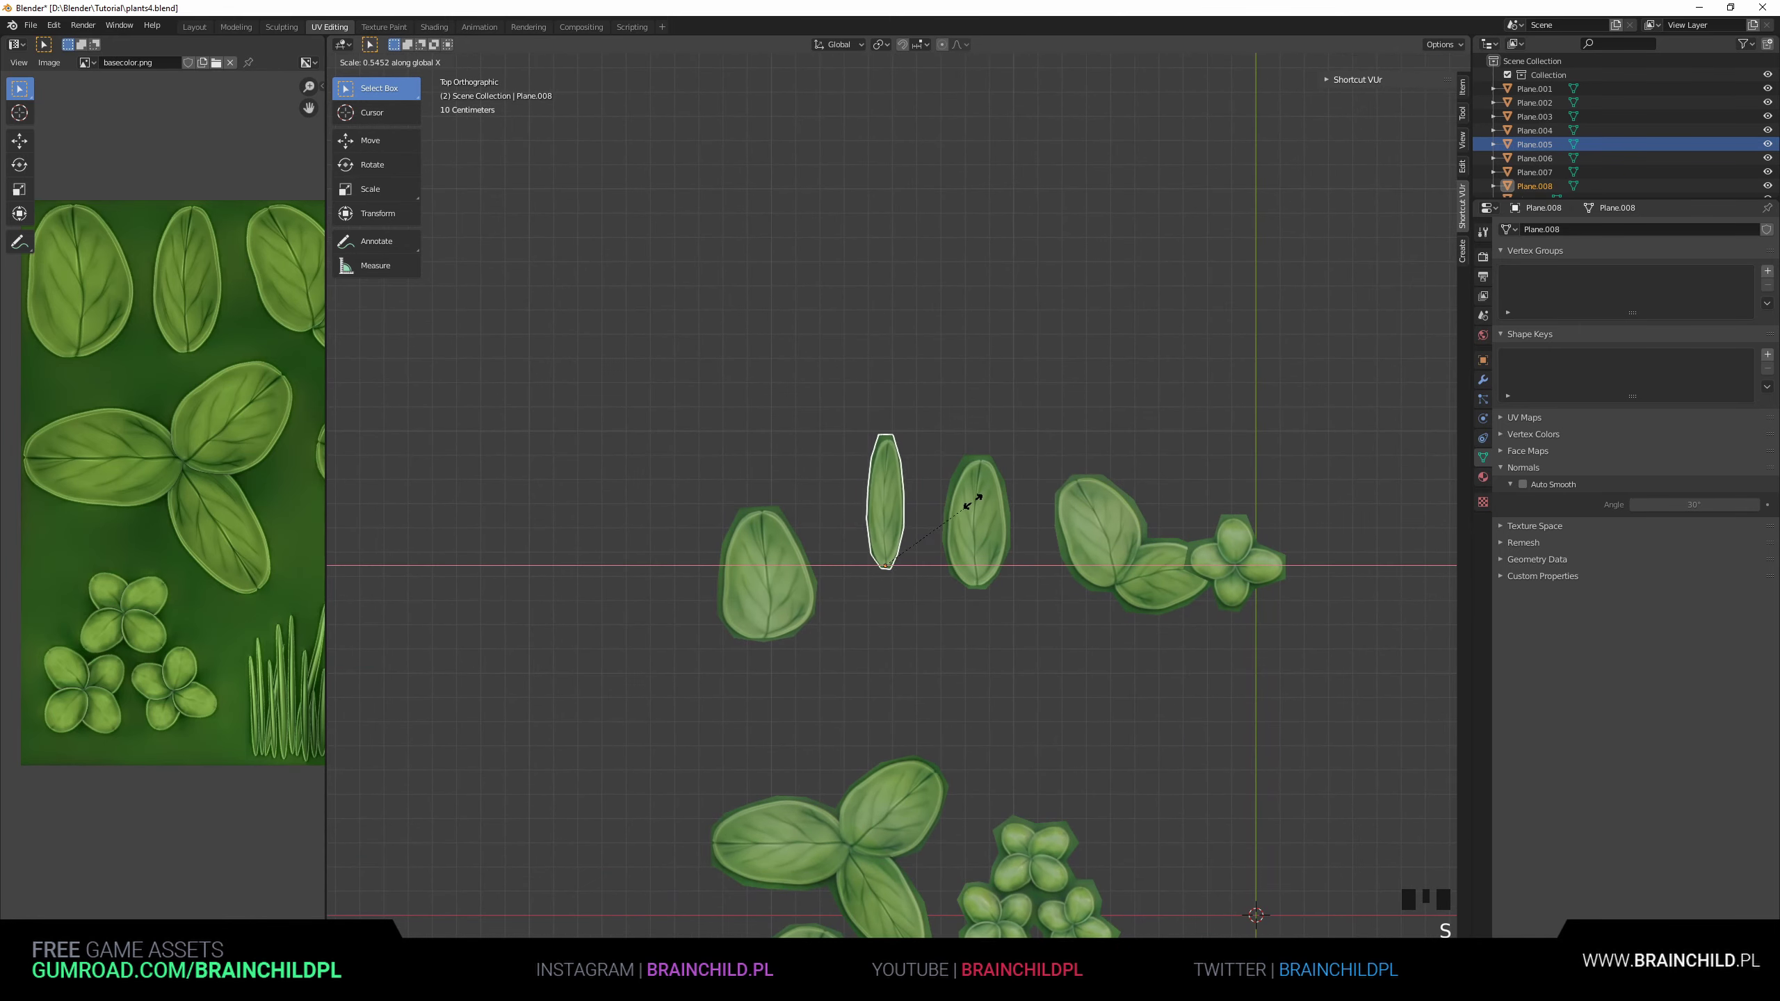
{"action": "middle_click", "coordinate": [963, 495]}
{"action": "scroll", "scroll_direction": "up", "scroll_amount": 3}
{"action": "key", "text": "g"}
{"action": "key", "text": "s"}
{"action": "key", "text": "s"}
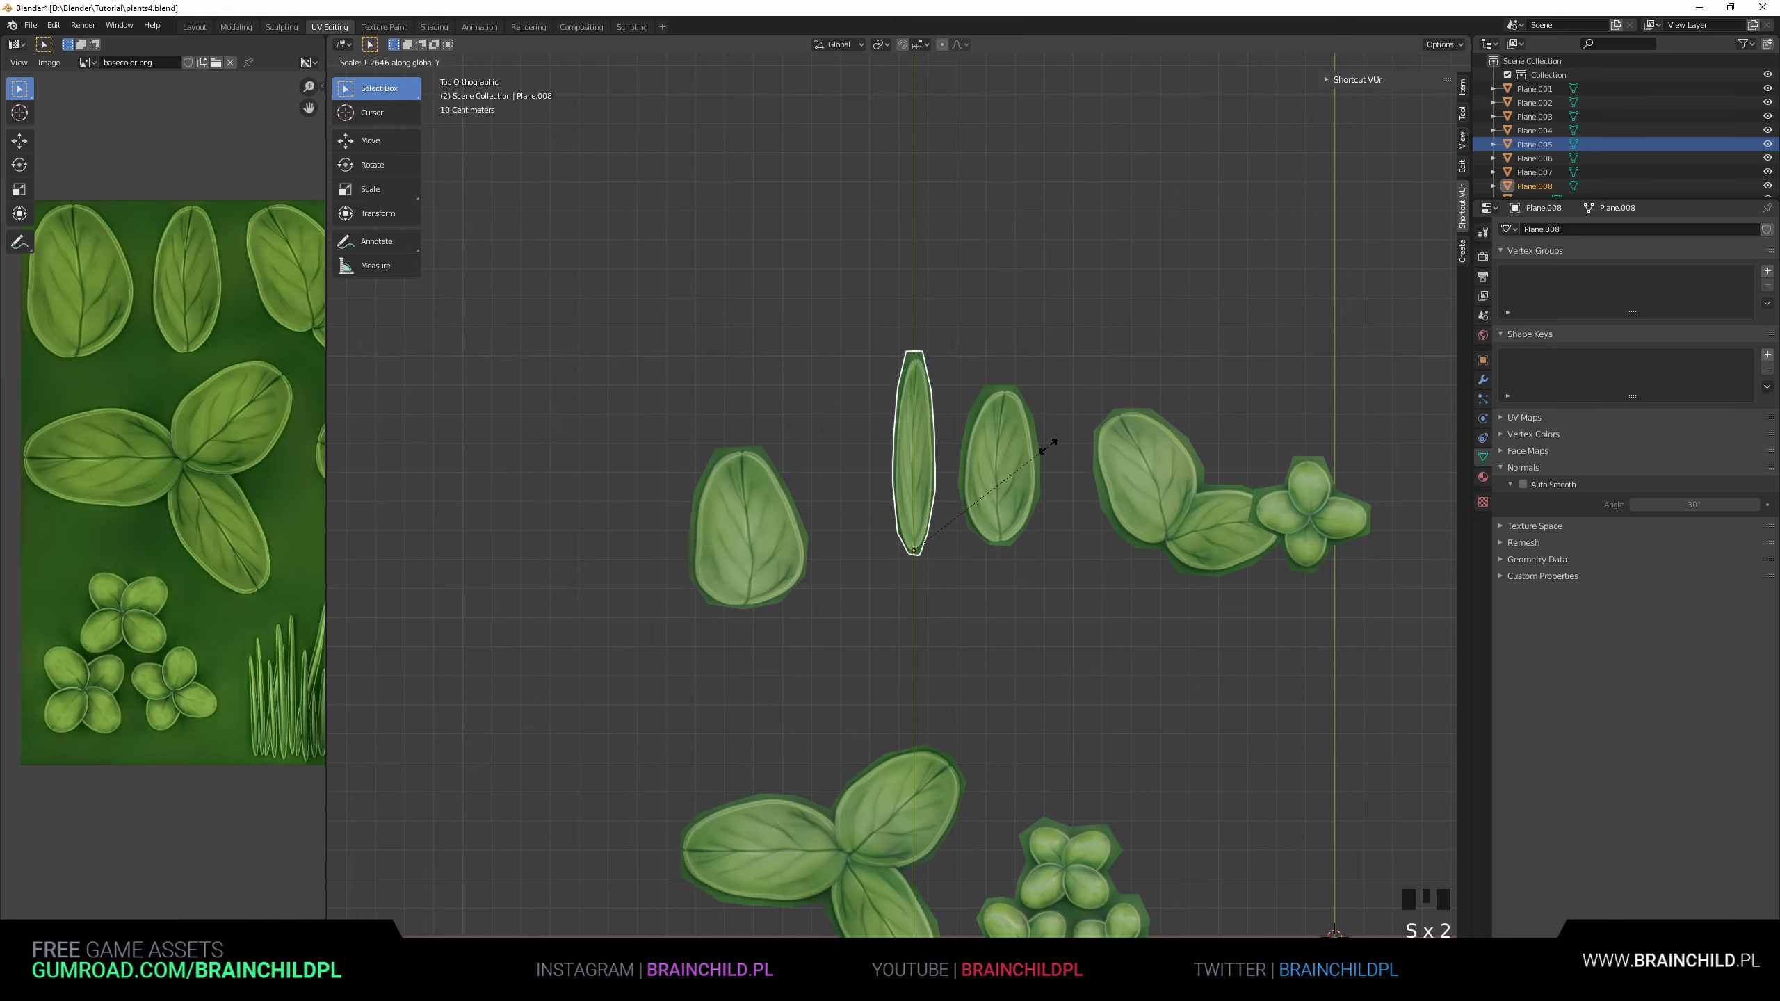
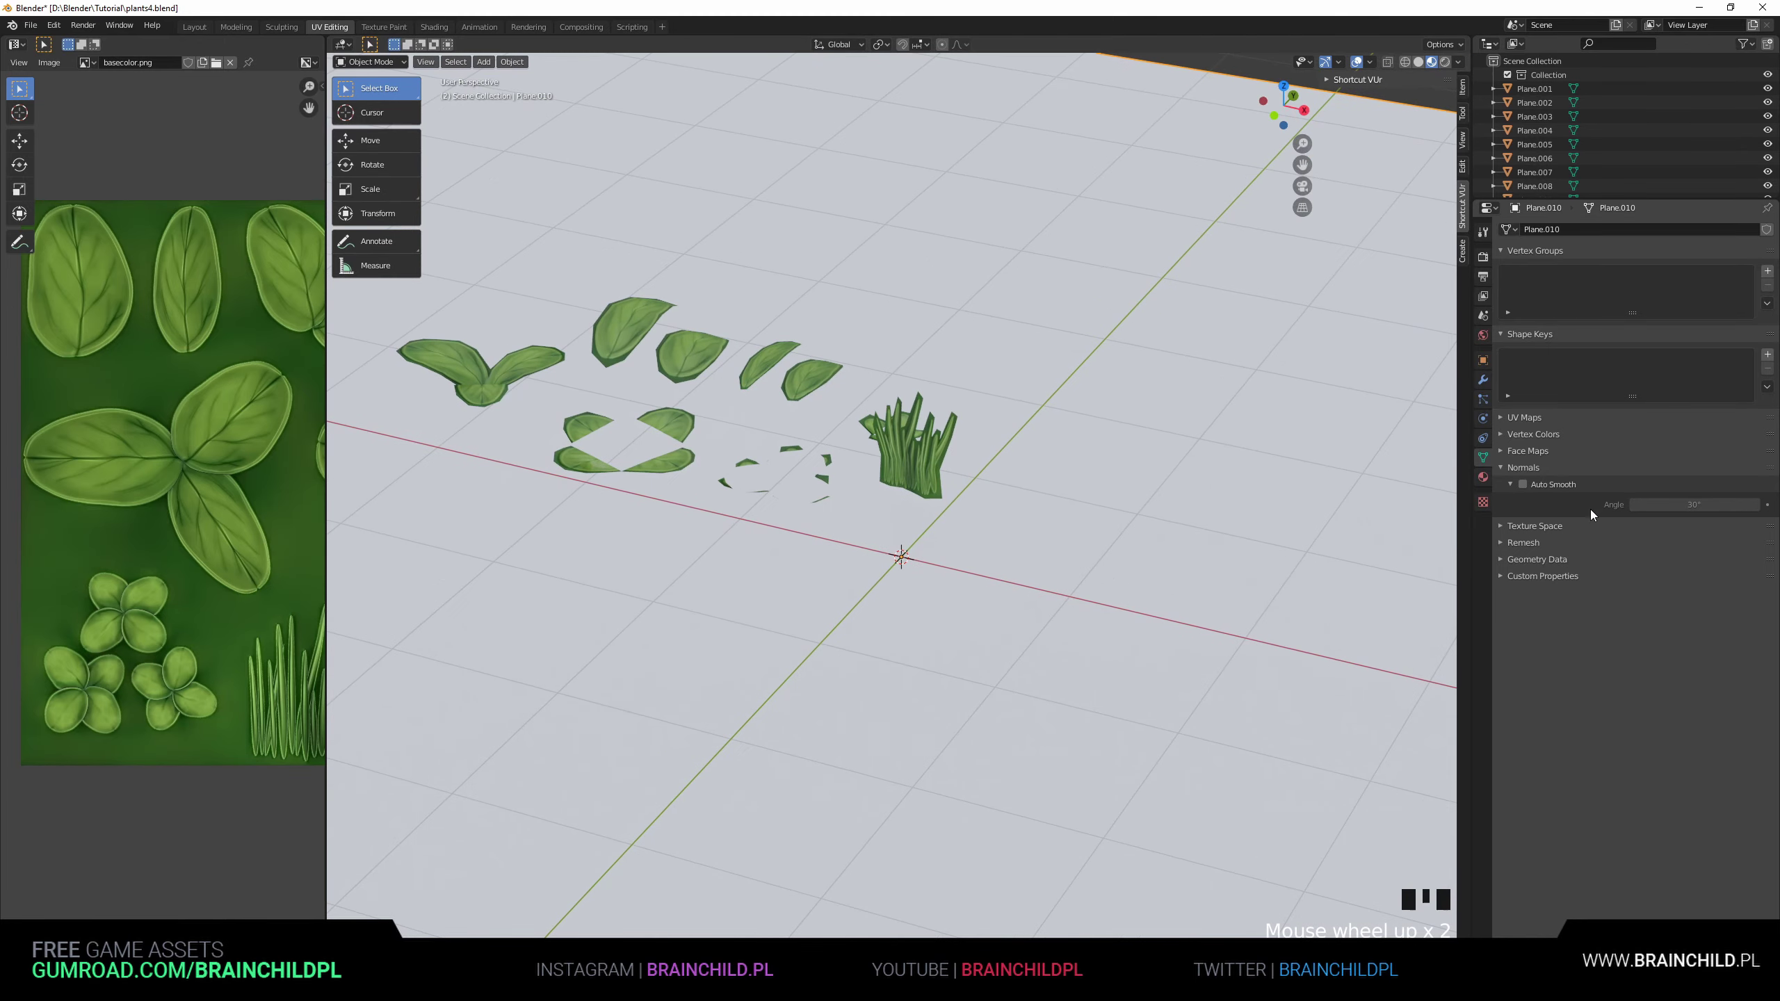
{"action": "left_click", "coordinate": [1646, 298]}
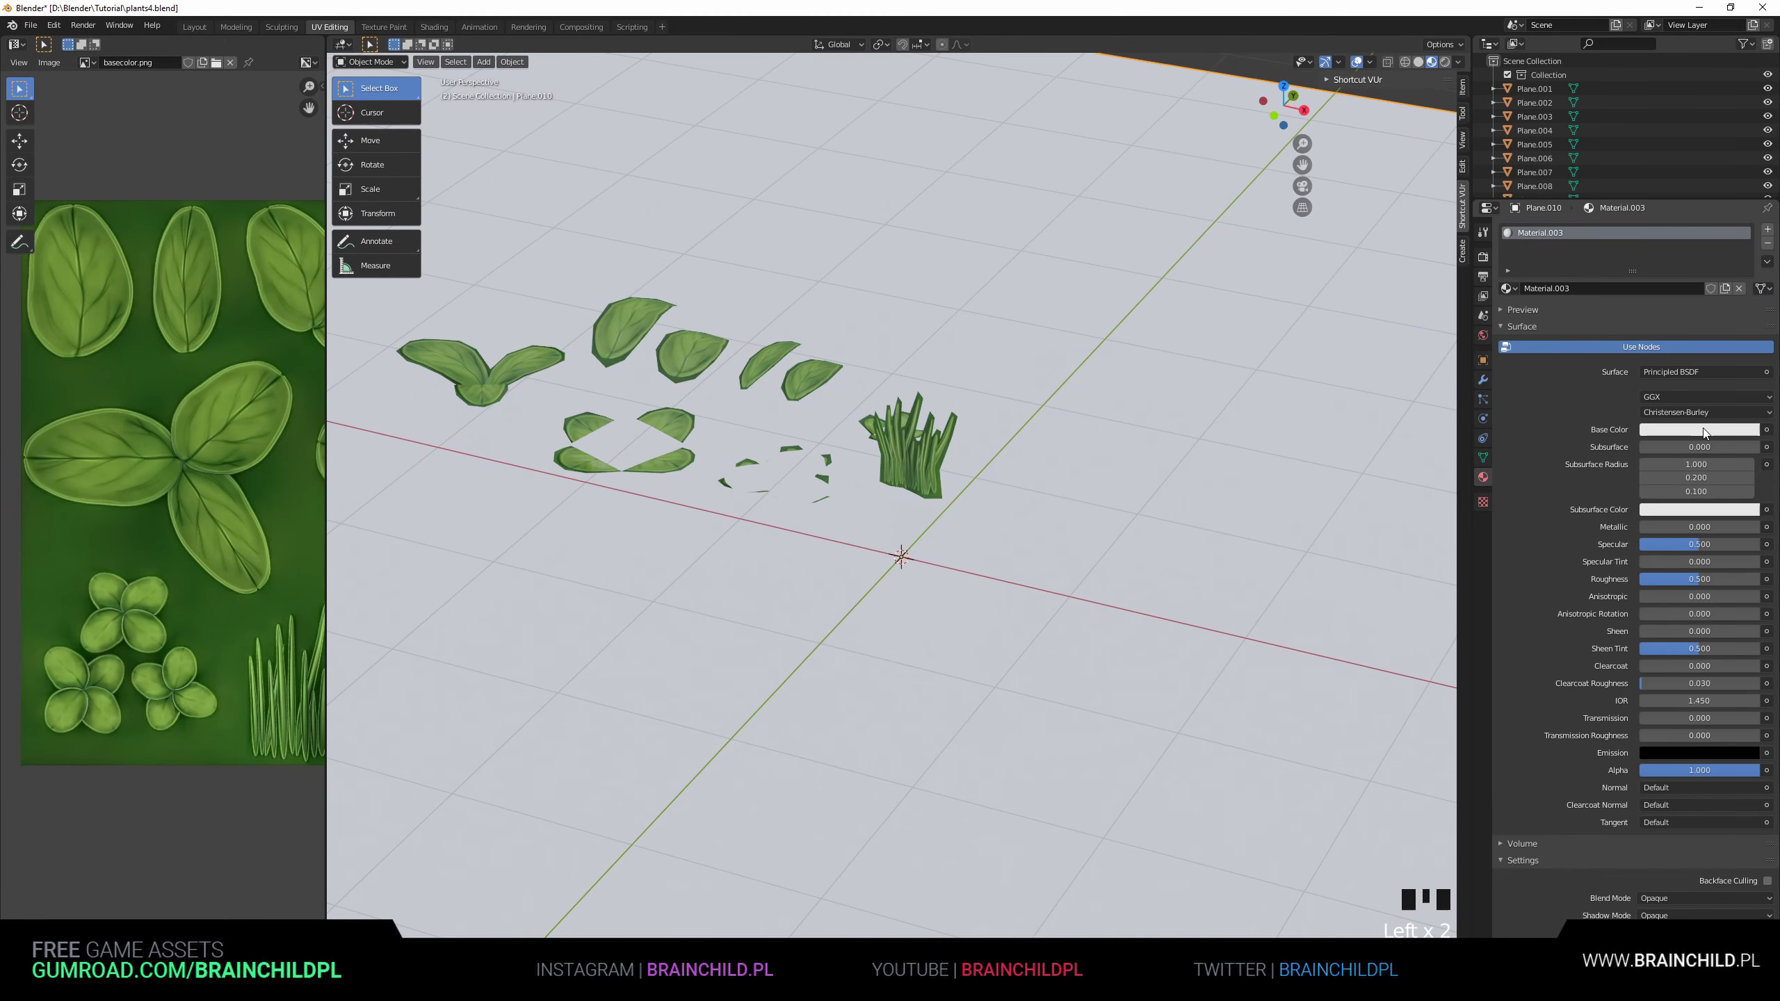